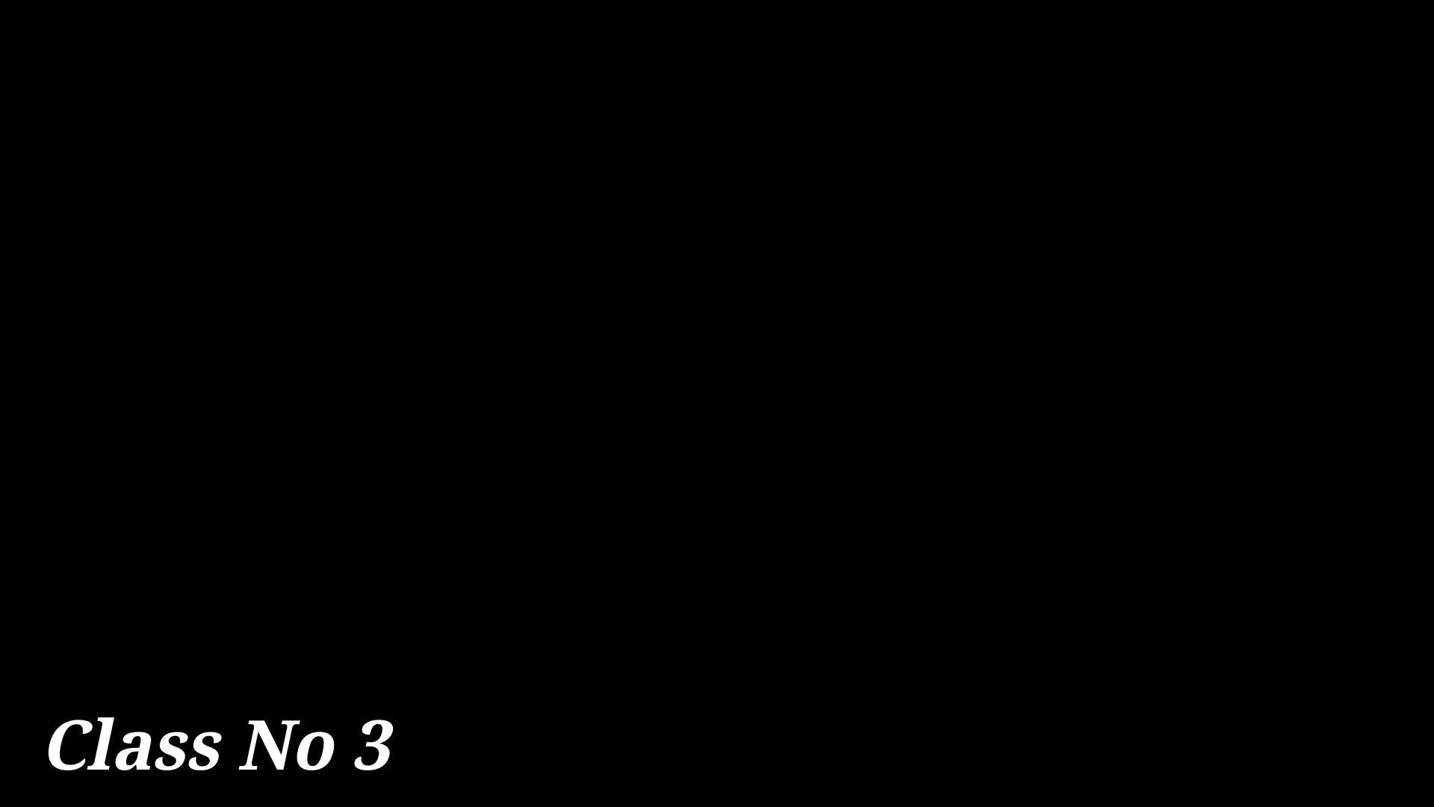
Browse the marquee and lasso tool variants, then make the Quick Selection tool active.
left_click(34, 134)
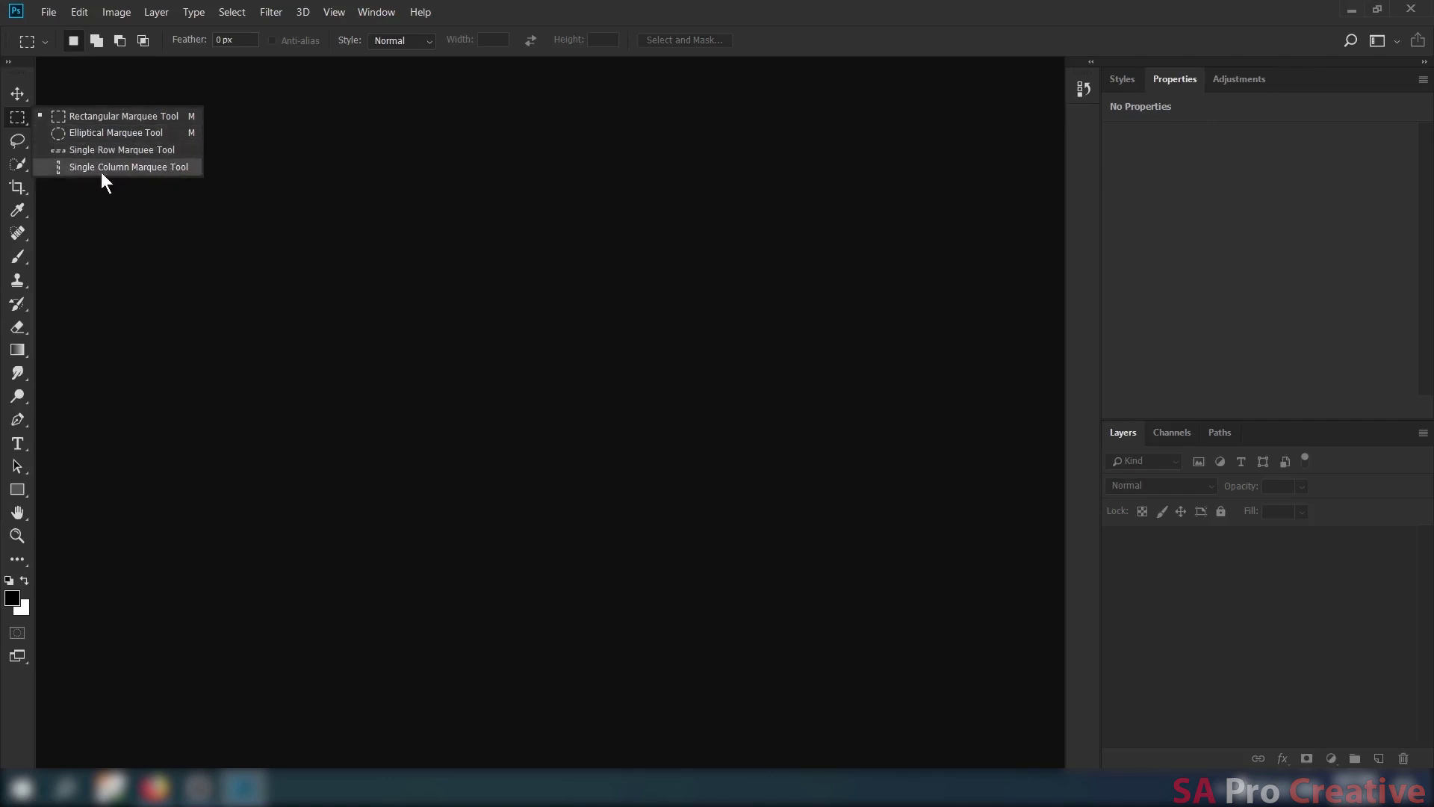
left_click(106, 187)
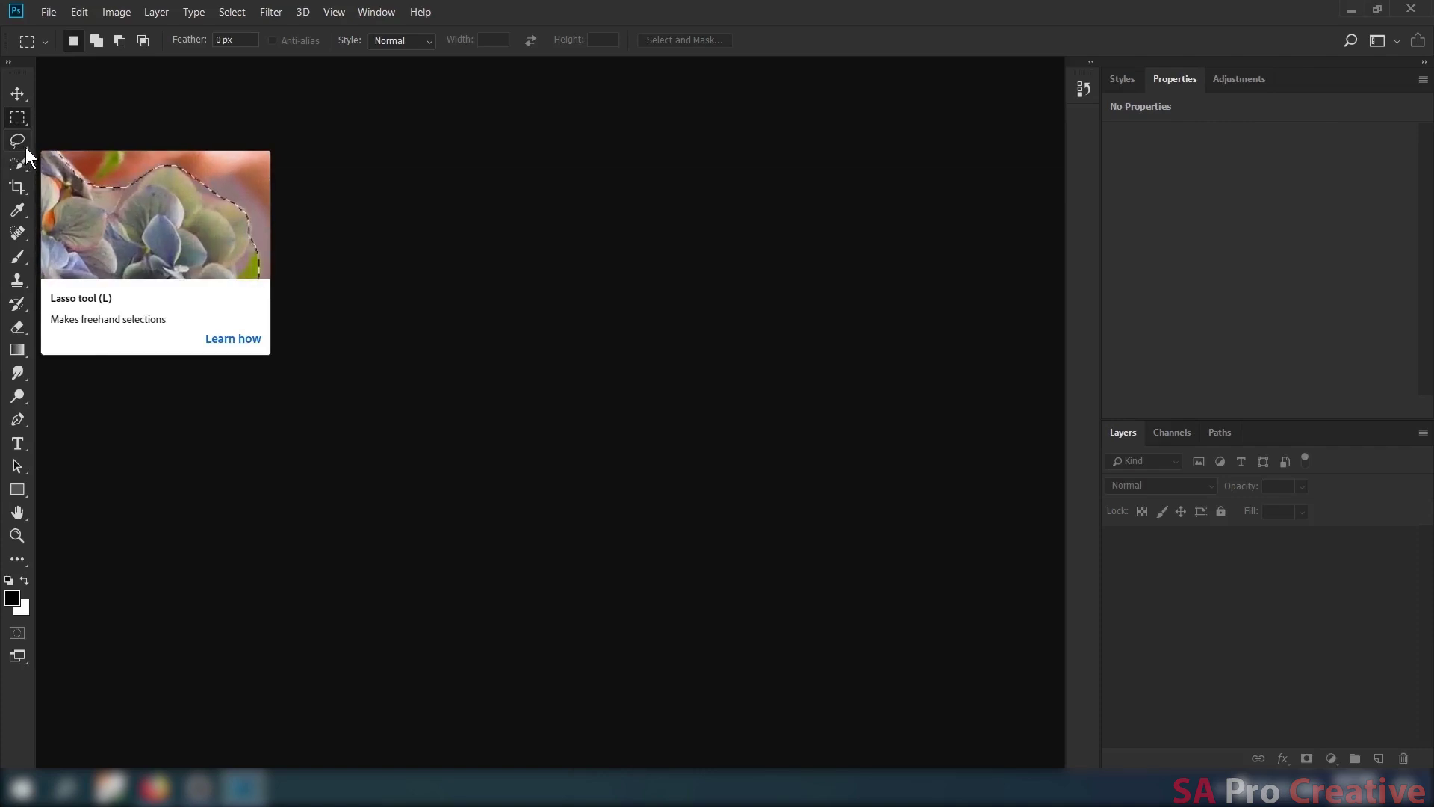
left_click(33, 156)
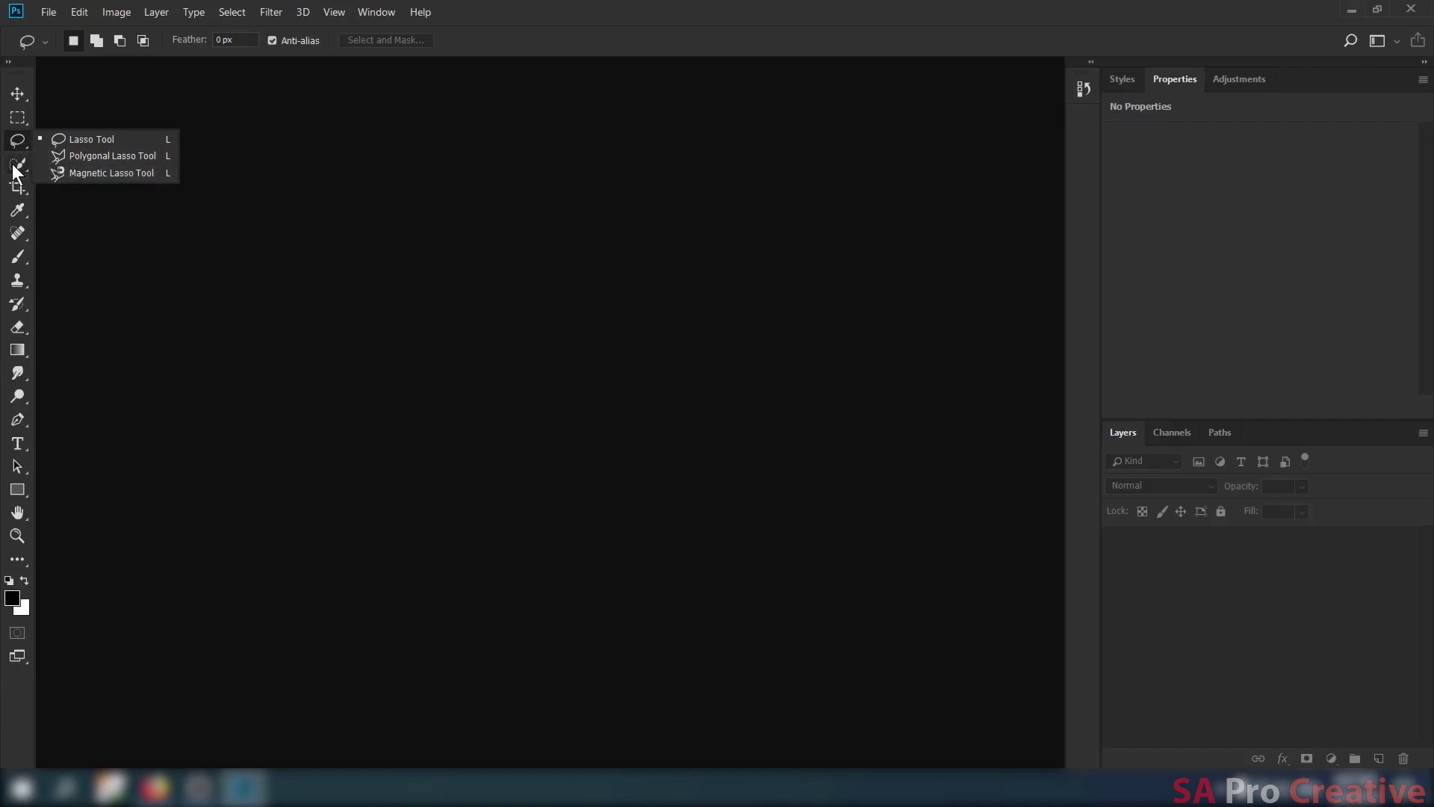
left_click(16, 170)
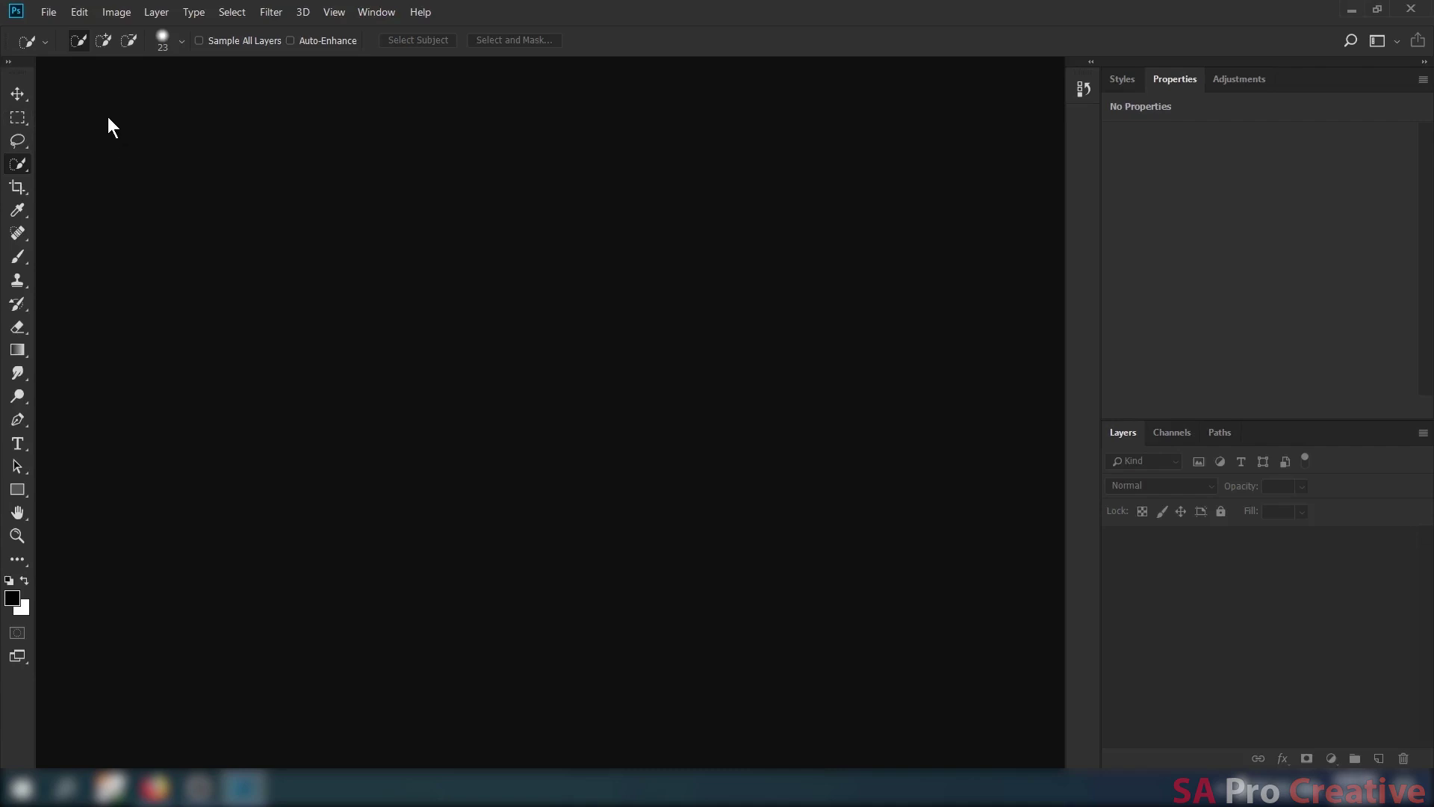
Create the blank Untitled-1 document from the File menu and bring up the pictures folder.
left_click(57, 28)
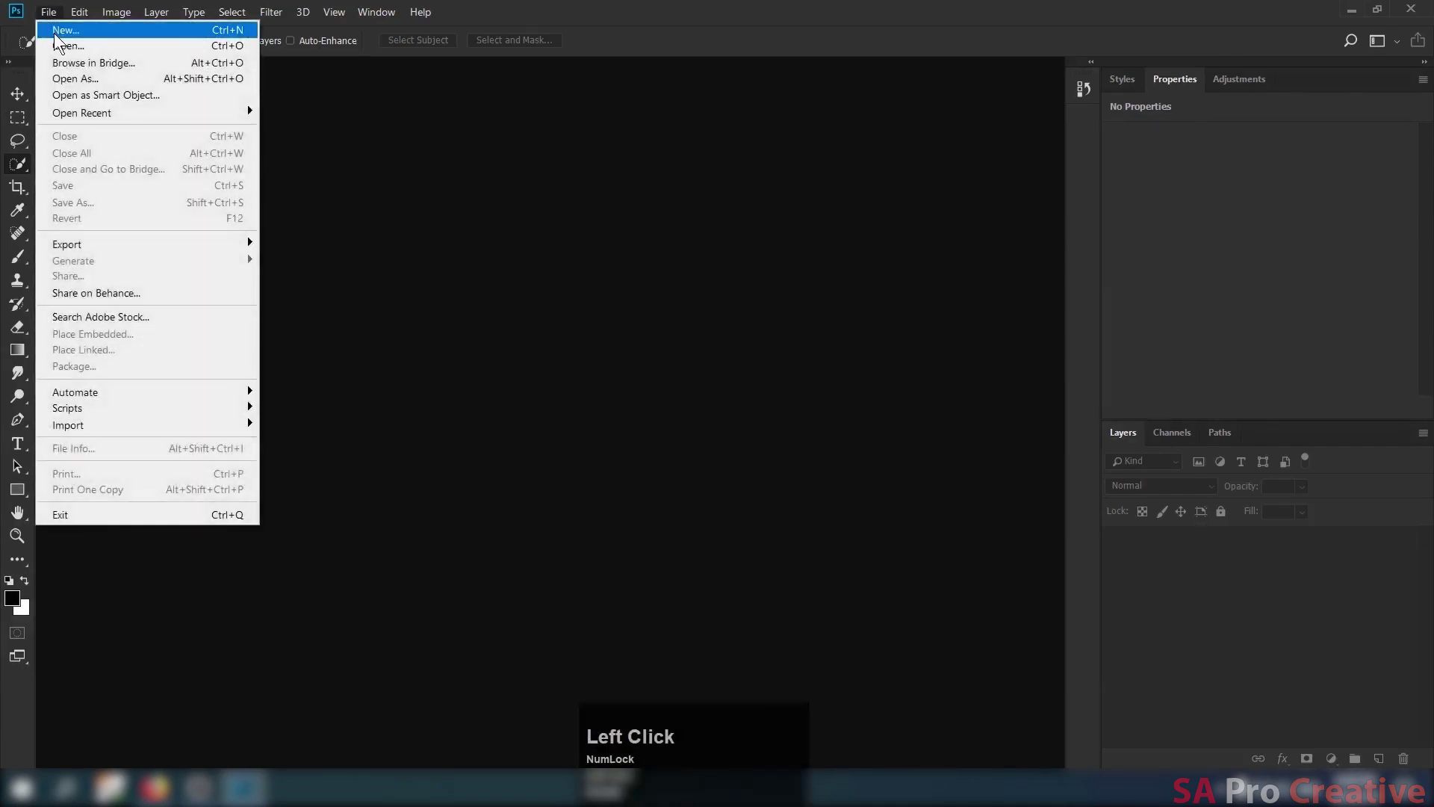
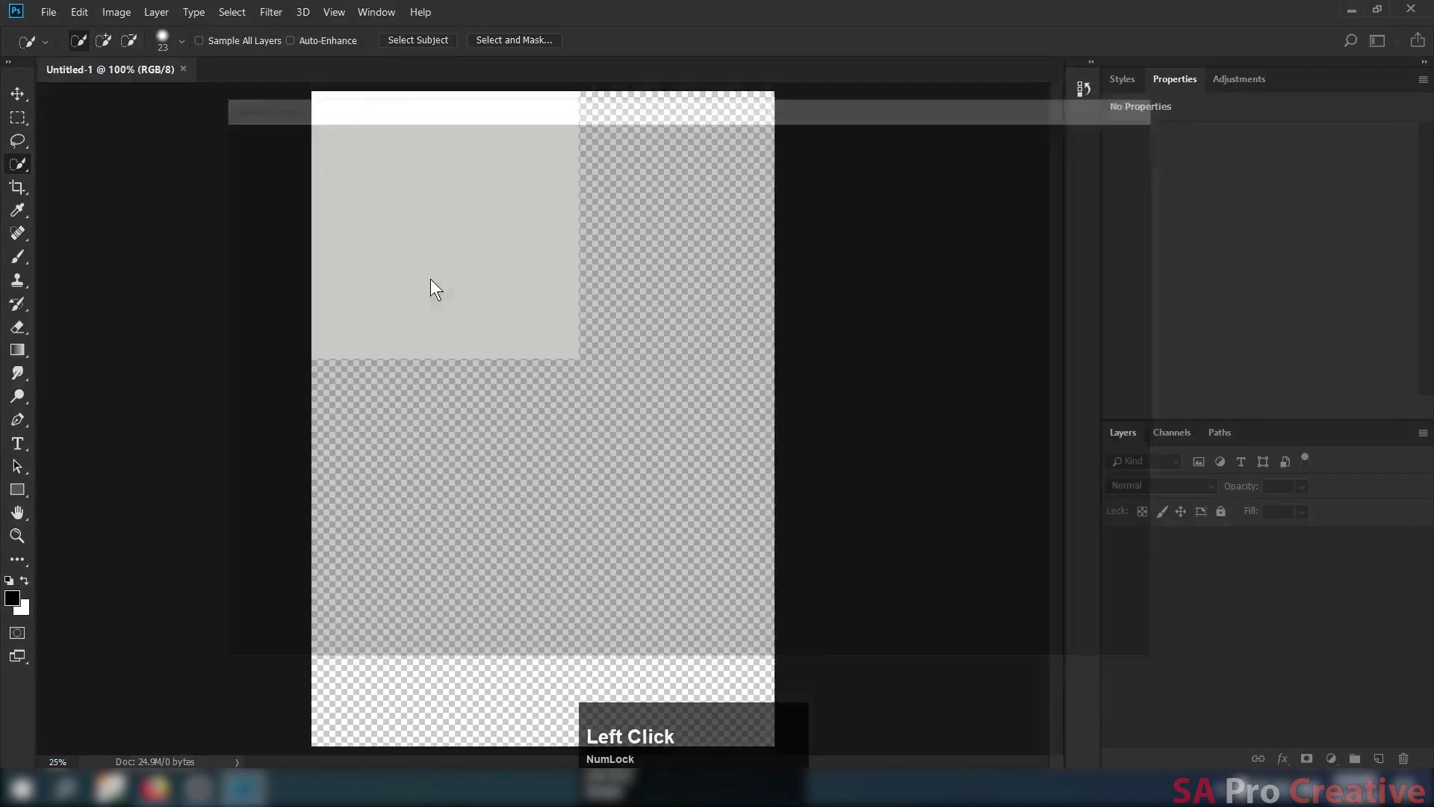
left_click(1371, 15)
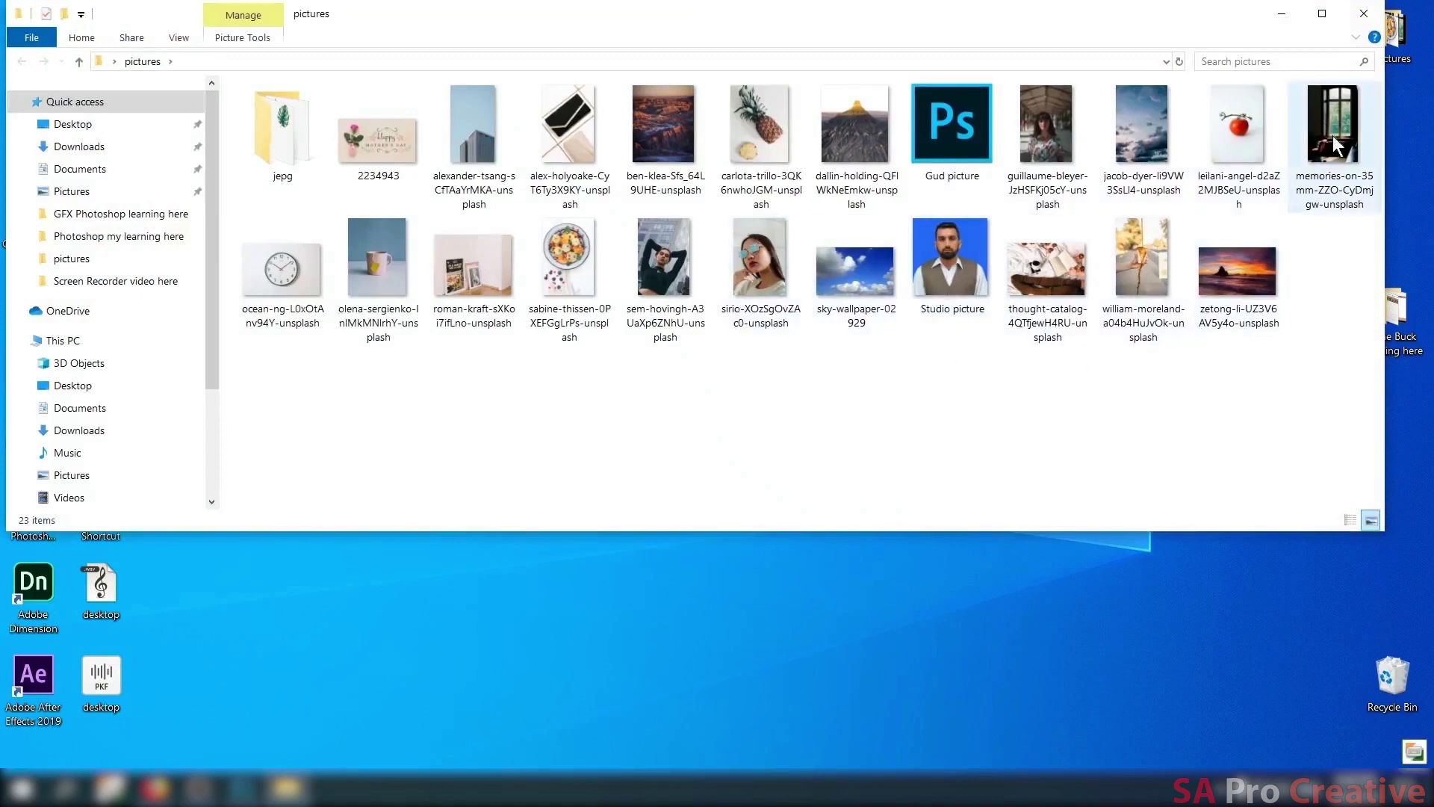
Open memories-on-35mm-ZZO-CyDmjgw-unsplash.jpg as a second Photoshop document.
left_click(1128, 289)
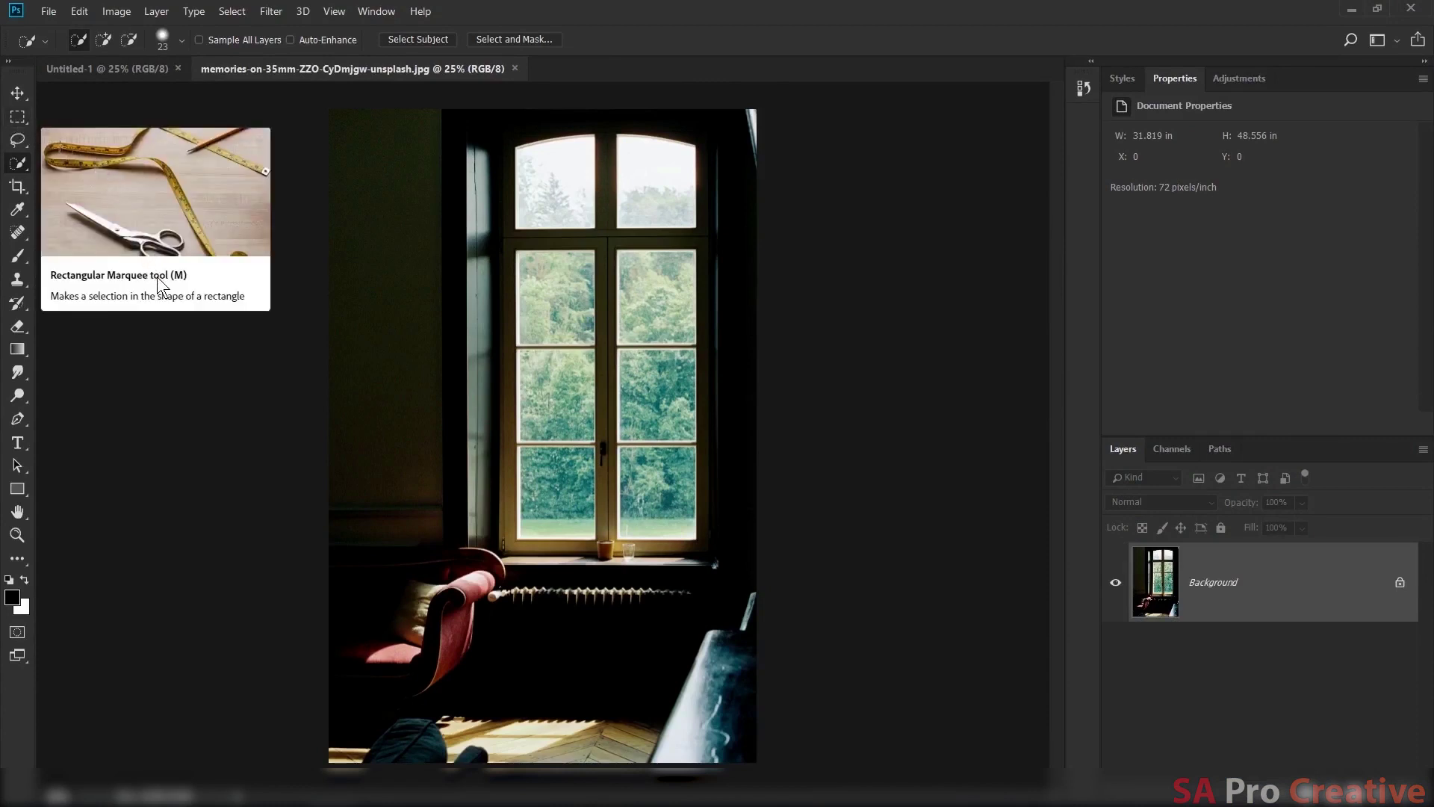
Paint black brush scribbles on Untitled-1, then undo them to leave the canvas blank.
key("m")
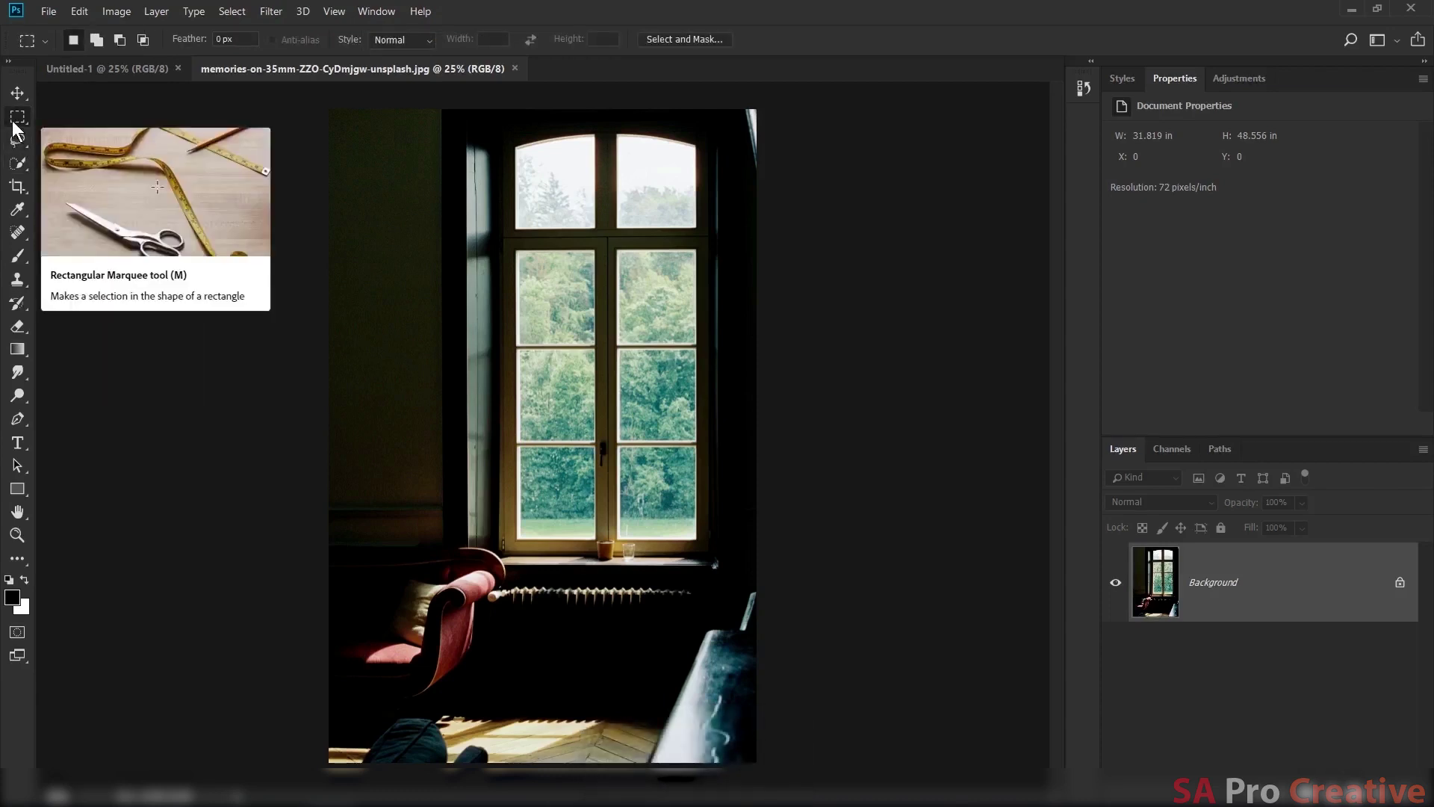
left_click(19, 128)
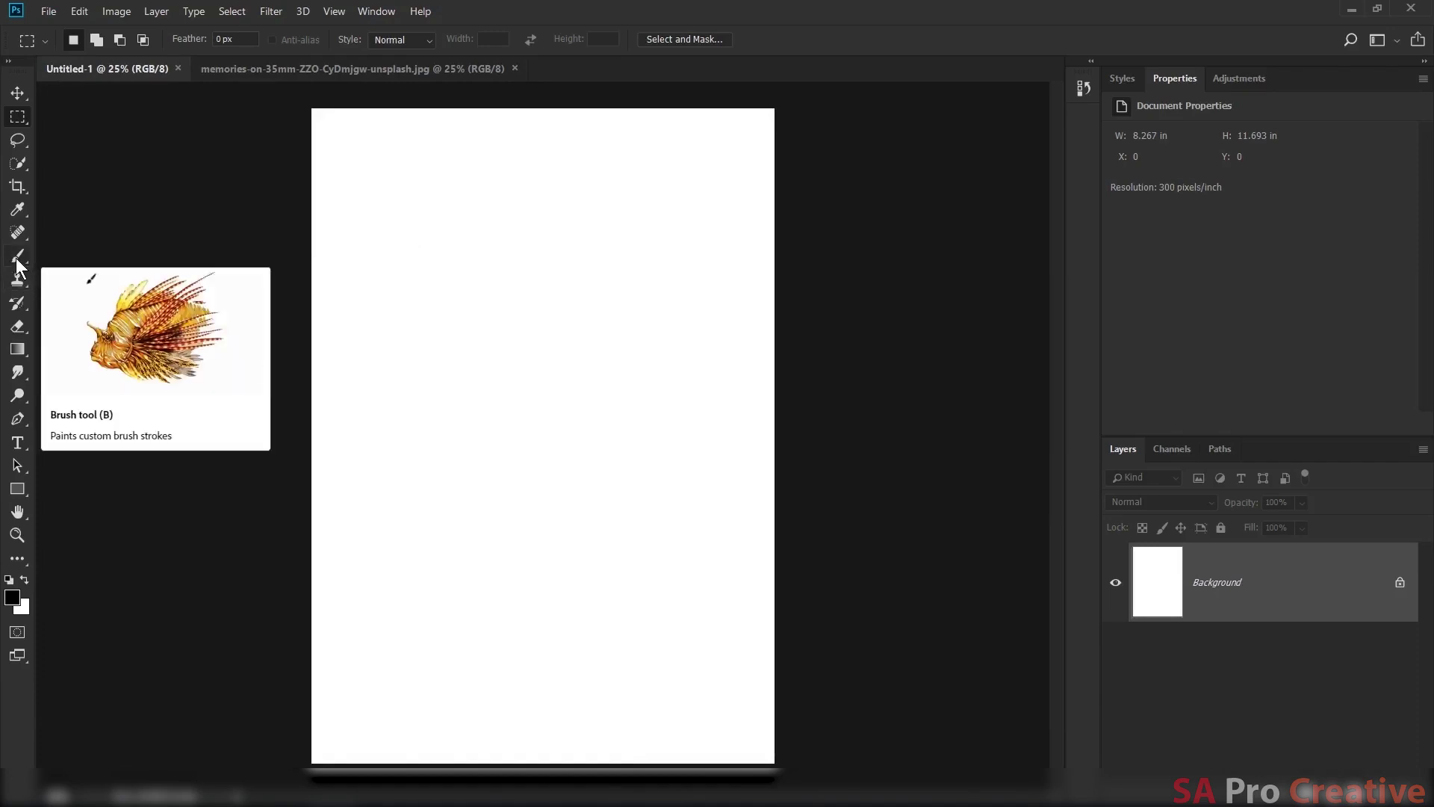
left_click(24, 264)
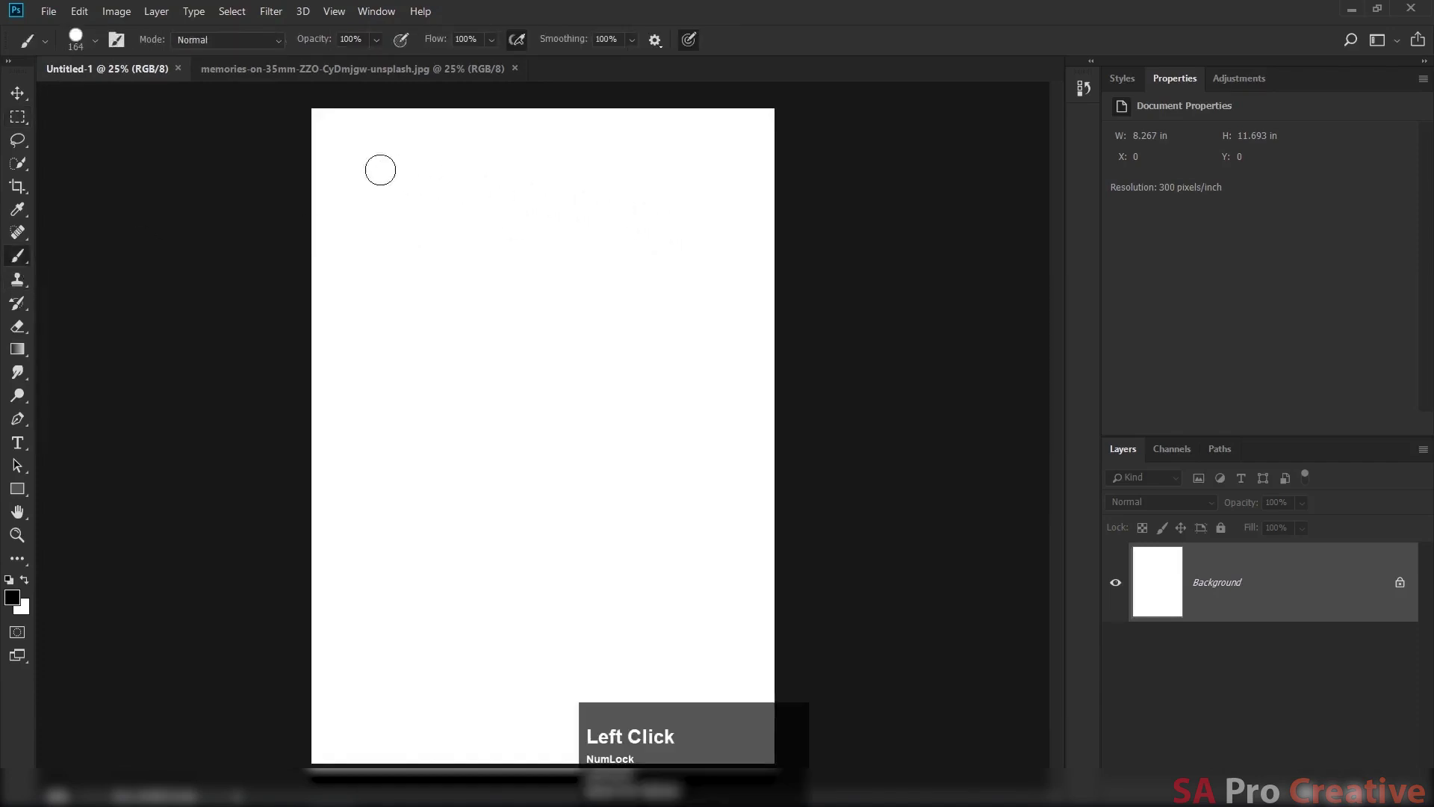
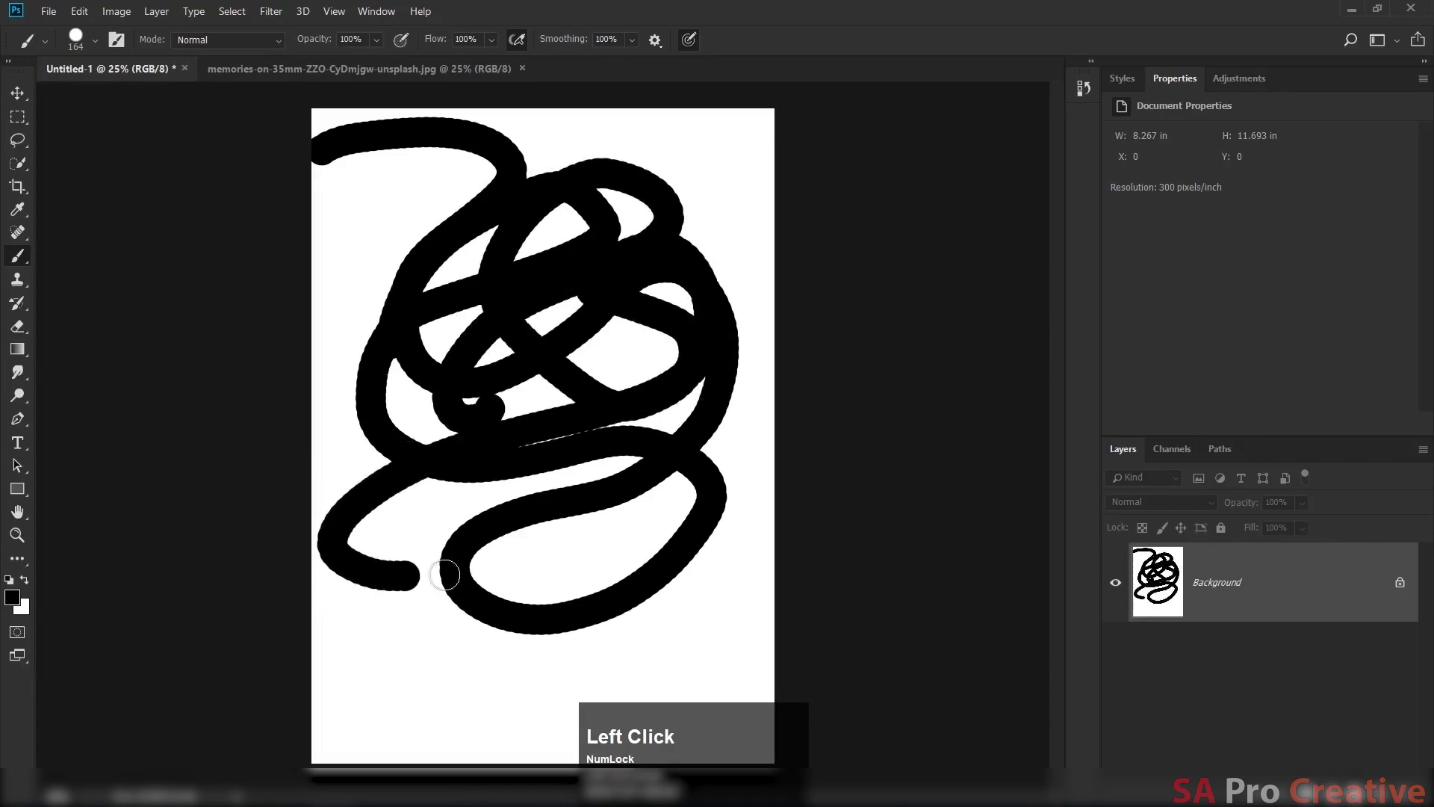
key("ctrl+alt+z")
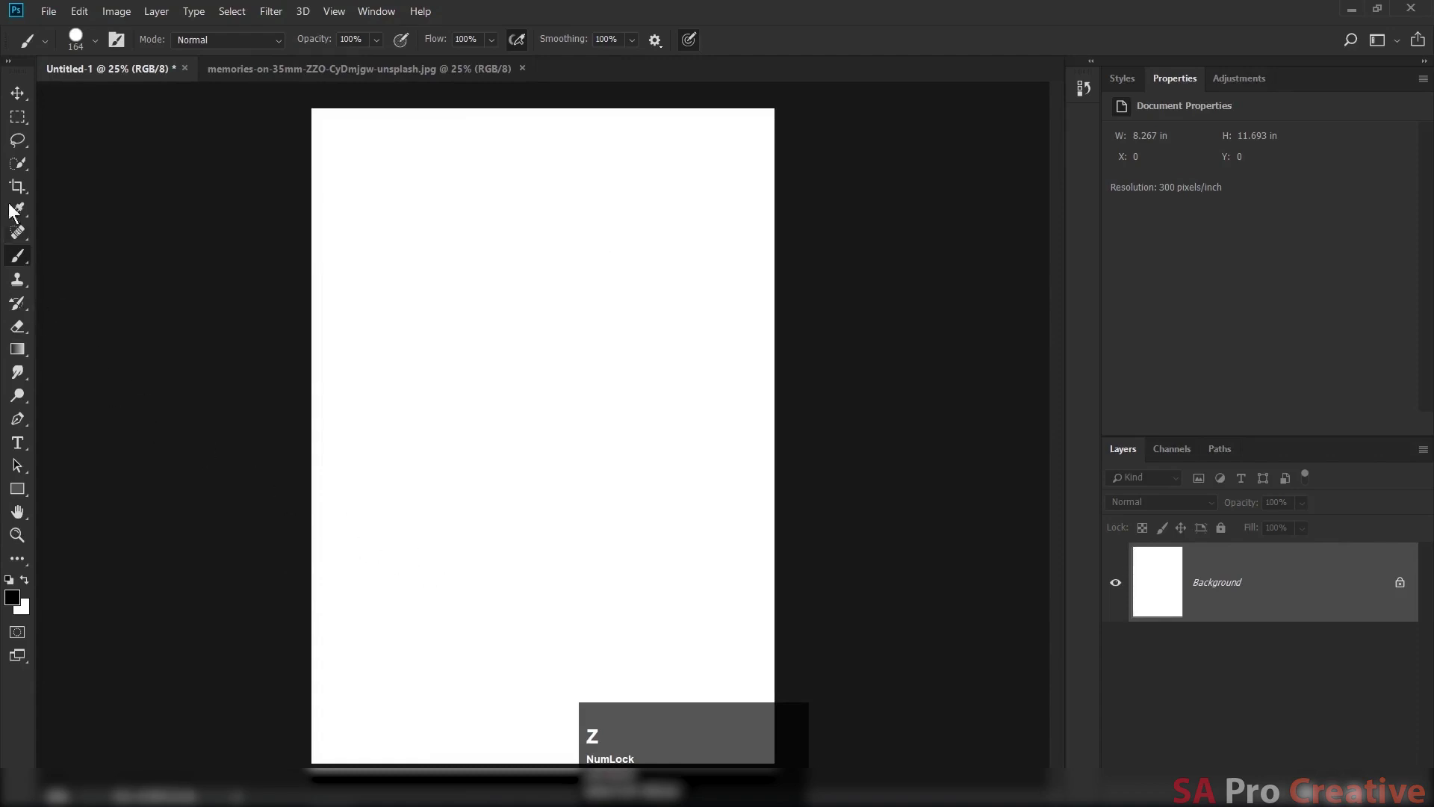
Make the Rectangular Marquee tool active for selecting on the blank canvas.
left_click(21, 123)
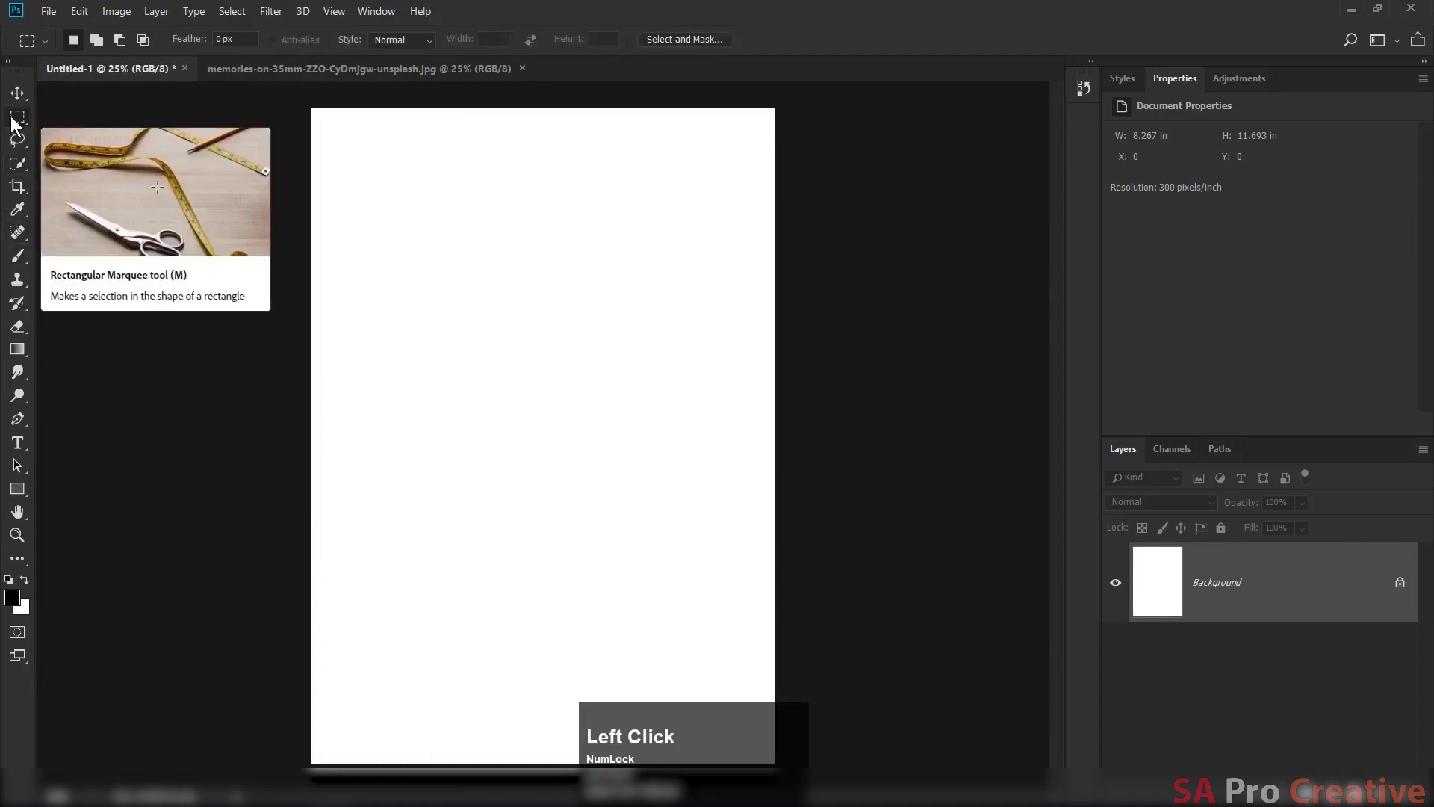
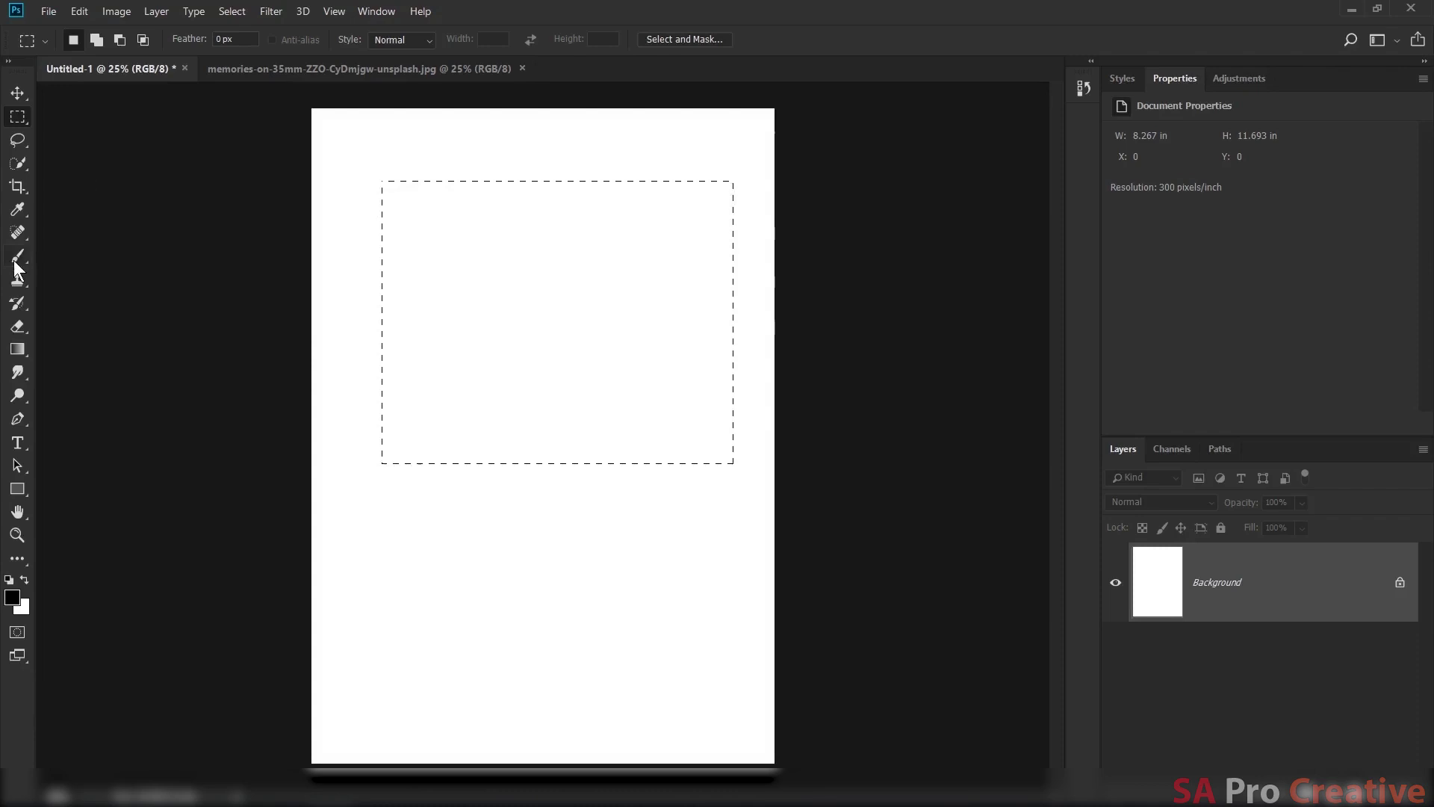
Paint a thick black rectangle outline on Layer 1 and duplicate it up and to the right.
left_click(22, 263)
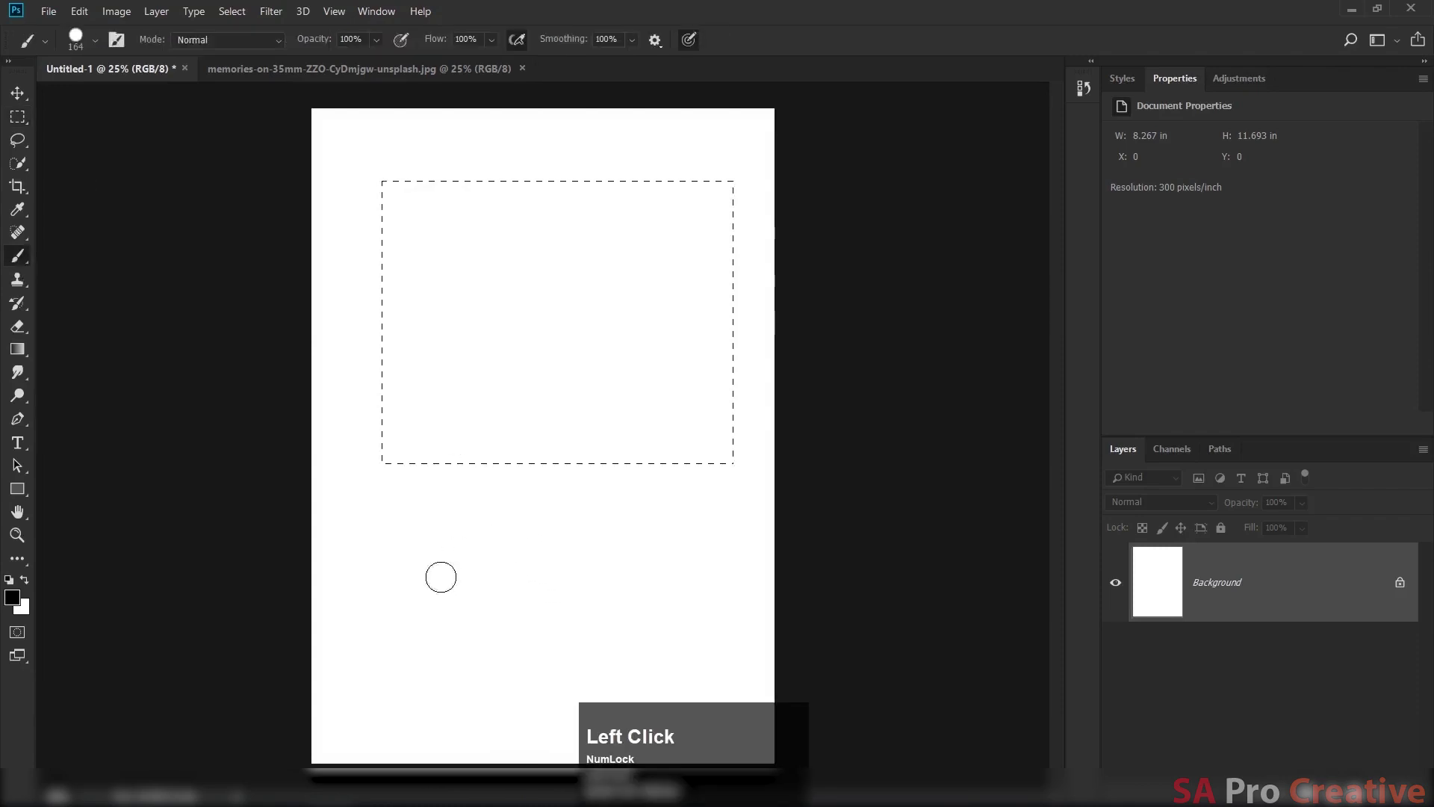
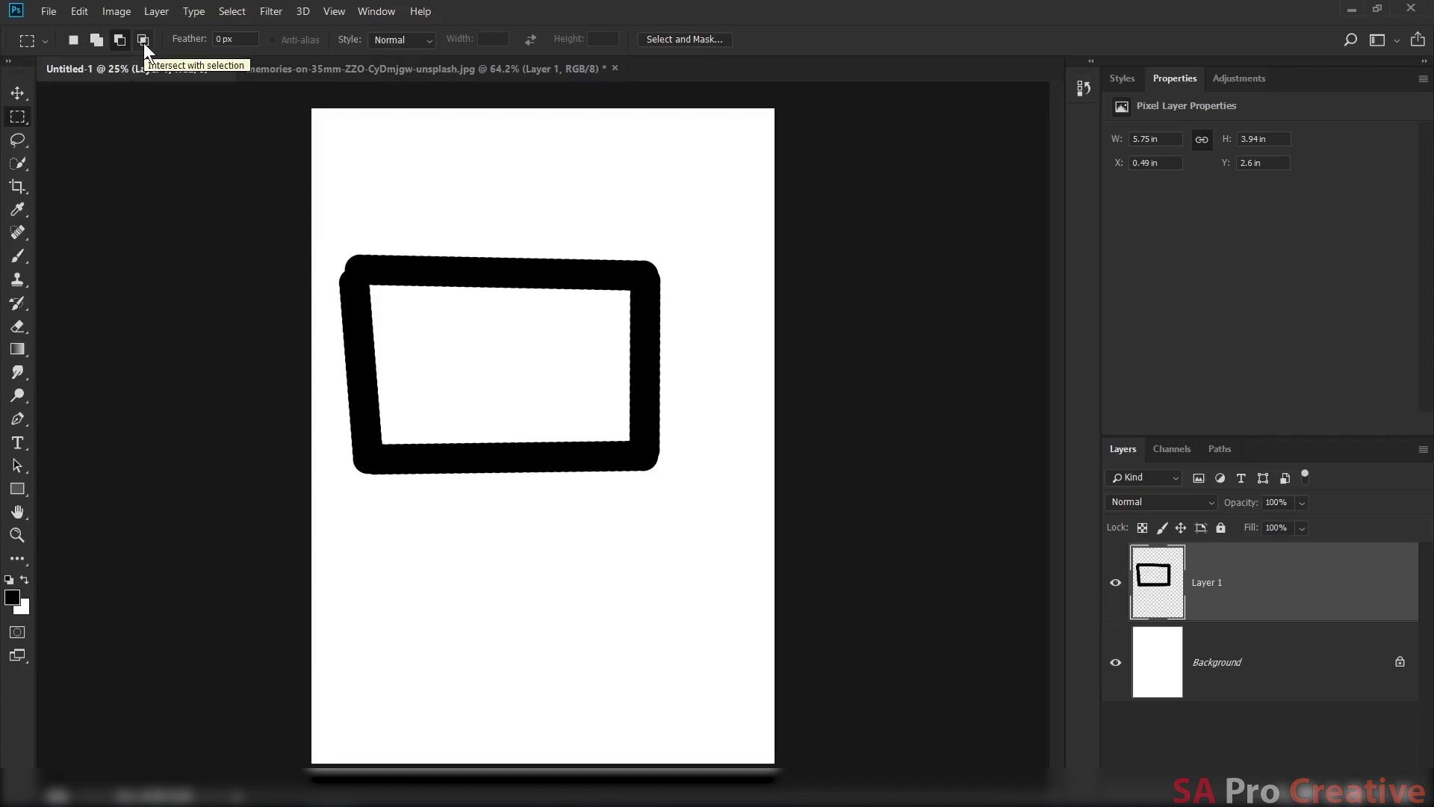
left_click(151, 50)
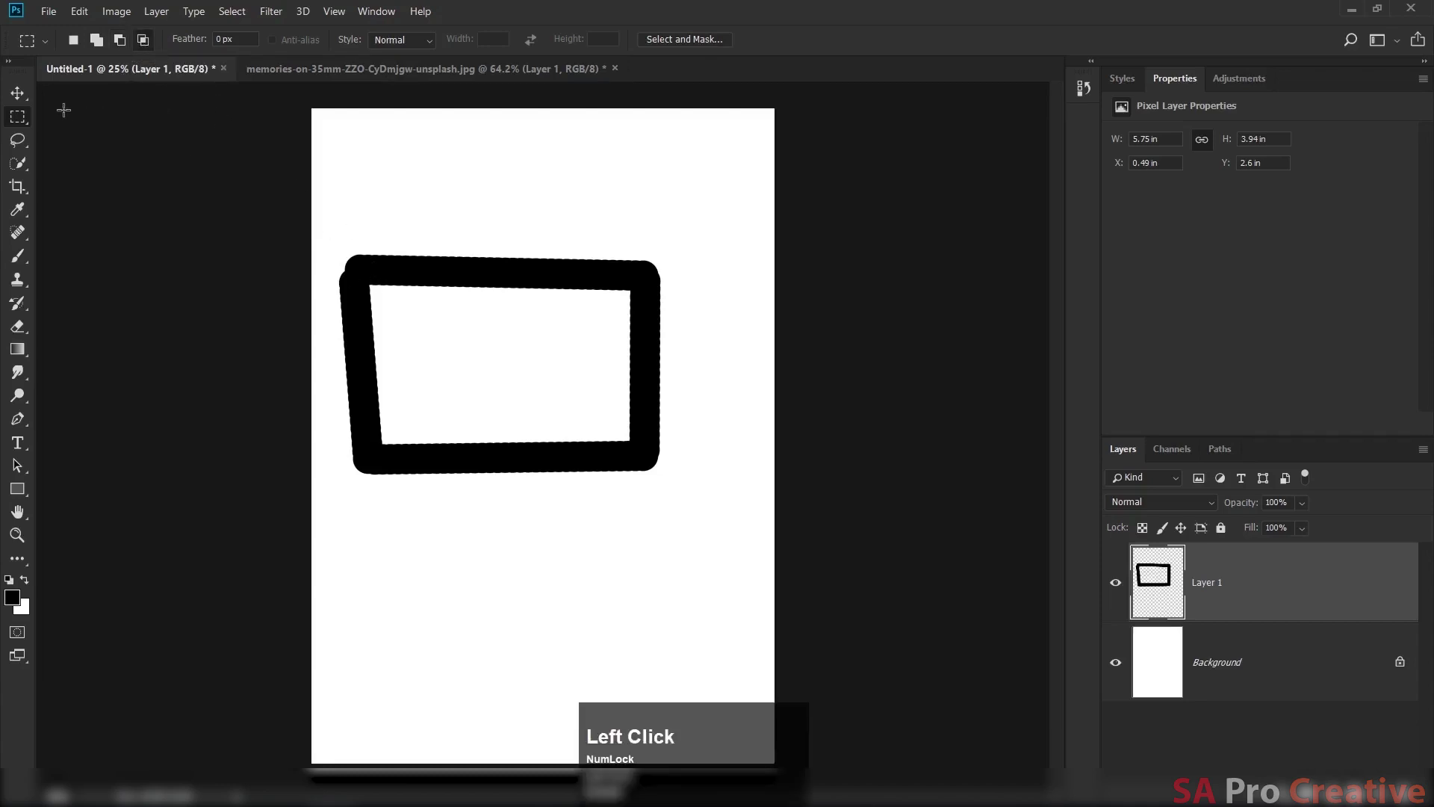
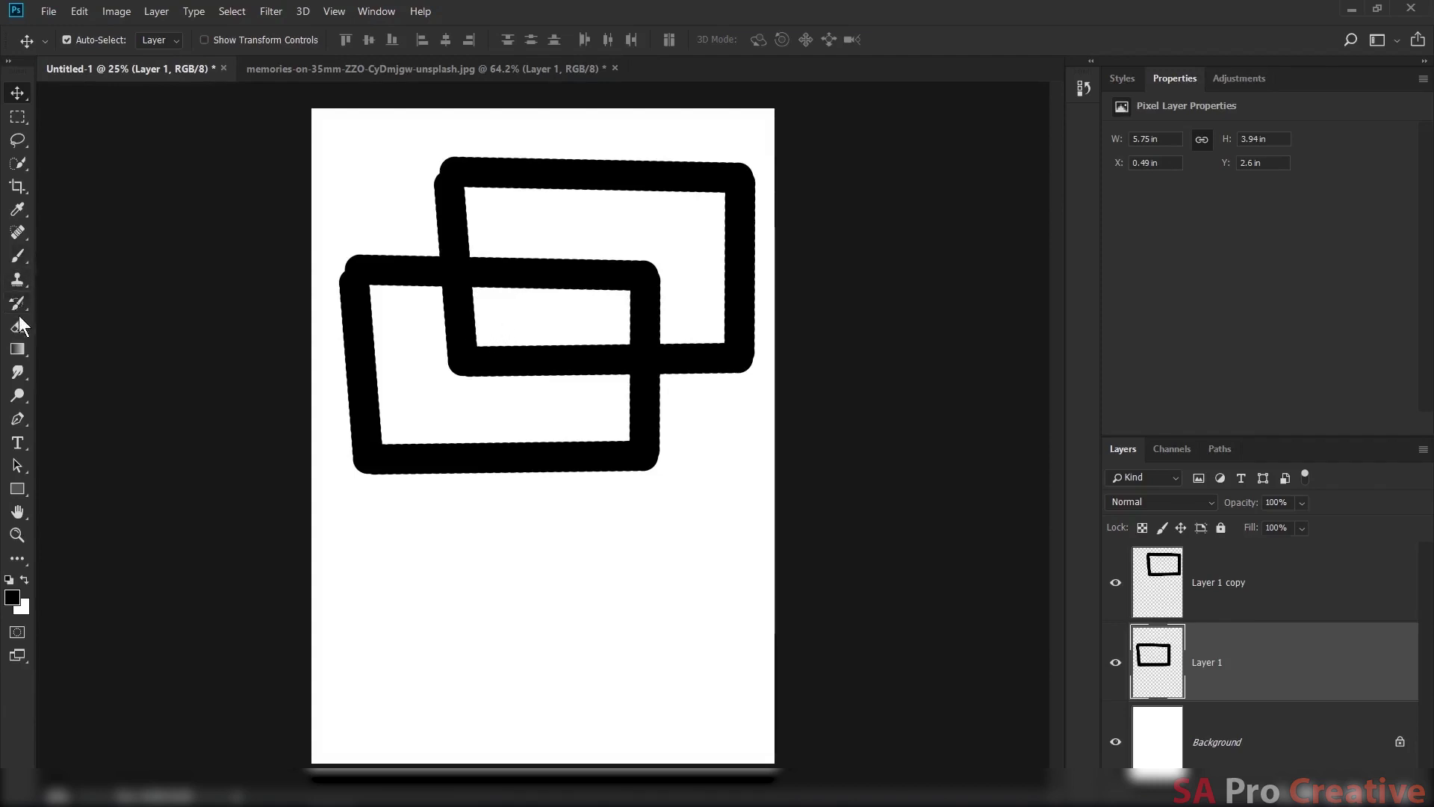
Erase the overlapping strokes so a single smaller rectangle outline remains.
left_click(24, 334)
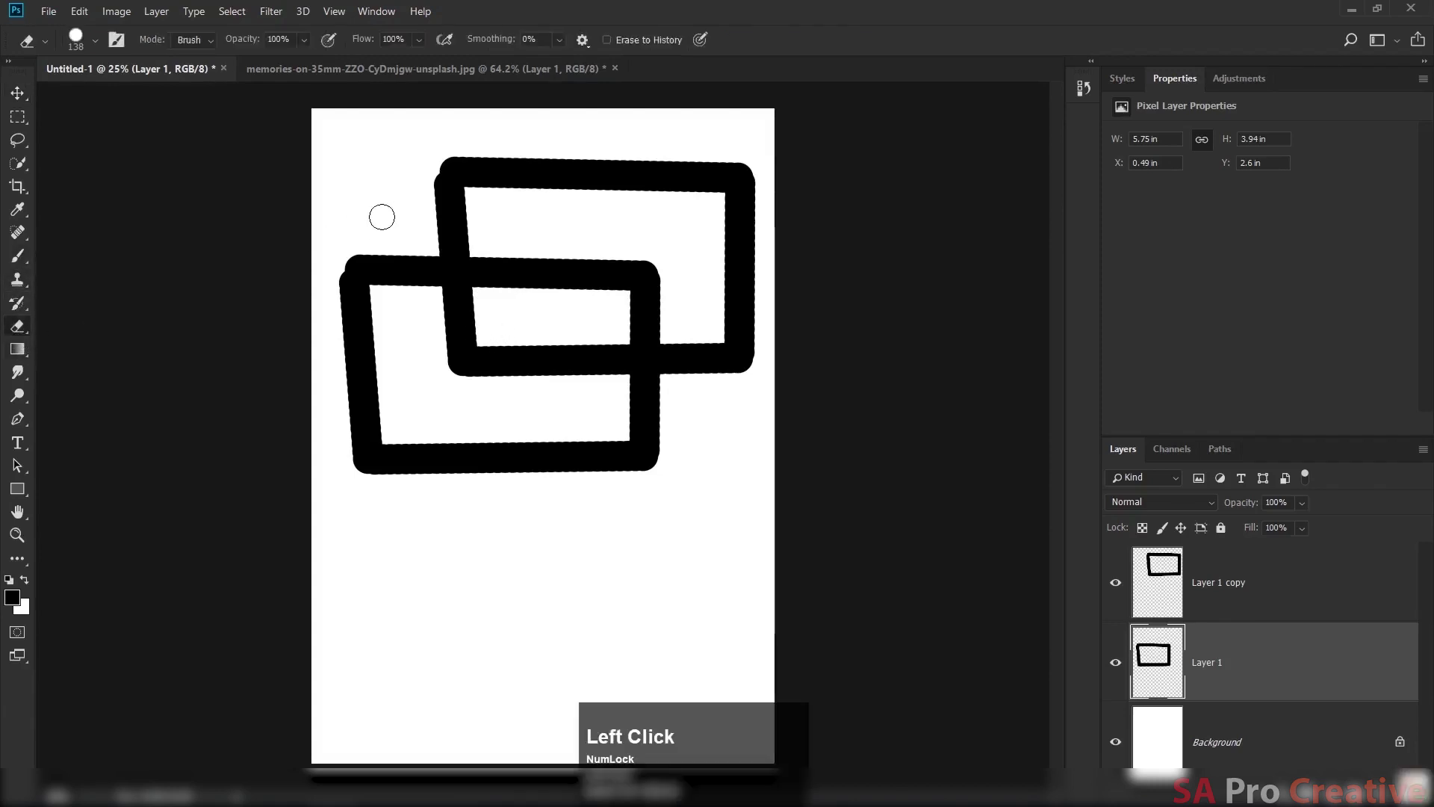
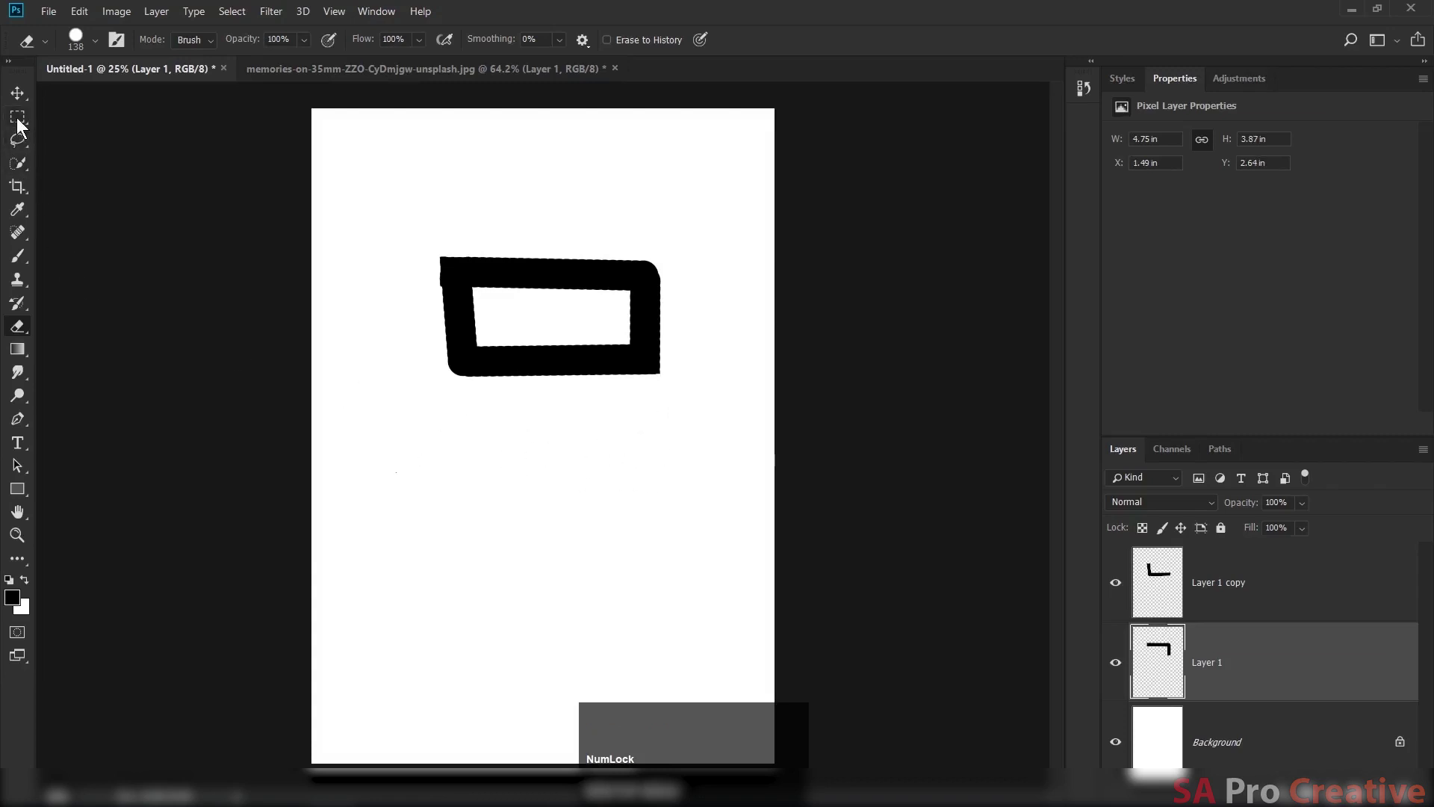
Draw a rectangular selection at the bottom and trim it with Intersect with selection.
left_click(24, 126)
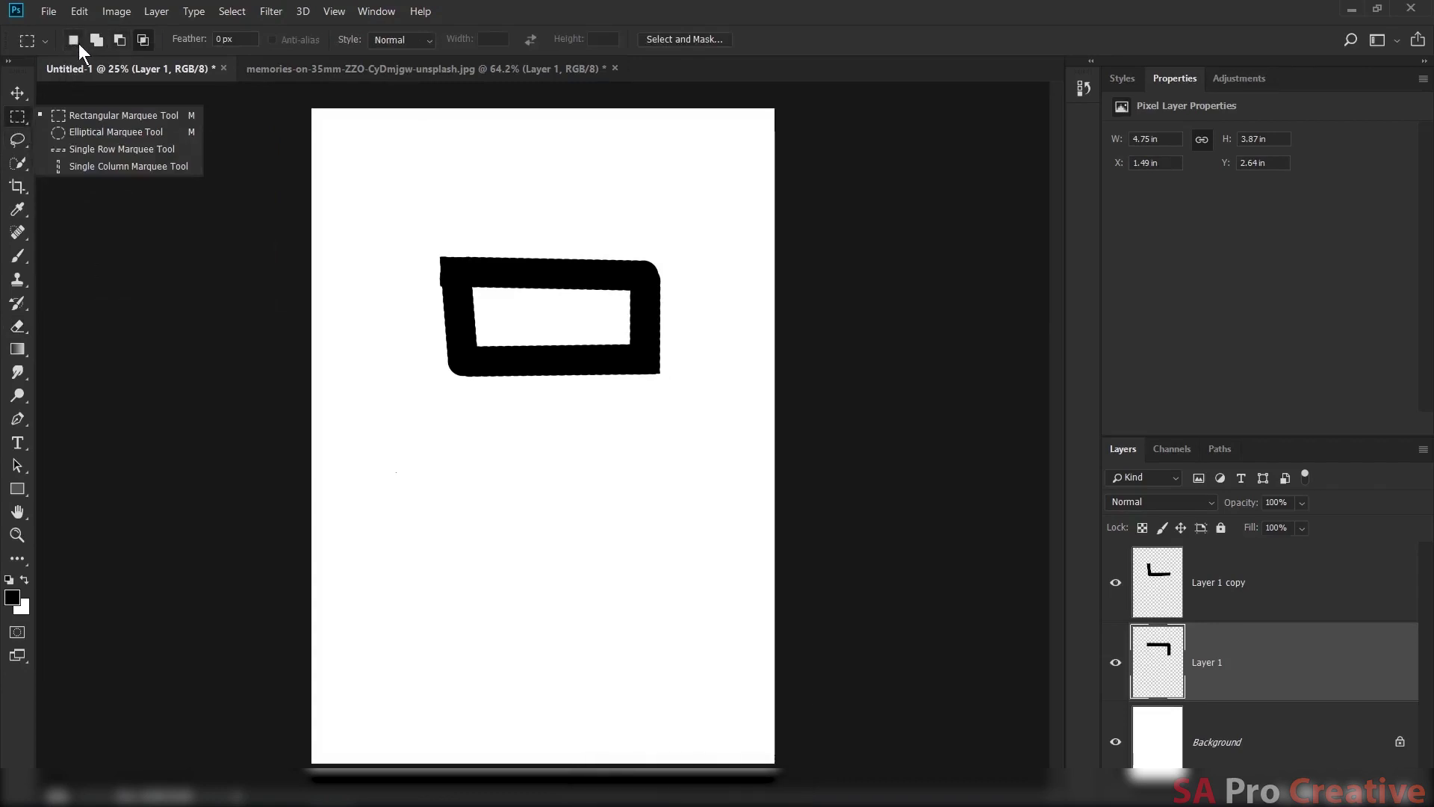
left_click(86, 51)
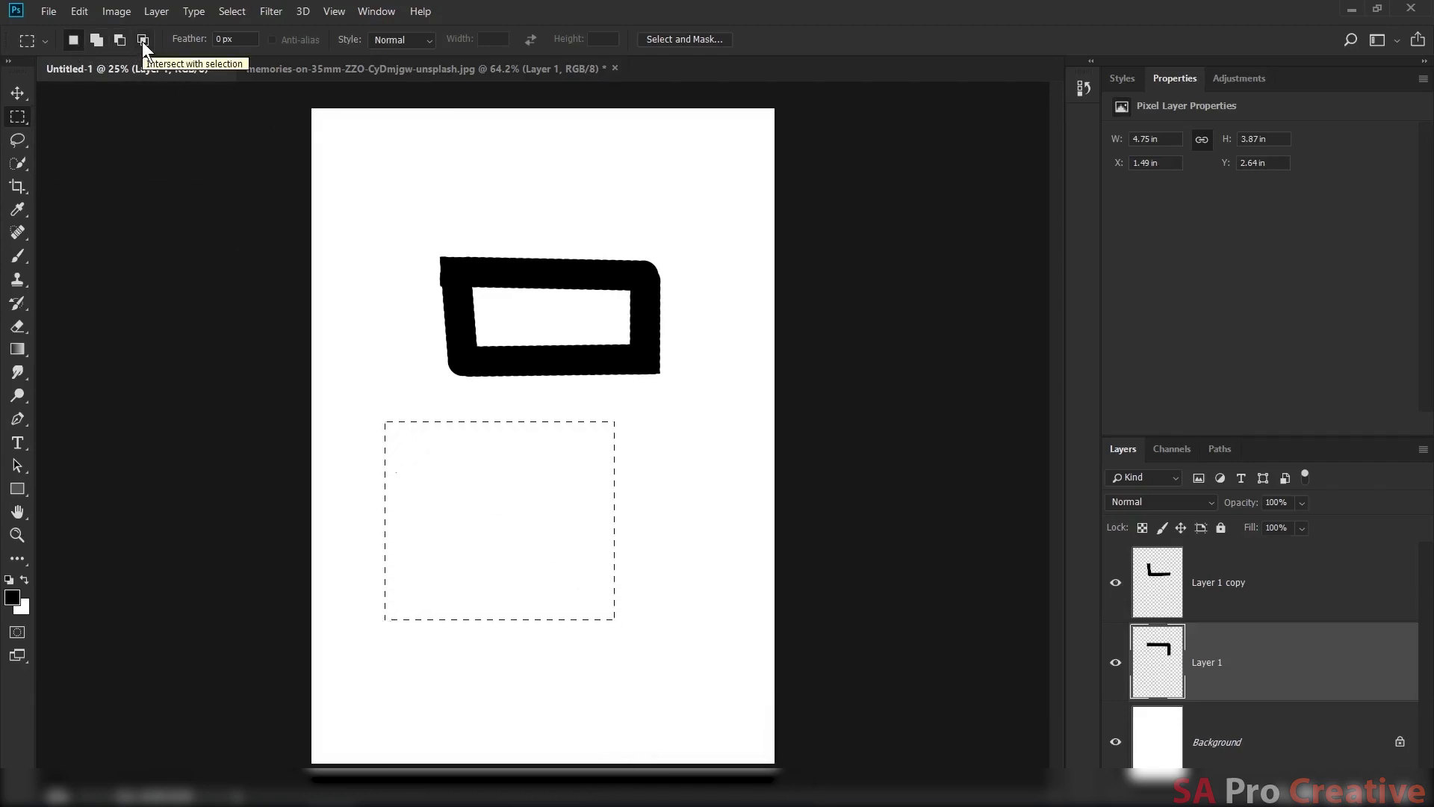
left_click(151, 48)
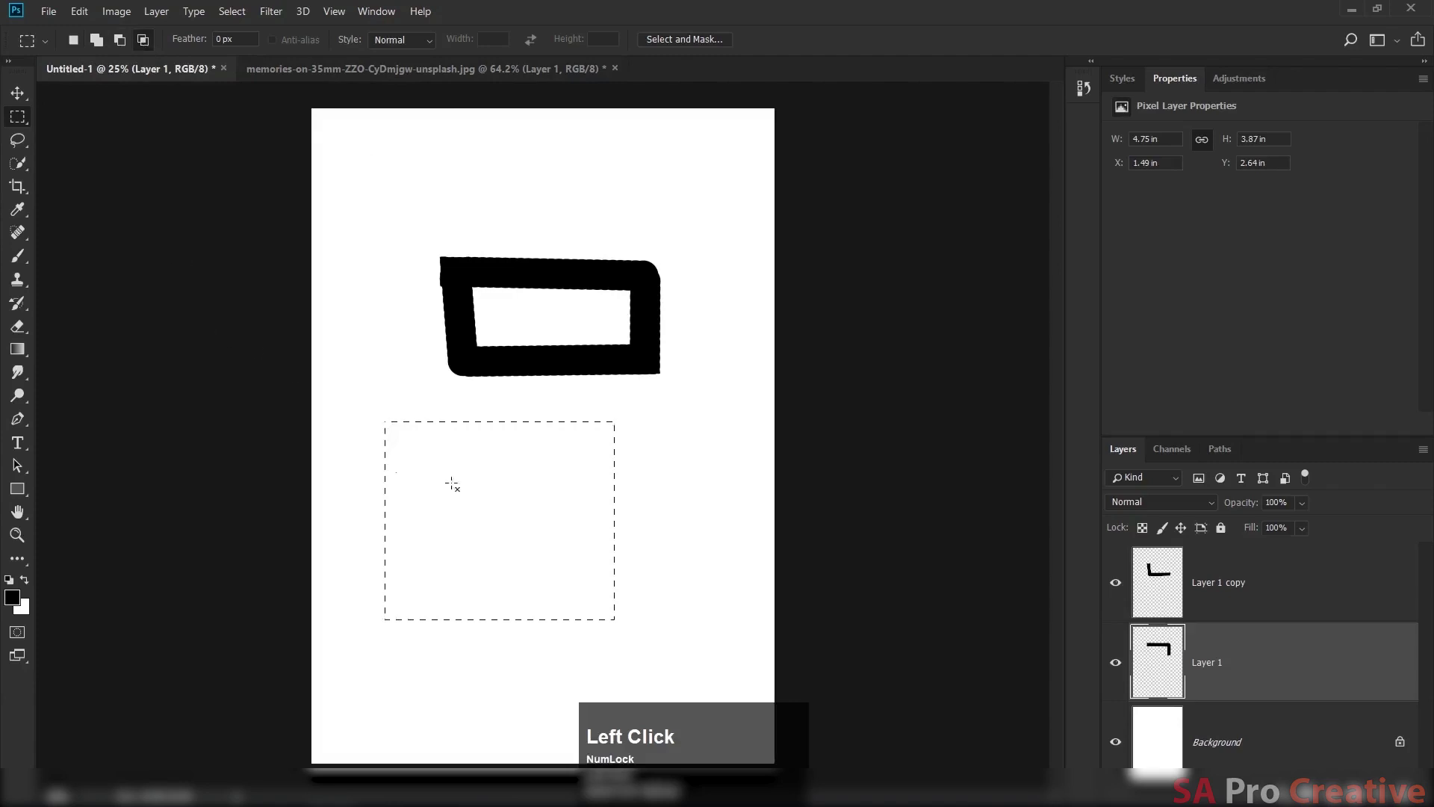
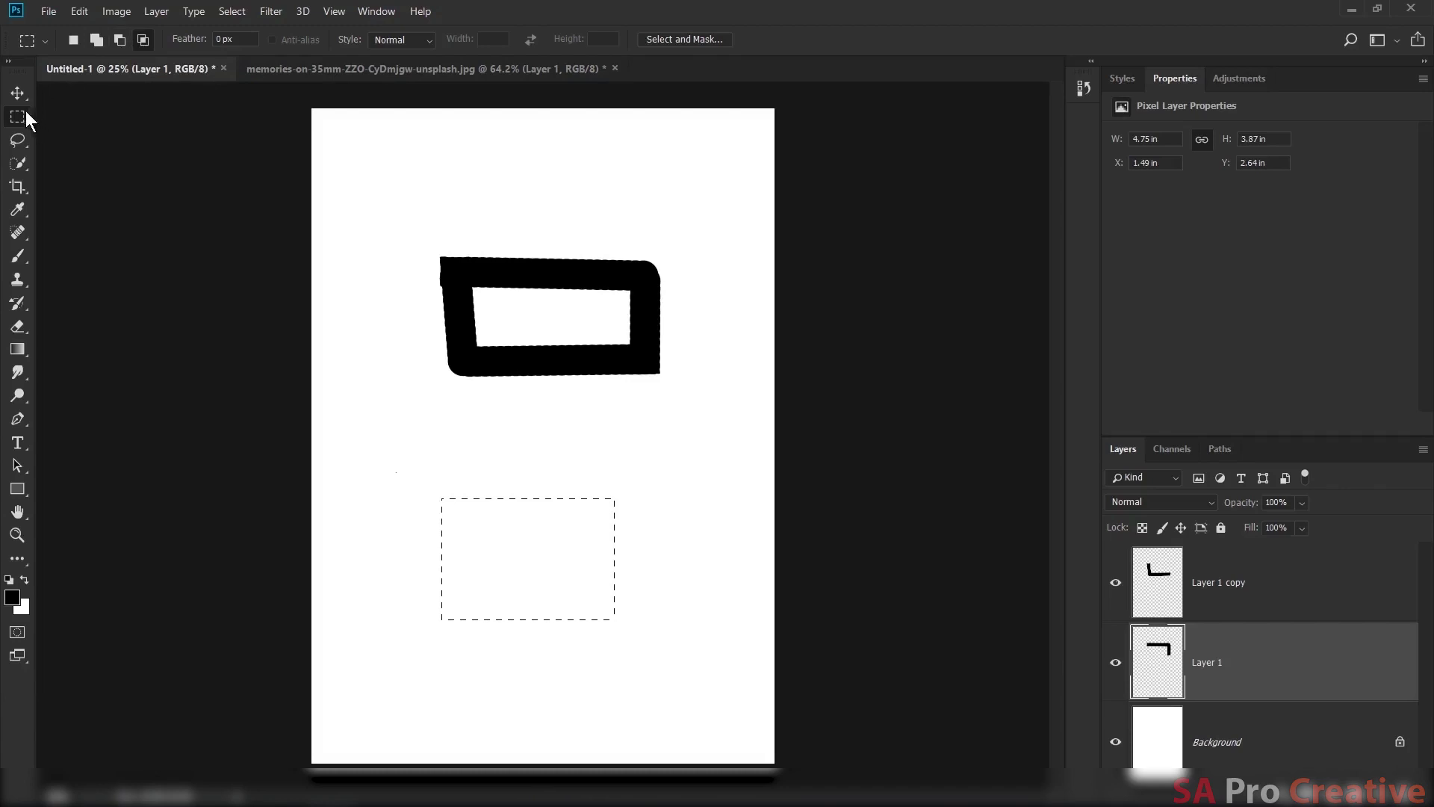
left_click(24, 125)
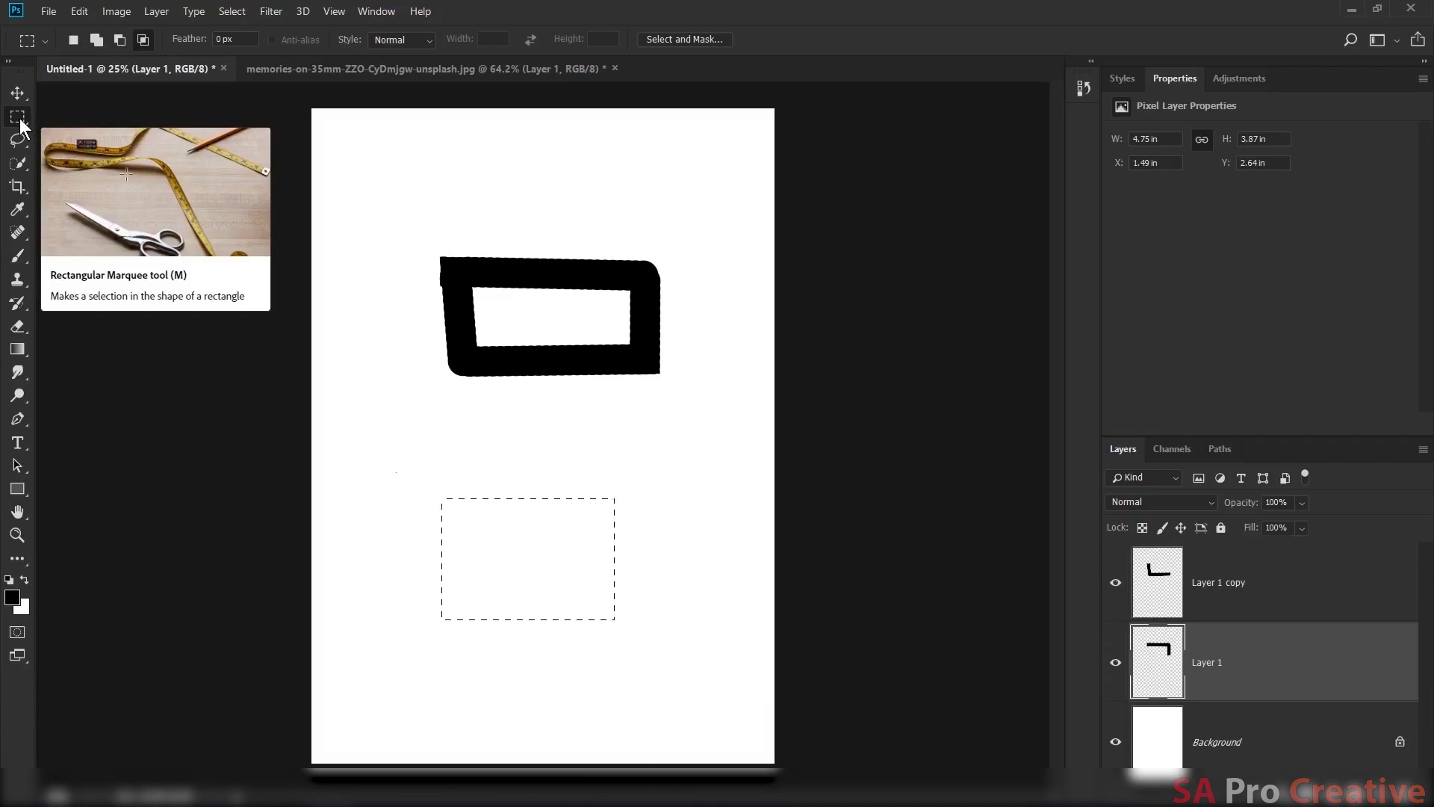
left_click(26, 126)
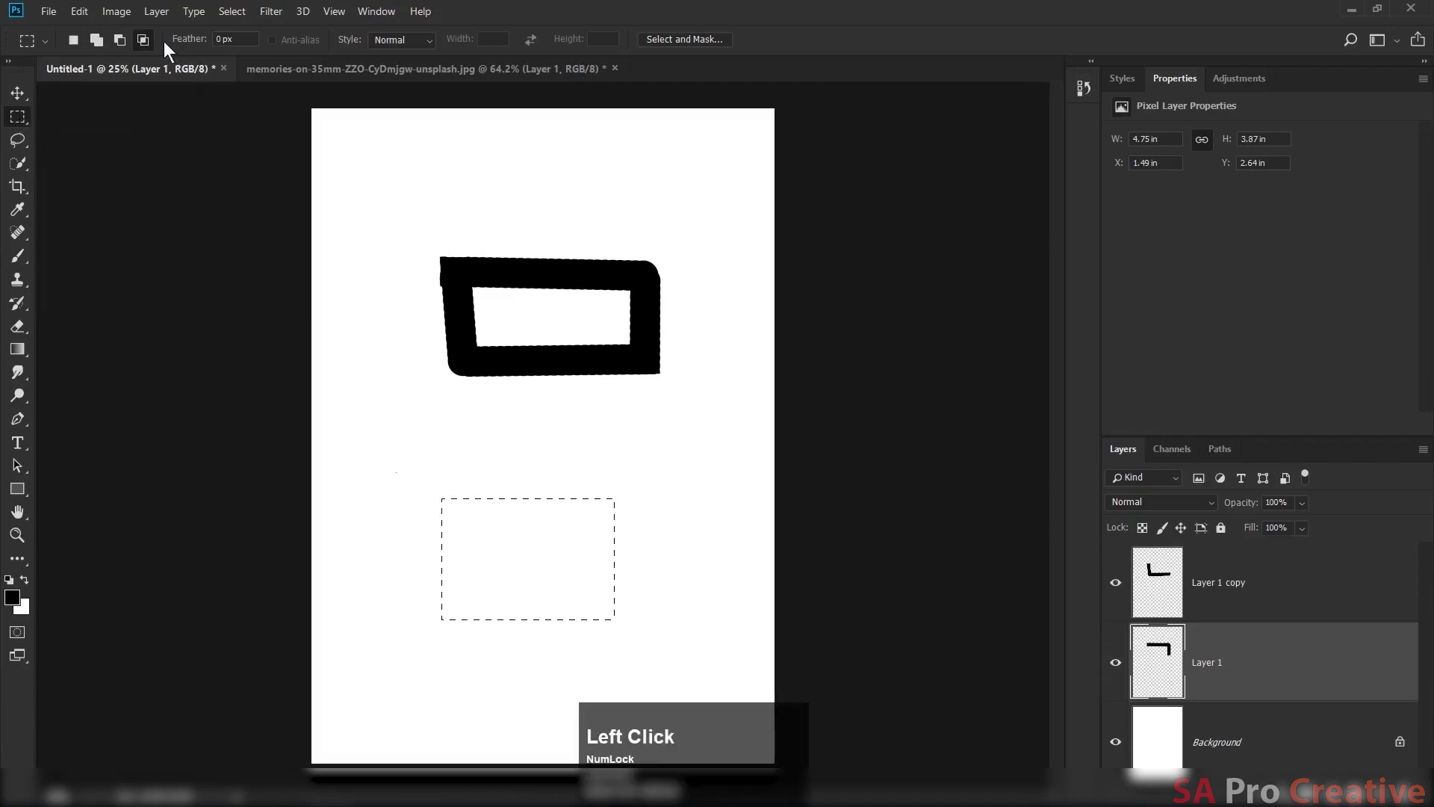
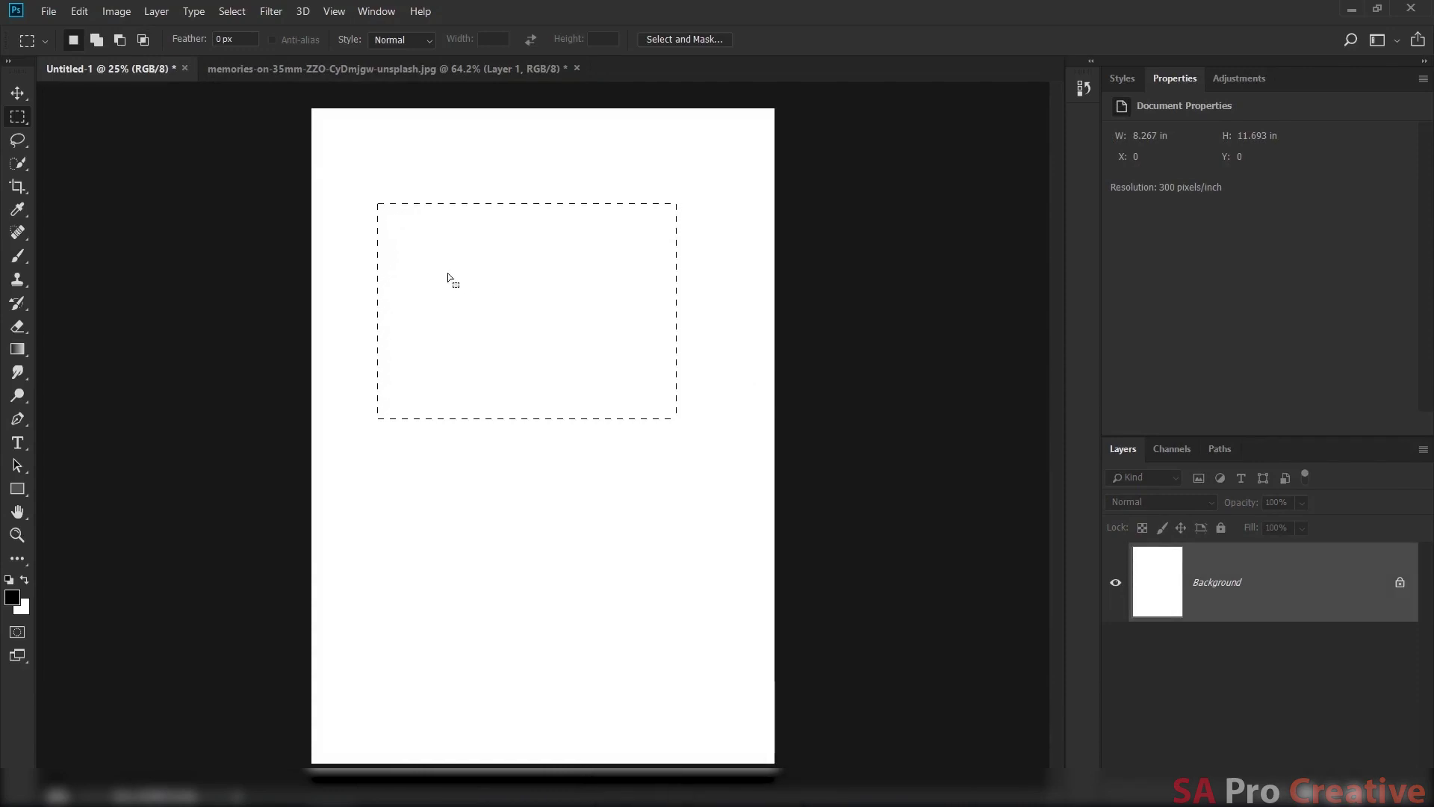
Bring up the Fill settings for the top rectangular selection to fill it black.
key("shift+Num_Lock")
key("shift+BackSpace")
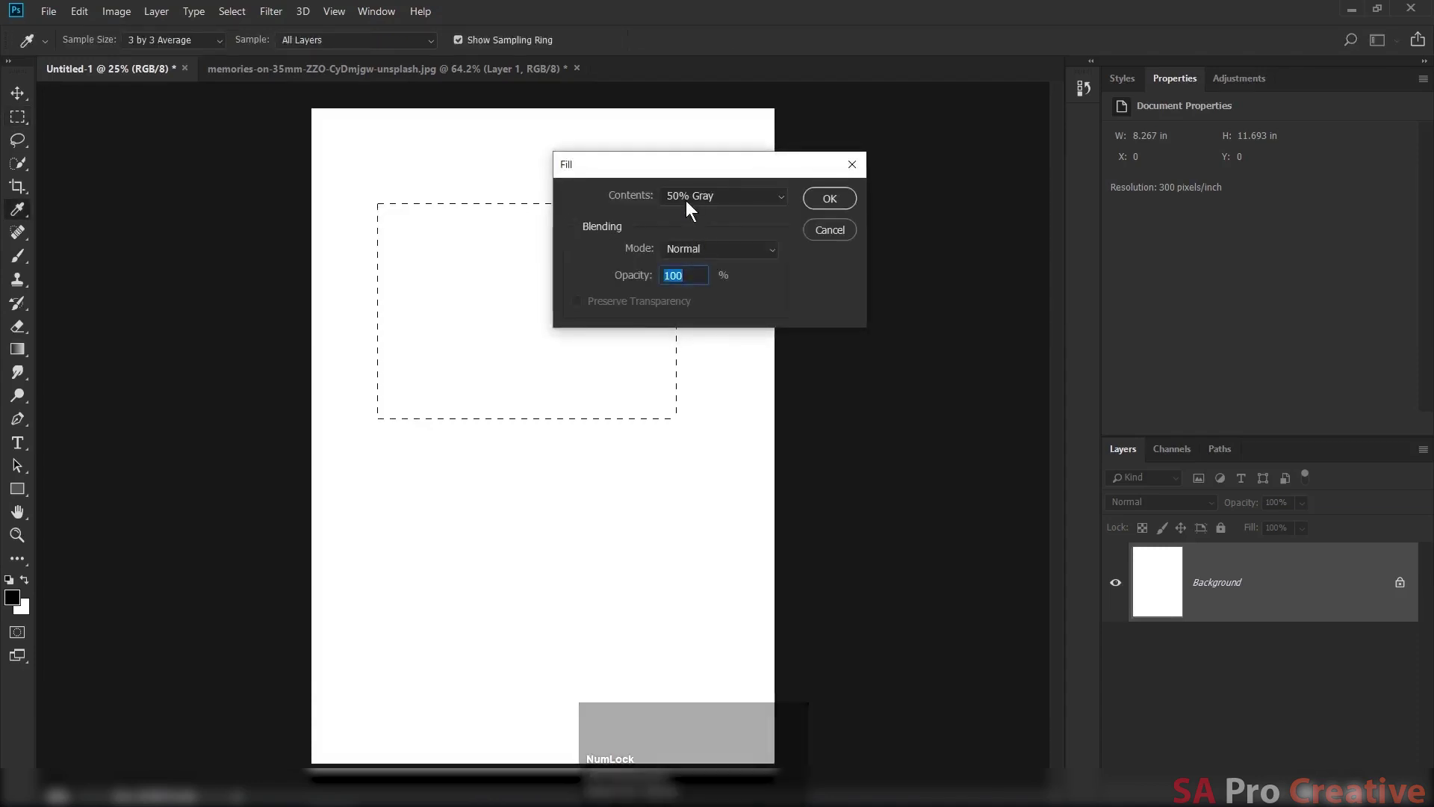
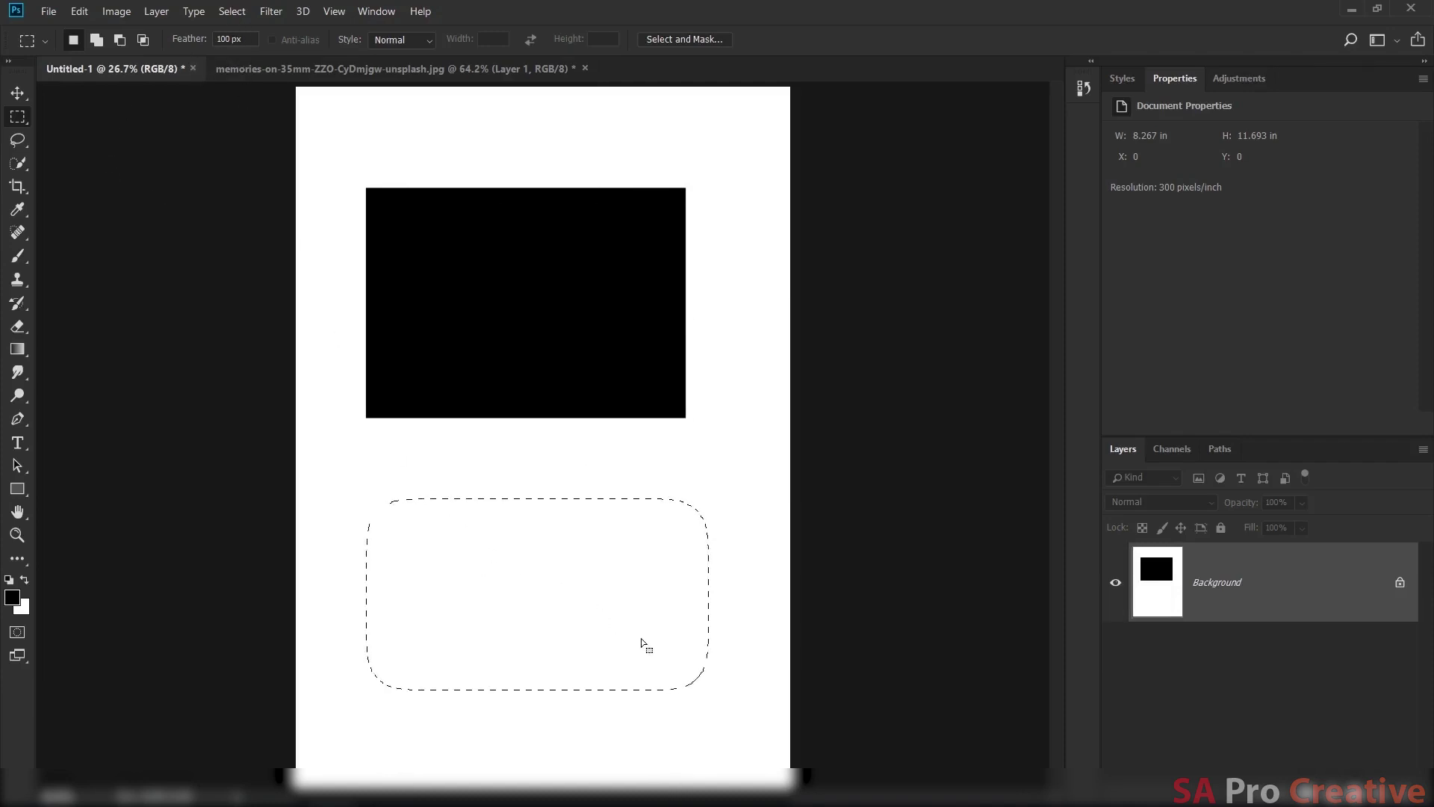
Fill the feathered lower selection with black, reset Feather to 0 px, and switch to Move.
key("shift+Num_Lock")
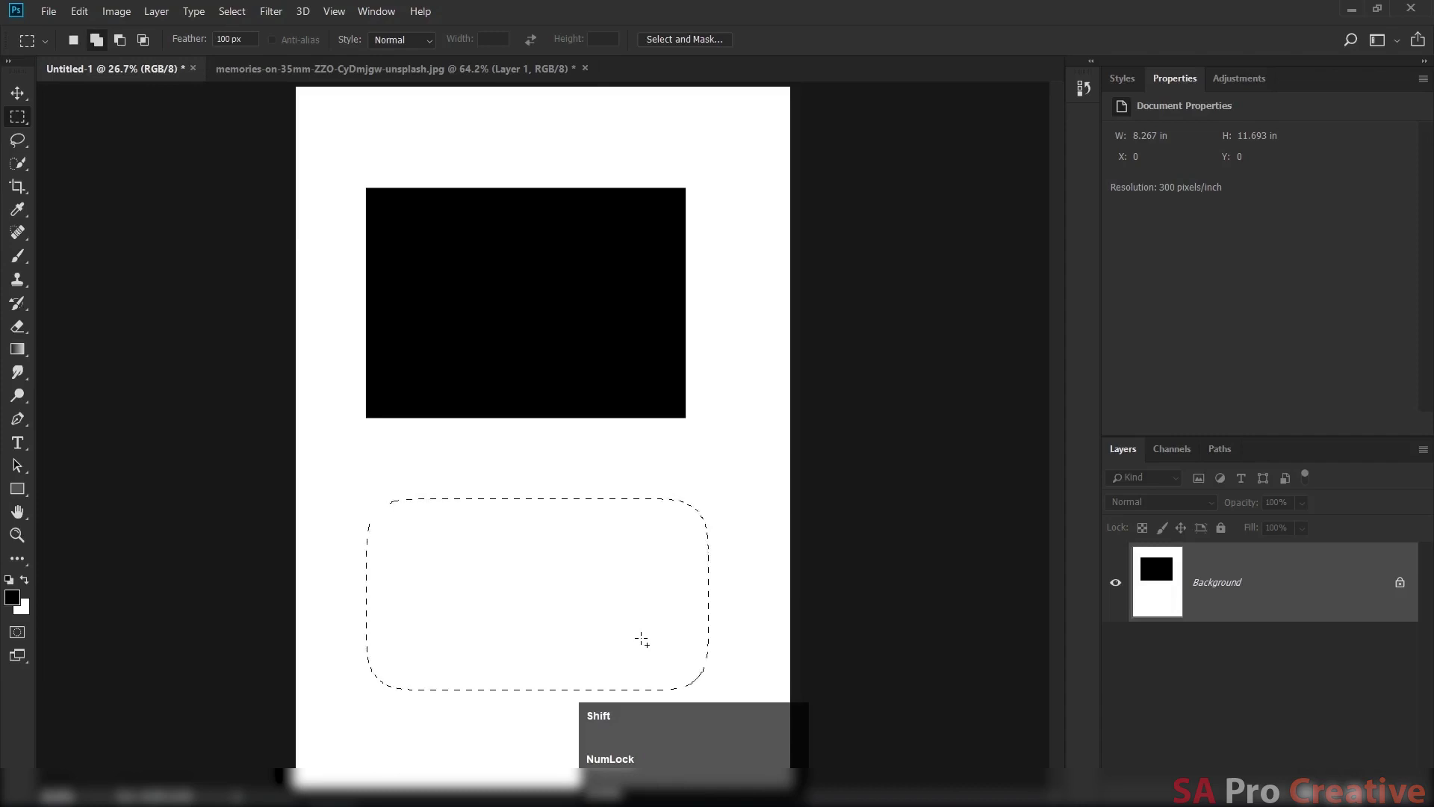
key("BackSpace")
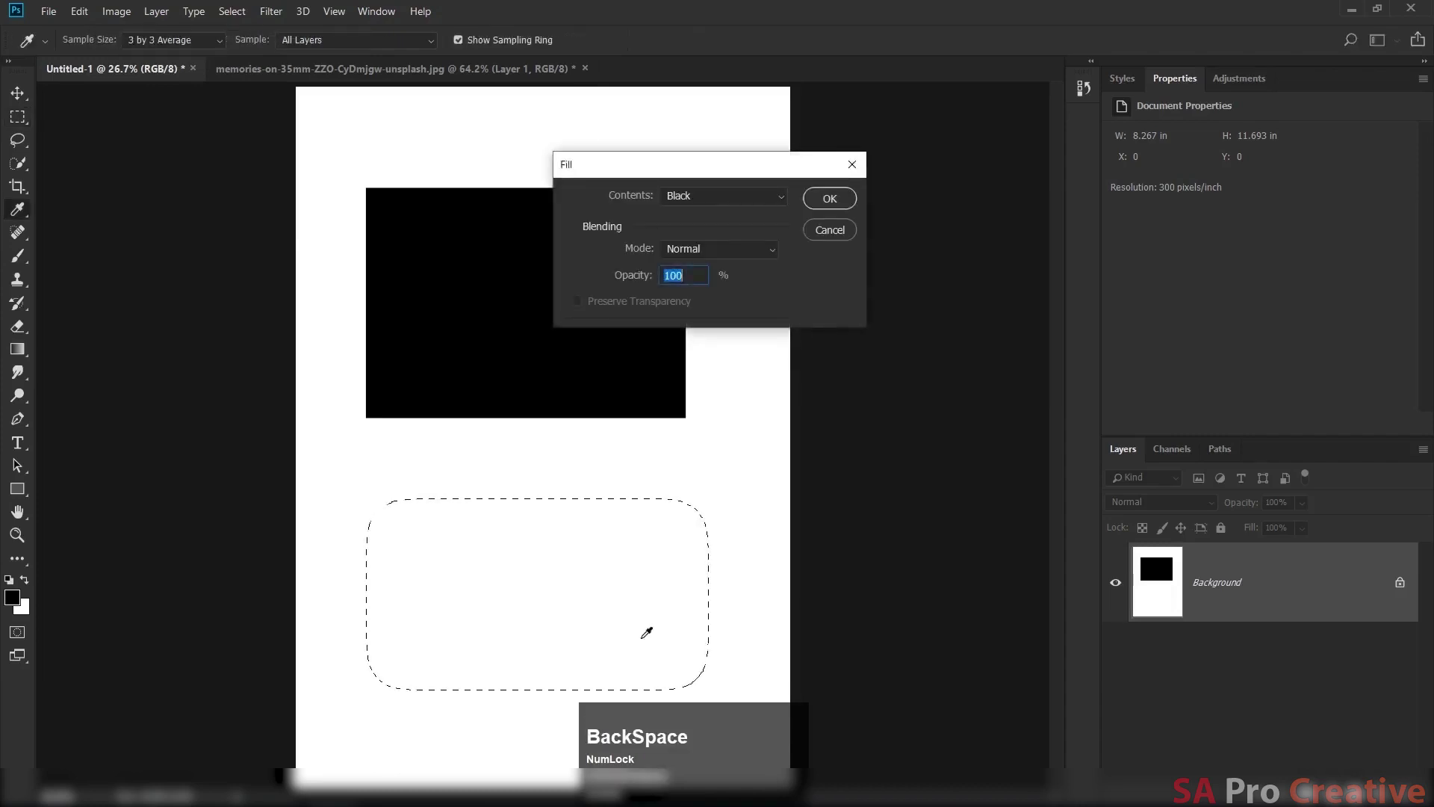
left_click(837, 201)
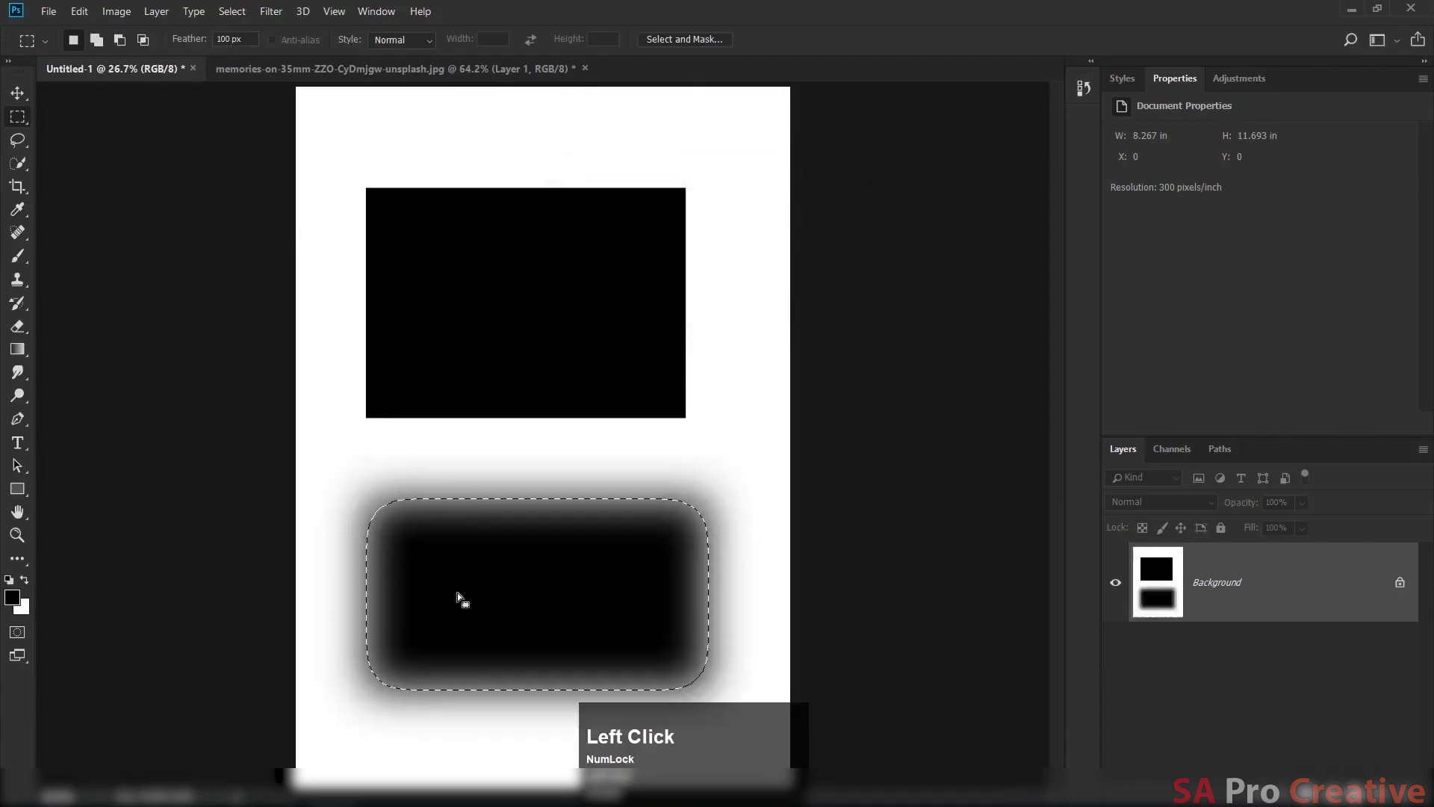
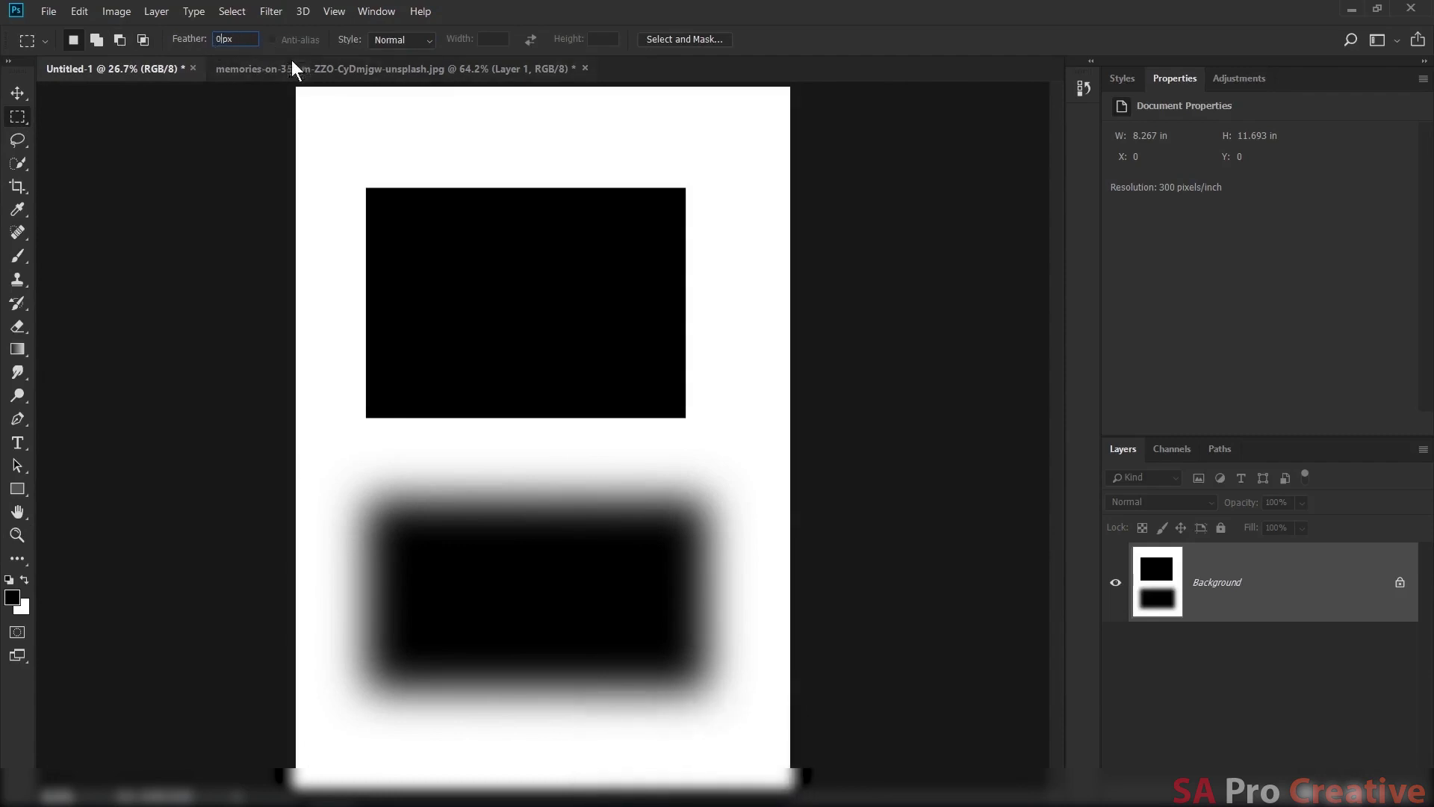
left_click(503, 20)
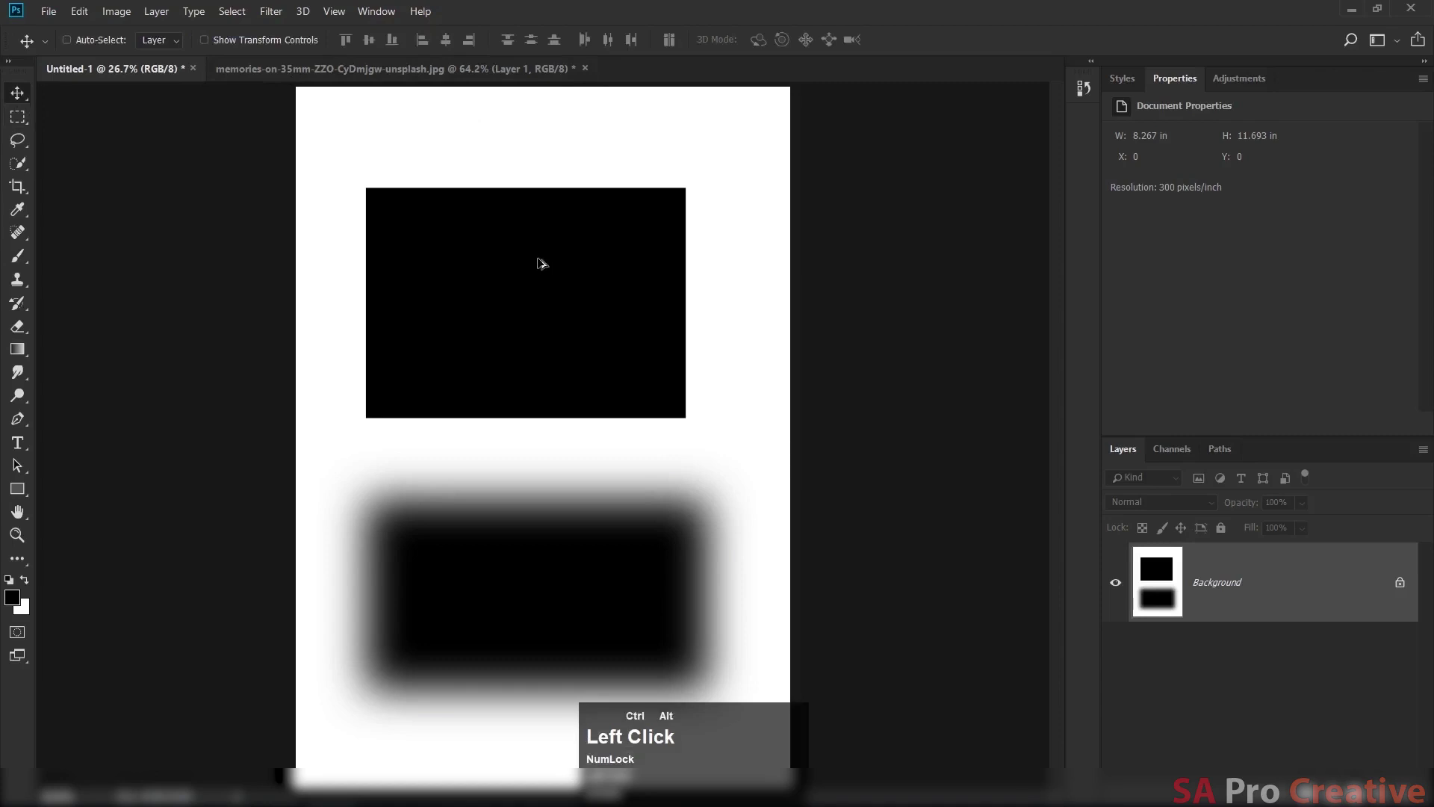
Undo the black shapes and switch to the Rectangular Marquee tool.
key("ctrl+alt+z")
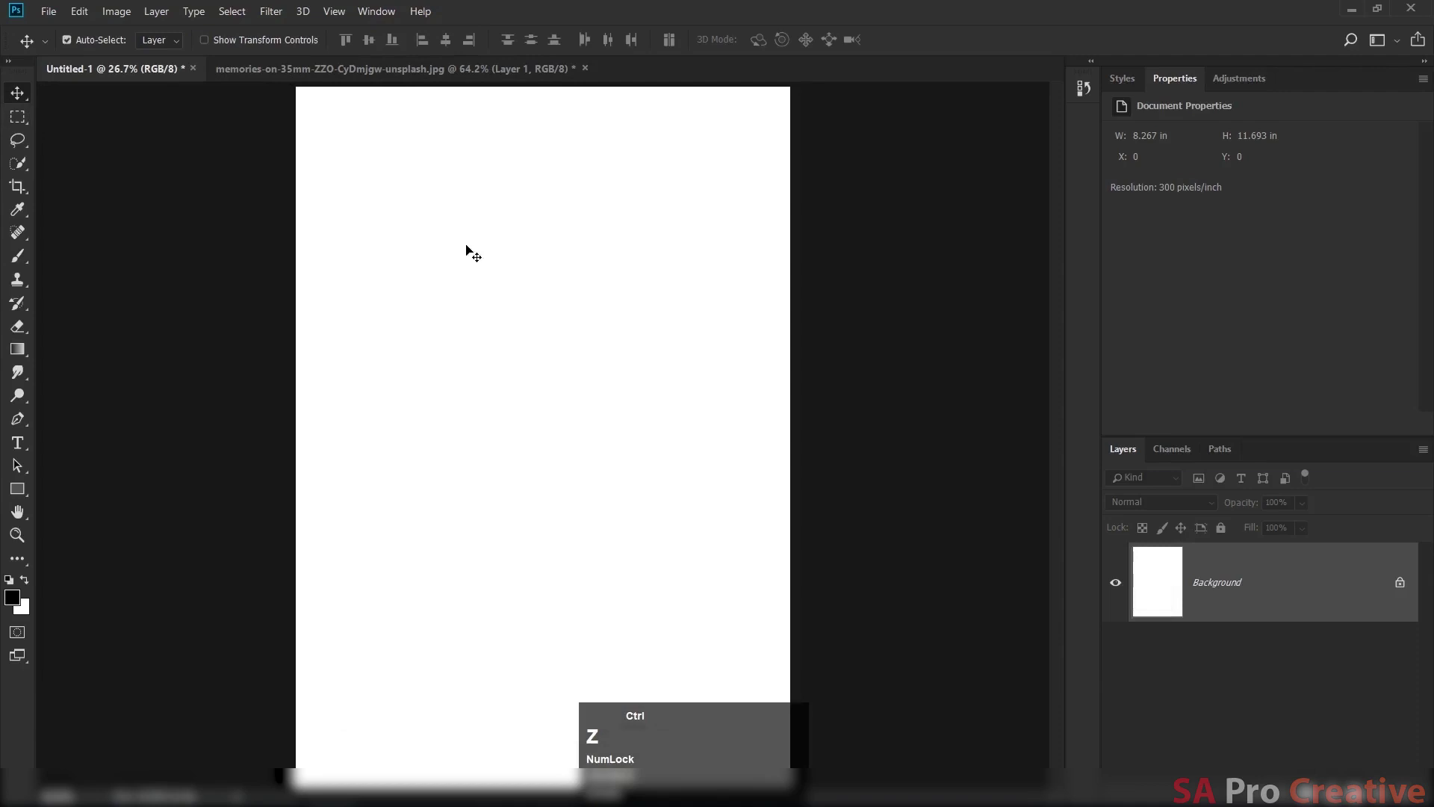
left_click(29, 127)
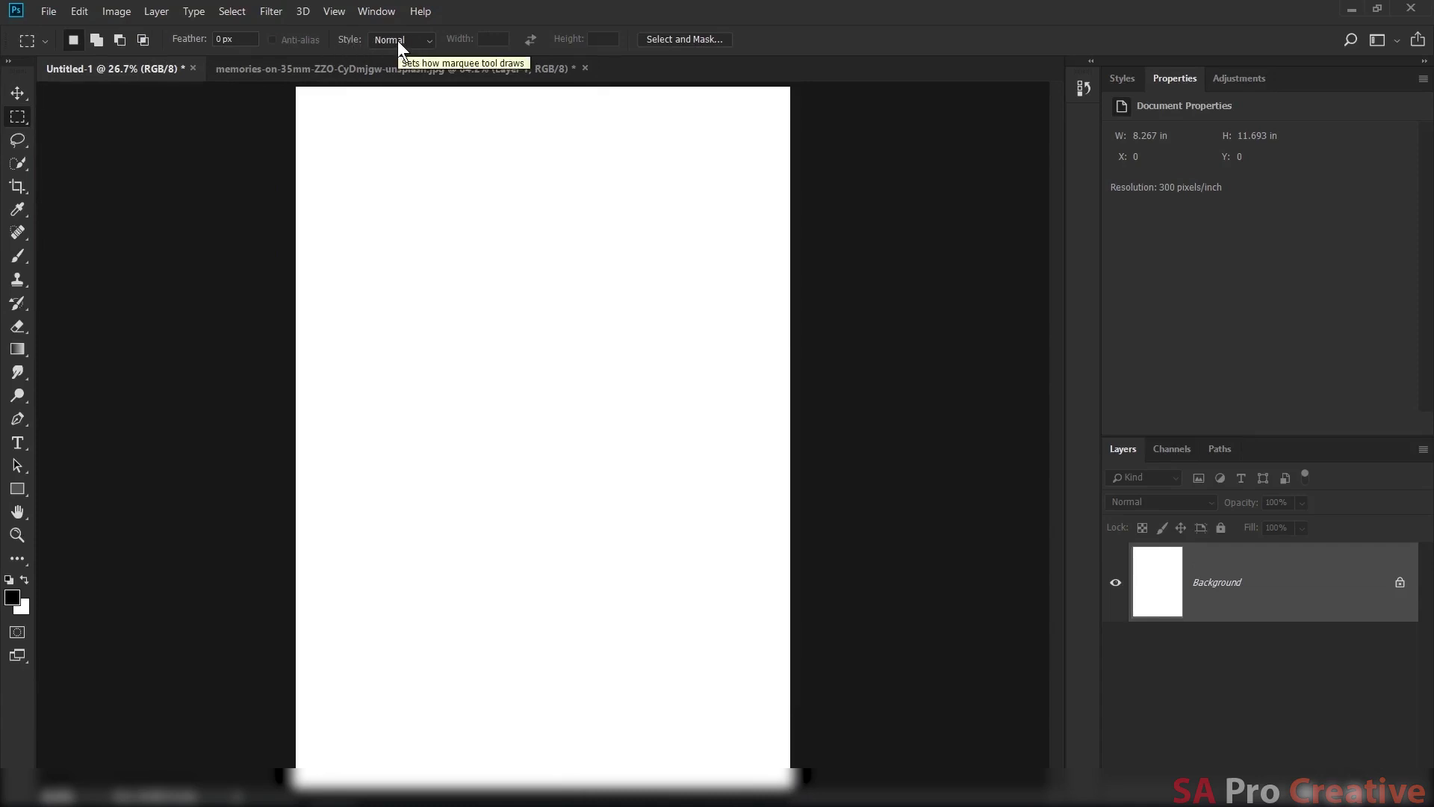
Bring up the marquee Style choices and leave the style on Normal.
left_click(406, 47)
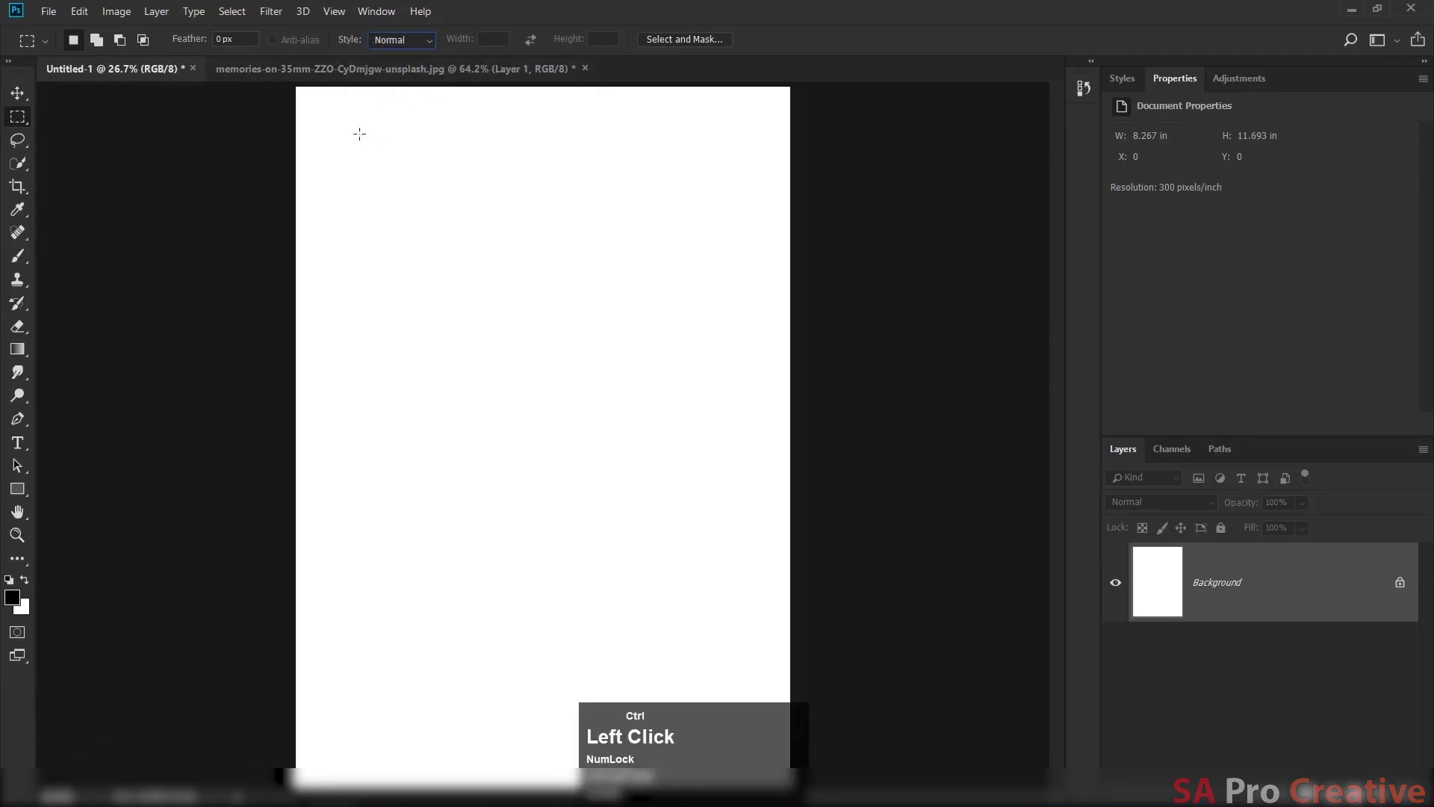
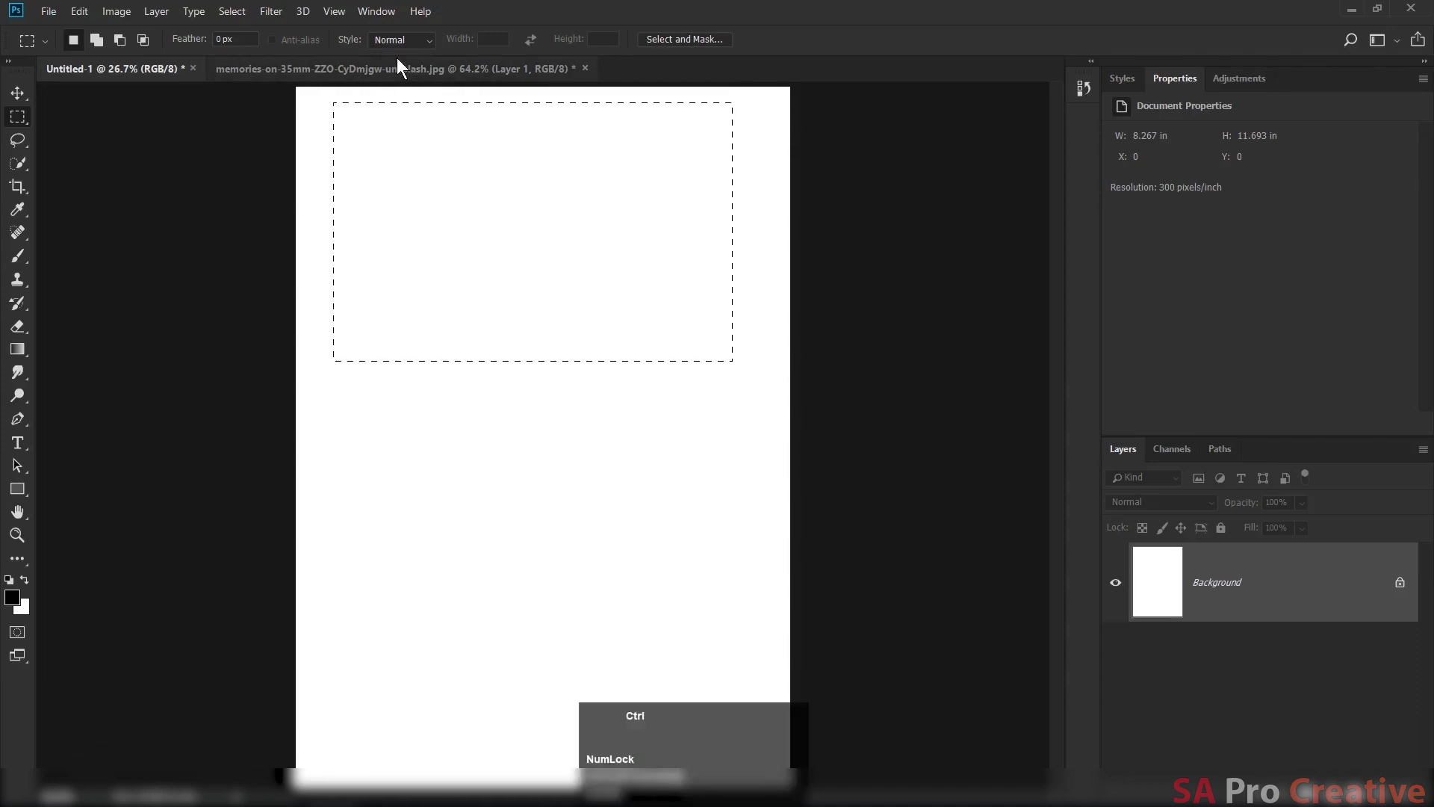
Deselect the rectangle and set the marquee Style to Fixed Ratio 1:1.
key("ctrl+d")
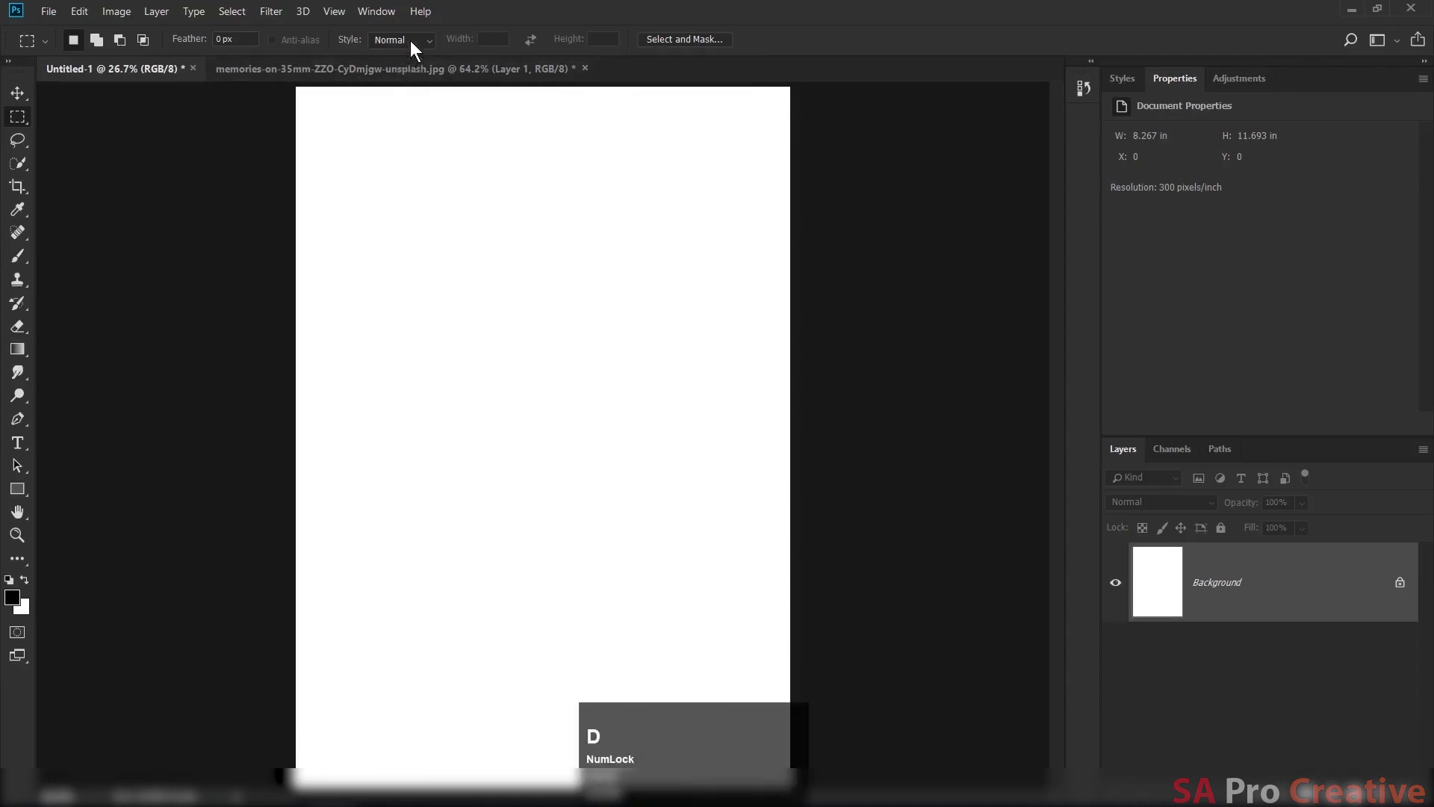
left_click(418, 48)
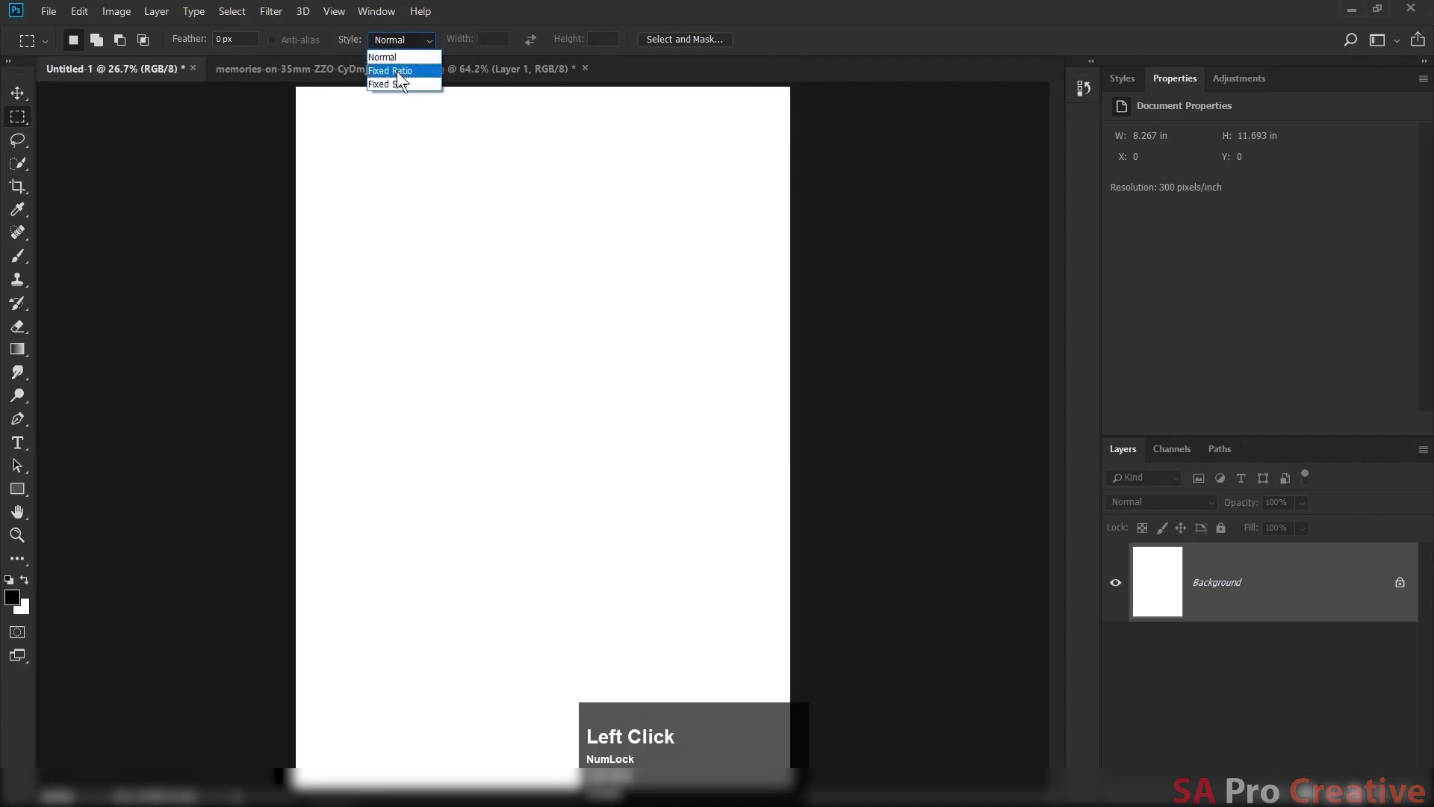
left_click(404, 77)
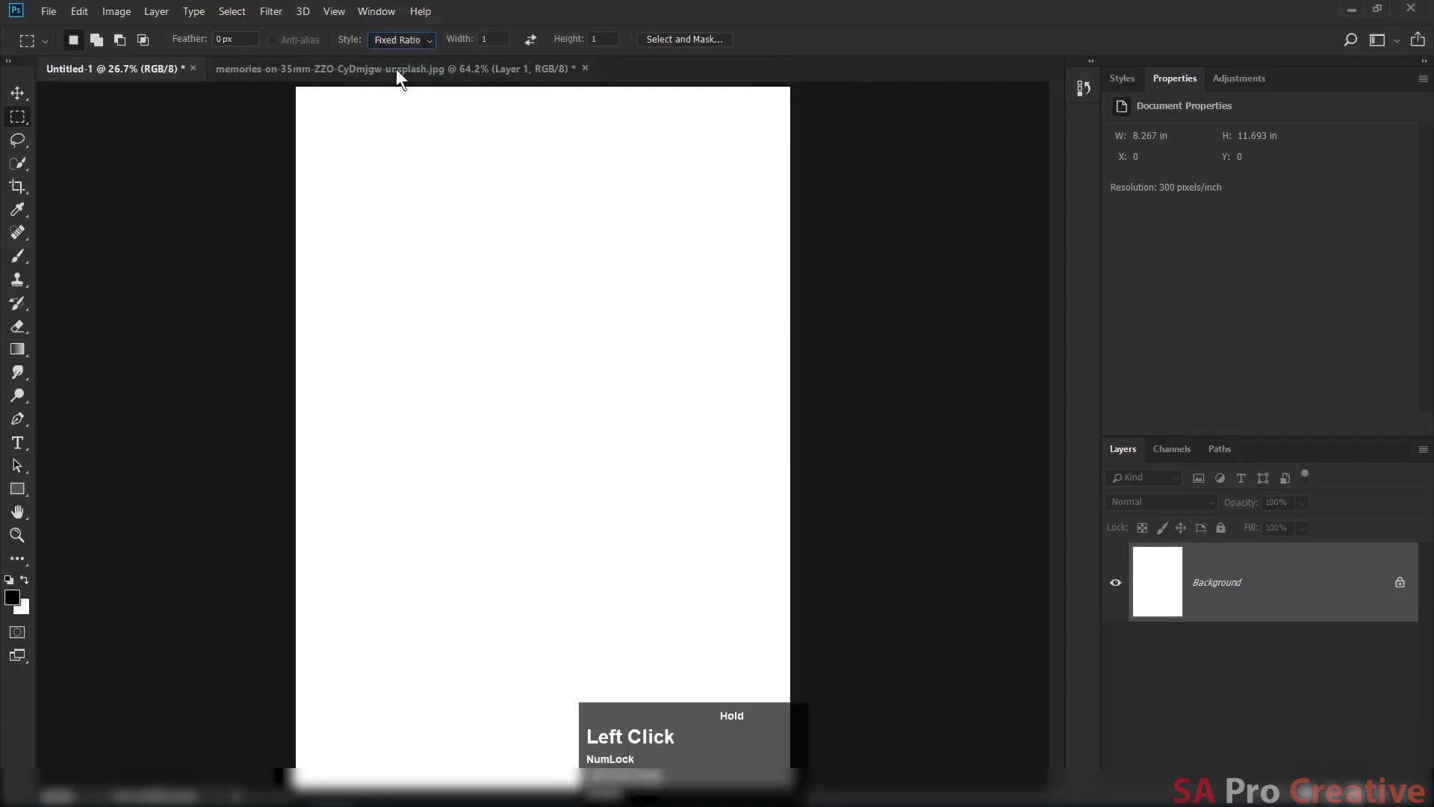
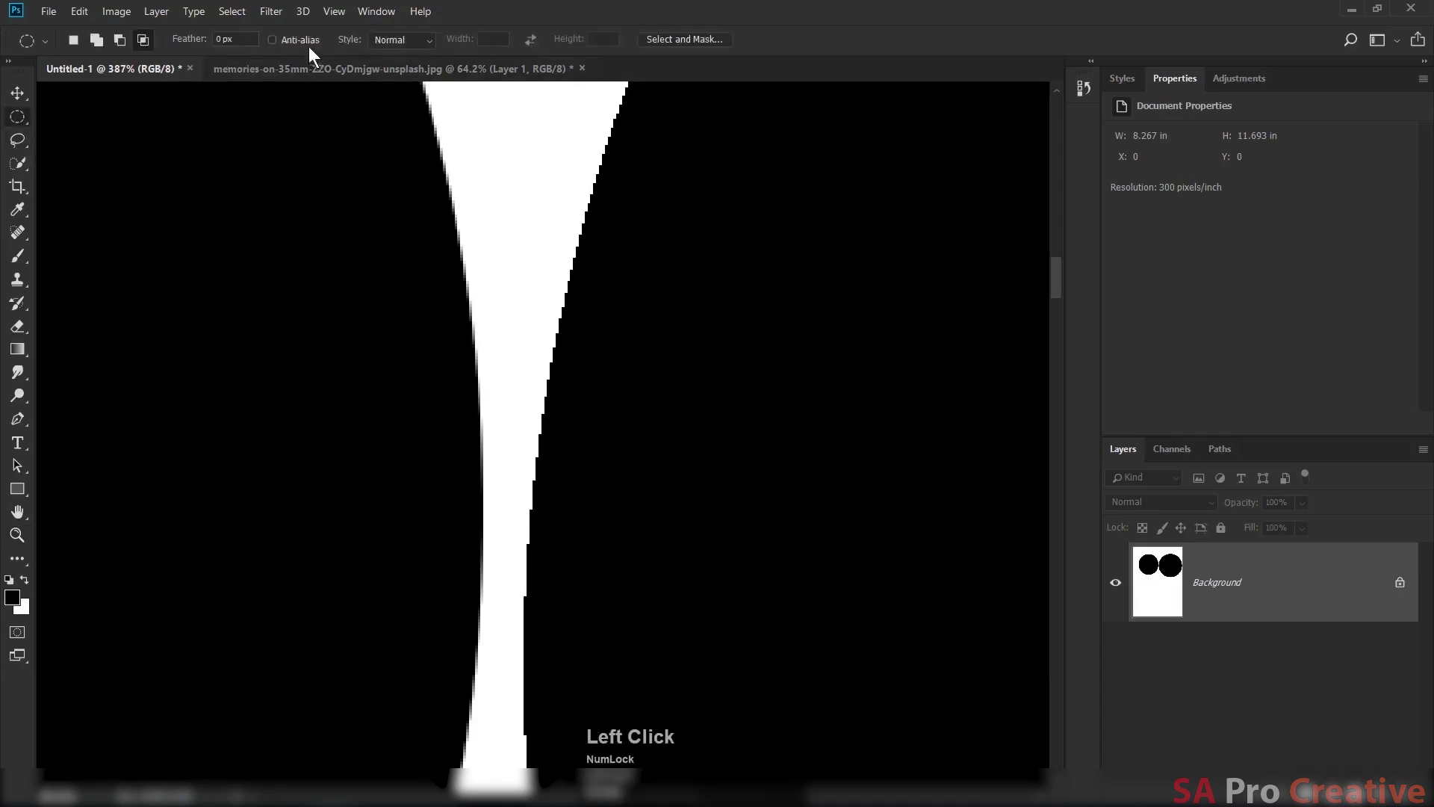
Enable Anti-alias for elliptical selections, clear the black circles and reselect the Elliptical Marquee.
left_click(276, 52)
left_click(278, 50)
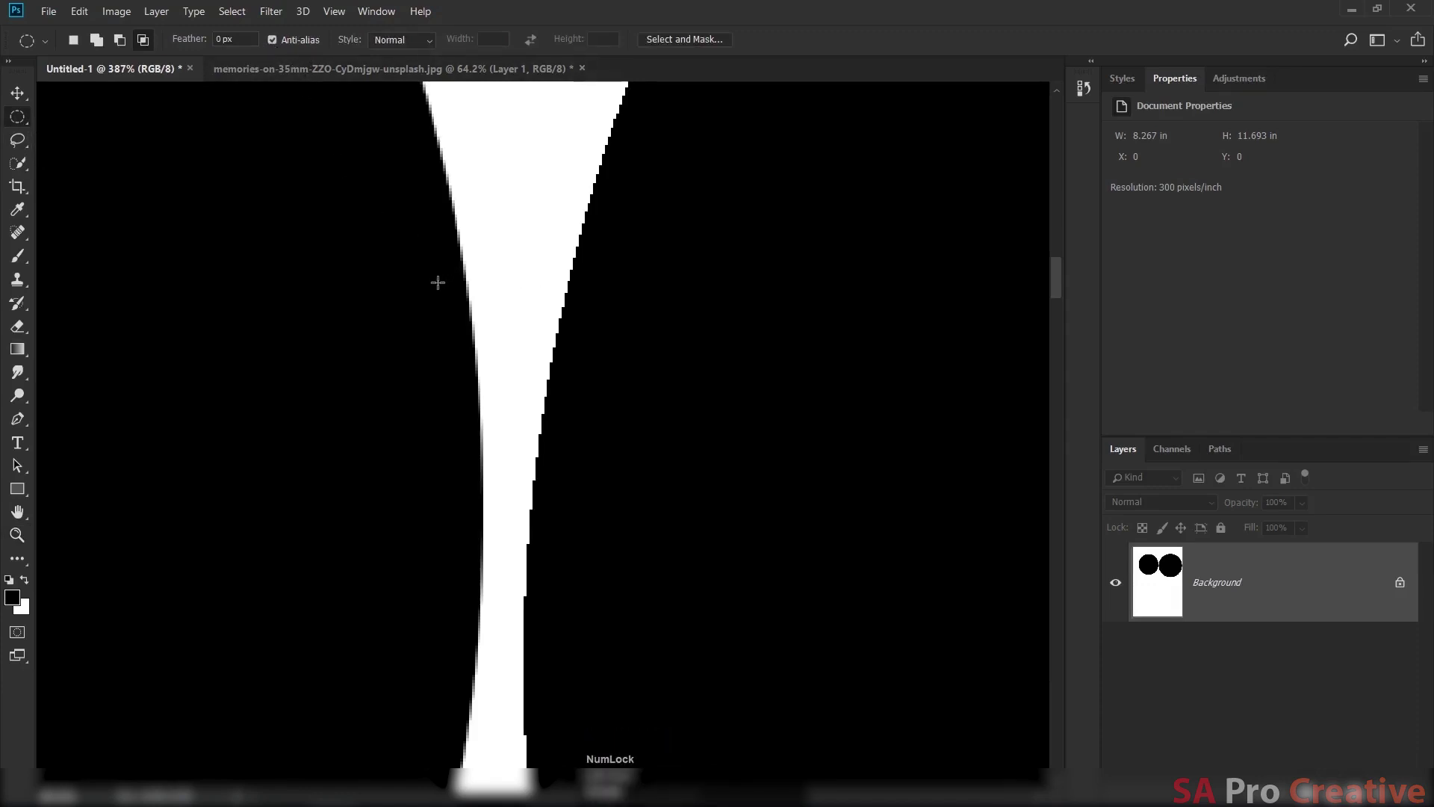
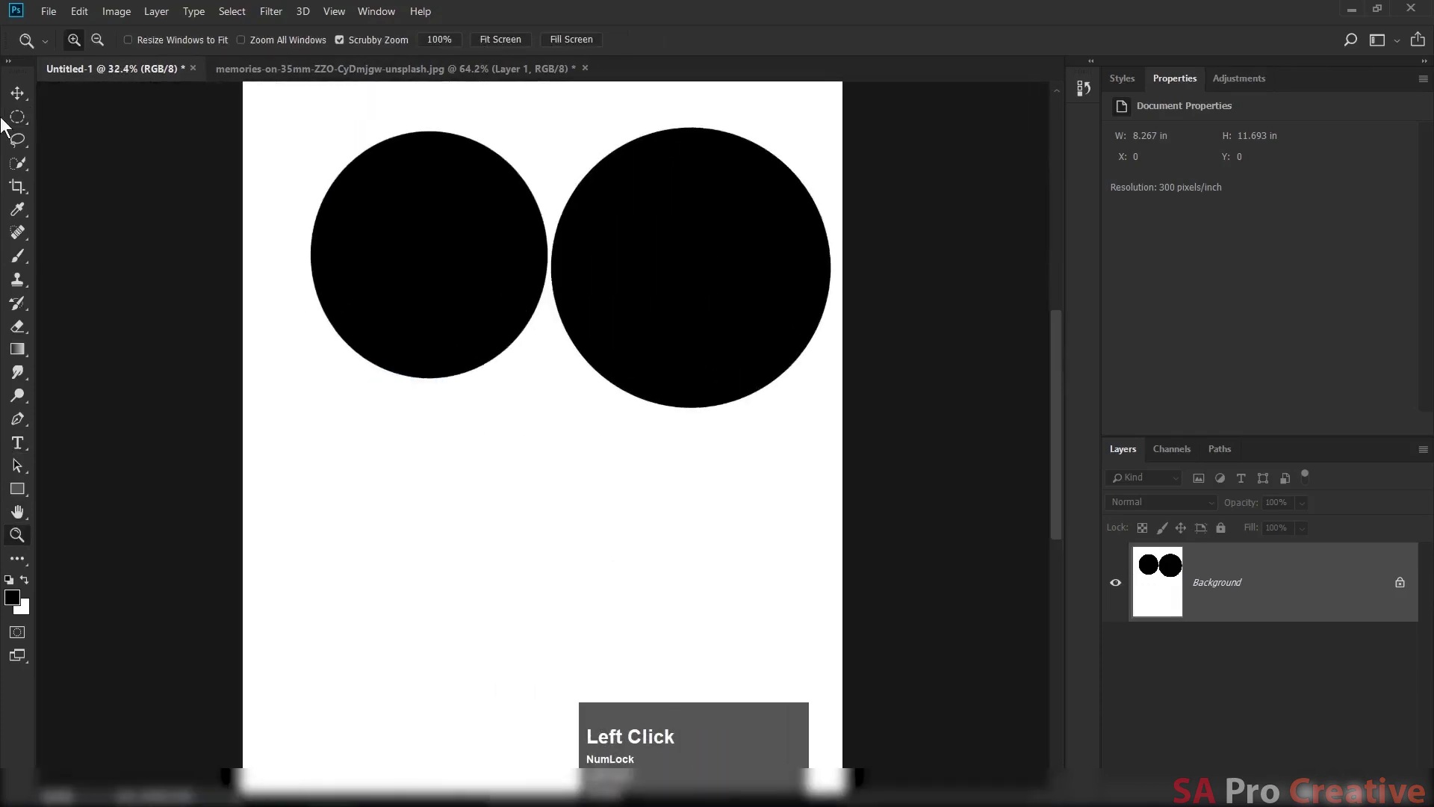
key("ctrl+alt+z")
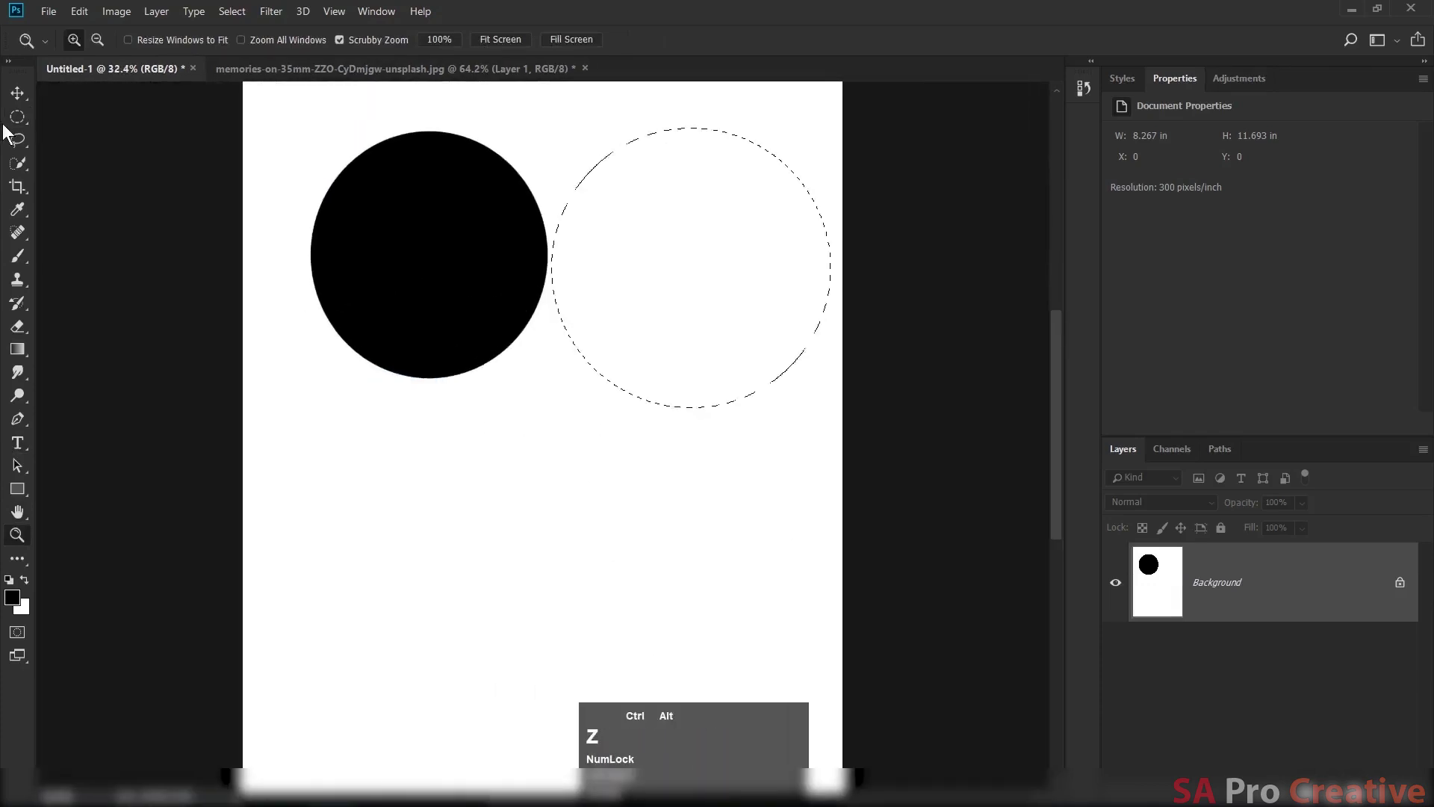
key("d")
left_click(26, 125)
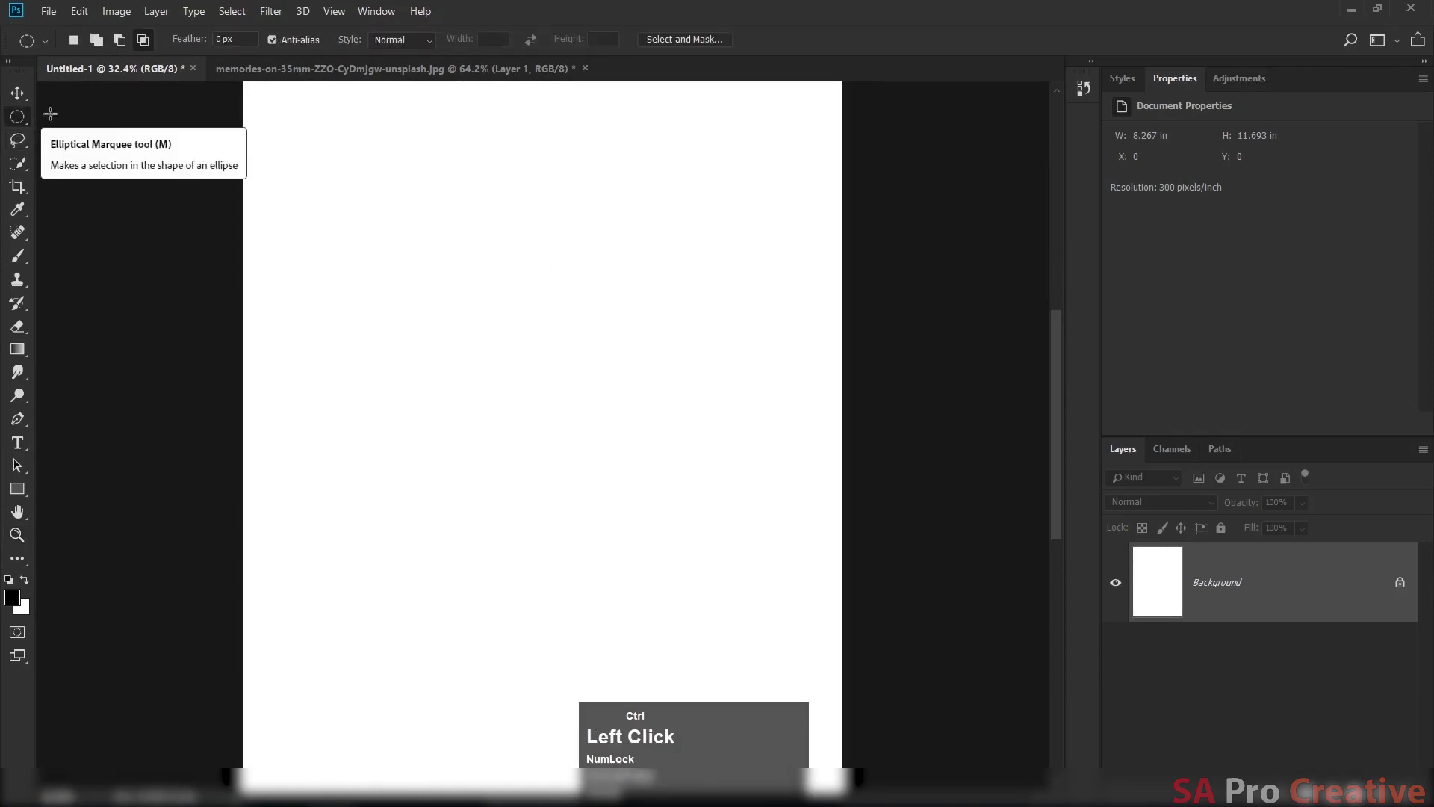
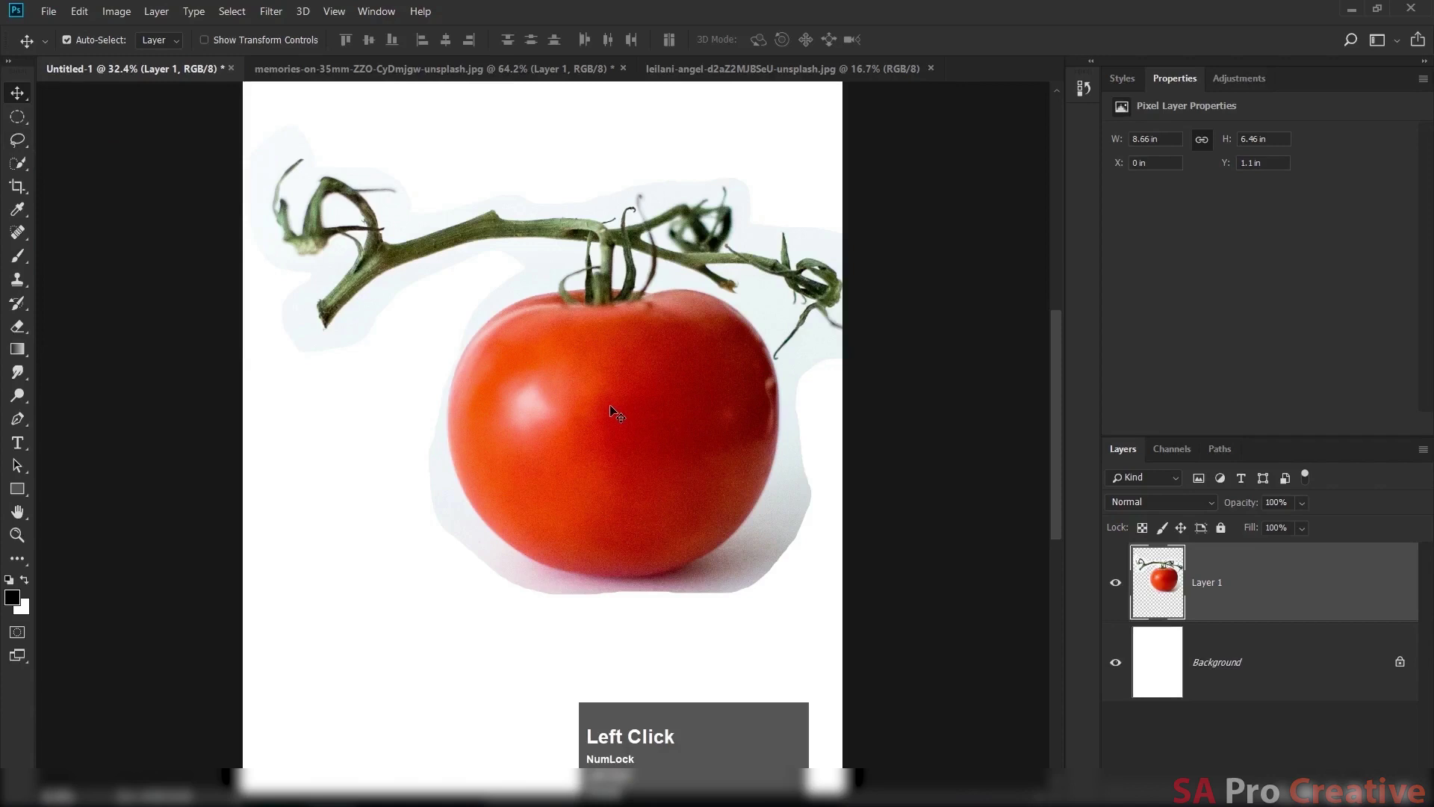
Delete the pasted tomato layer and switch to the Polygonal Lasso tool.
key("Delete")
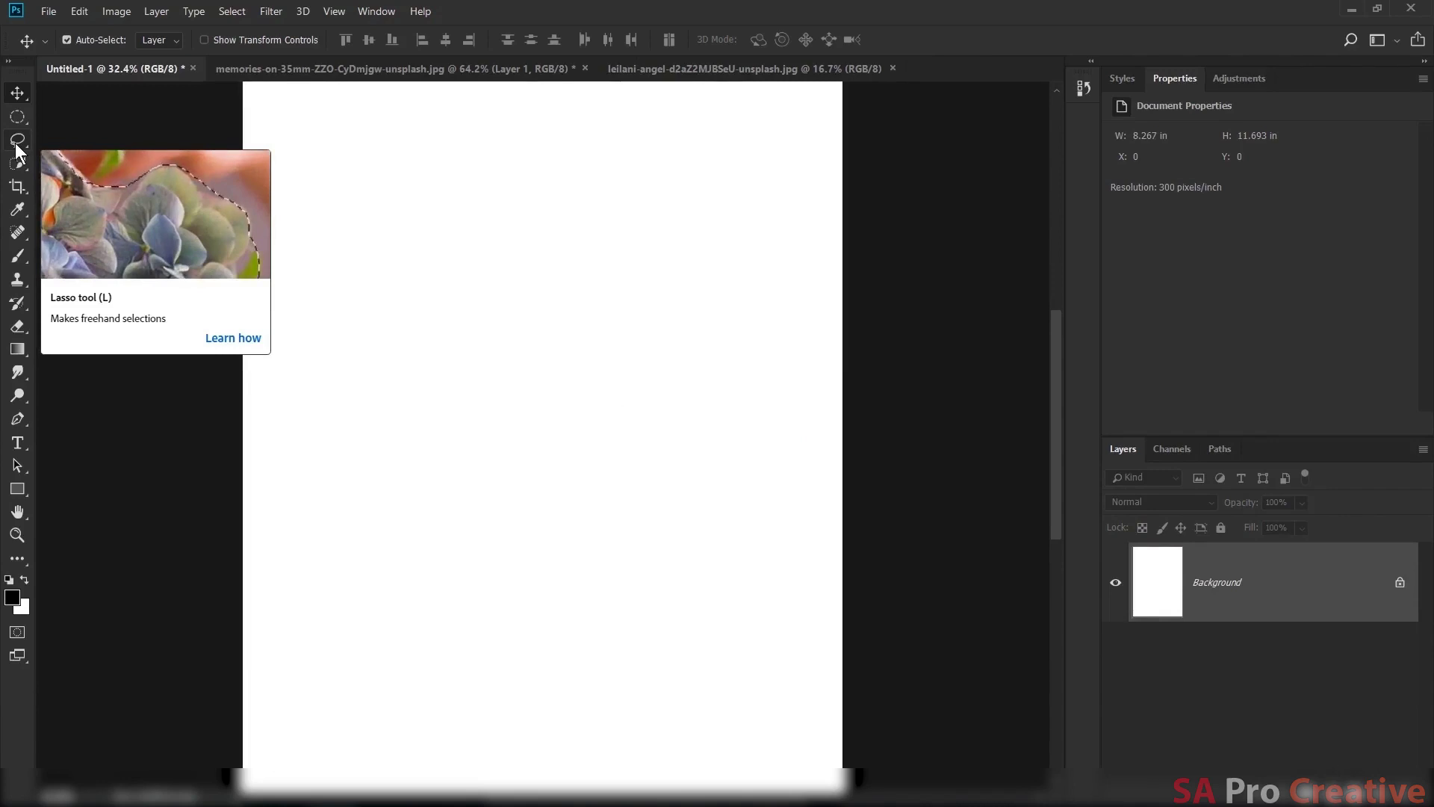
key("shift+Num_Lock")
key("l")
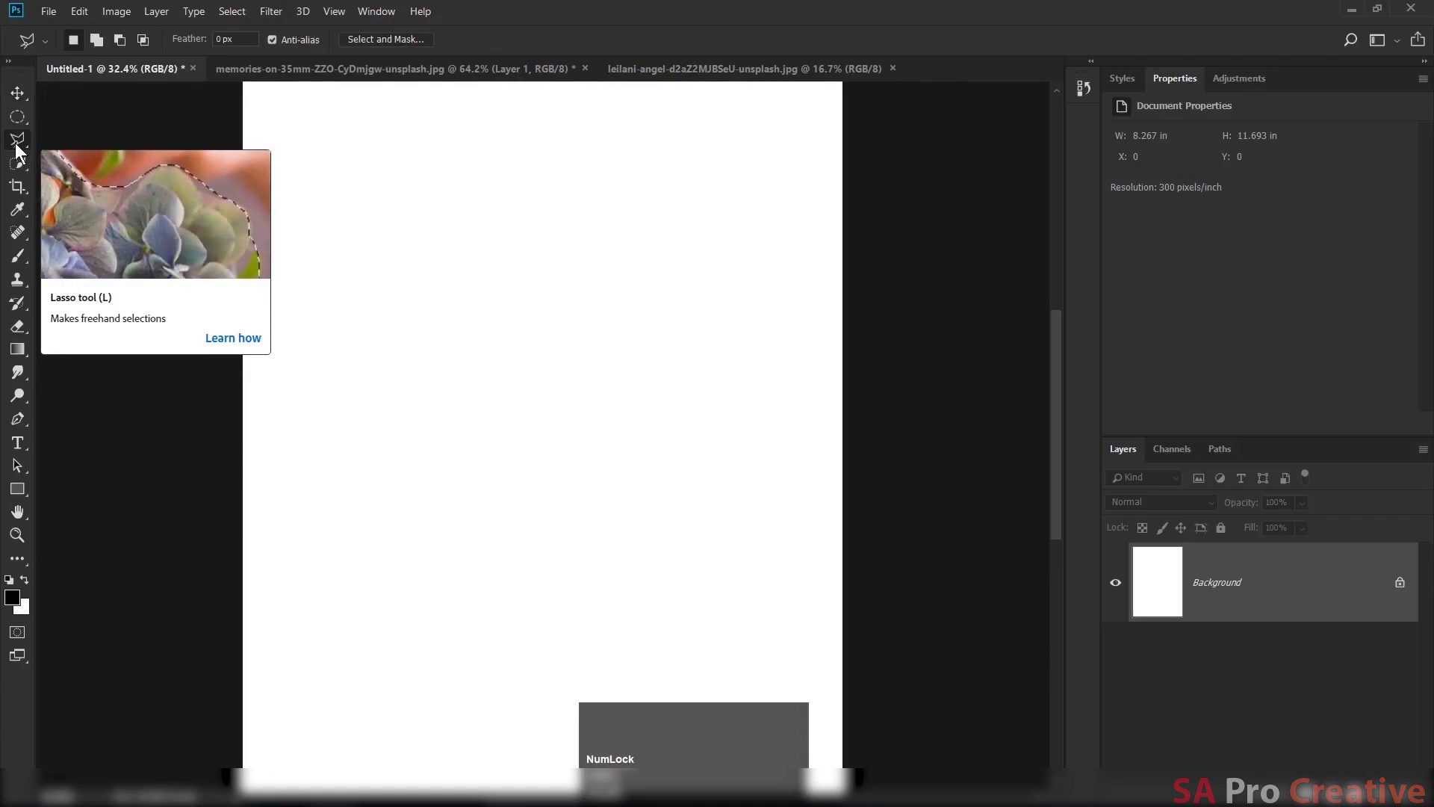
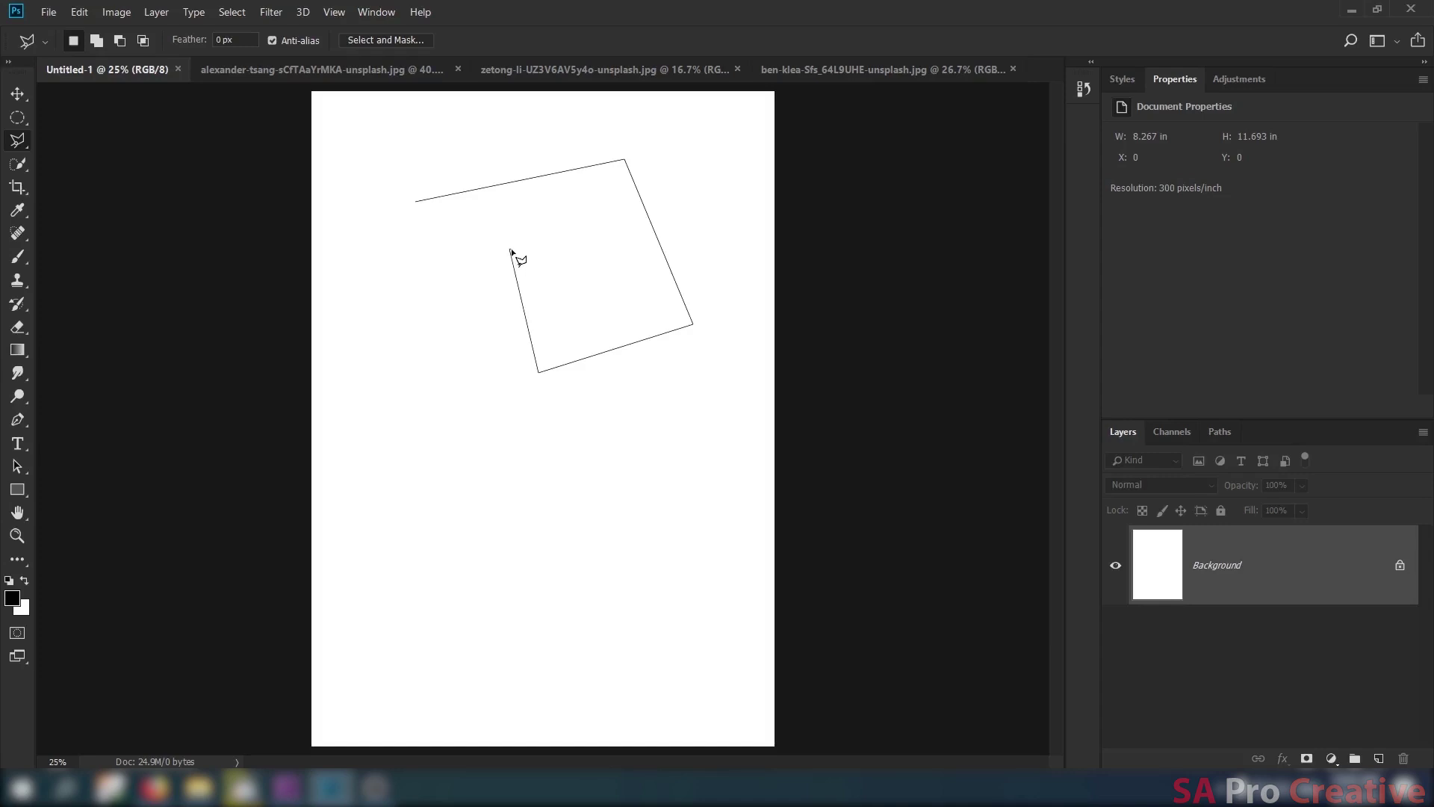
Remove the polygon outline's last two corner points.
key("BackSpace")
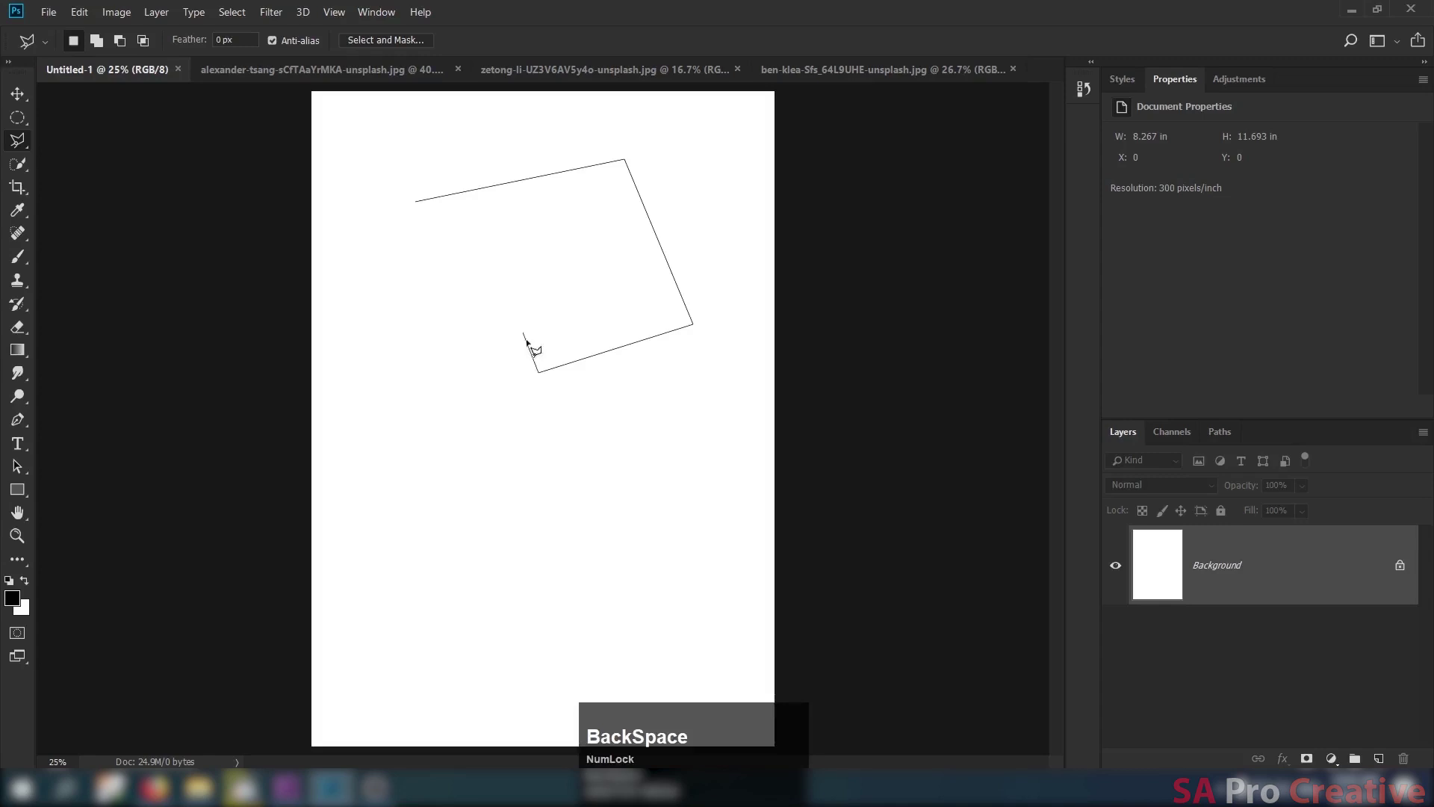
key("Delete")
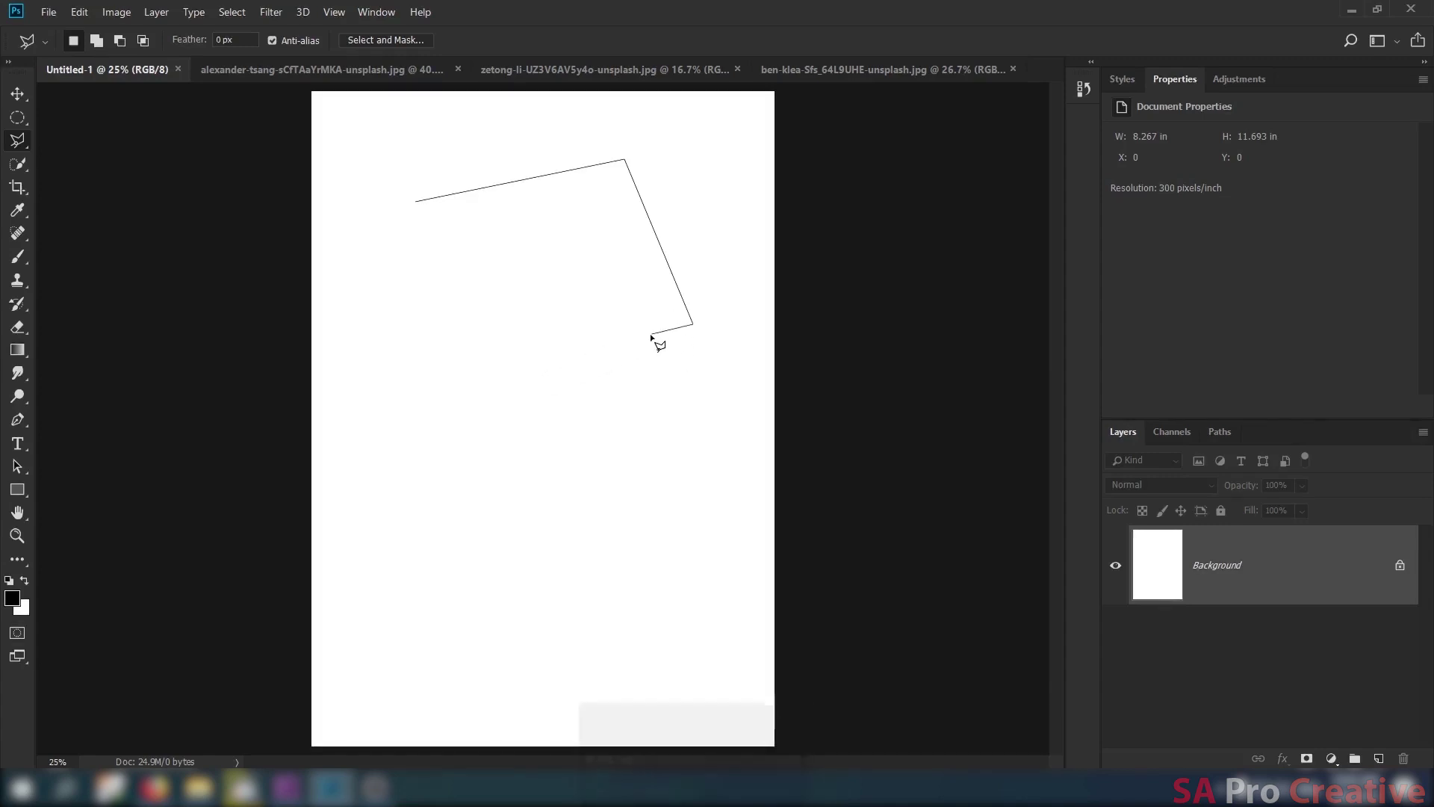
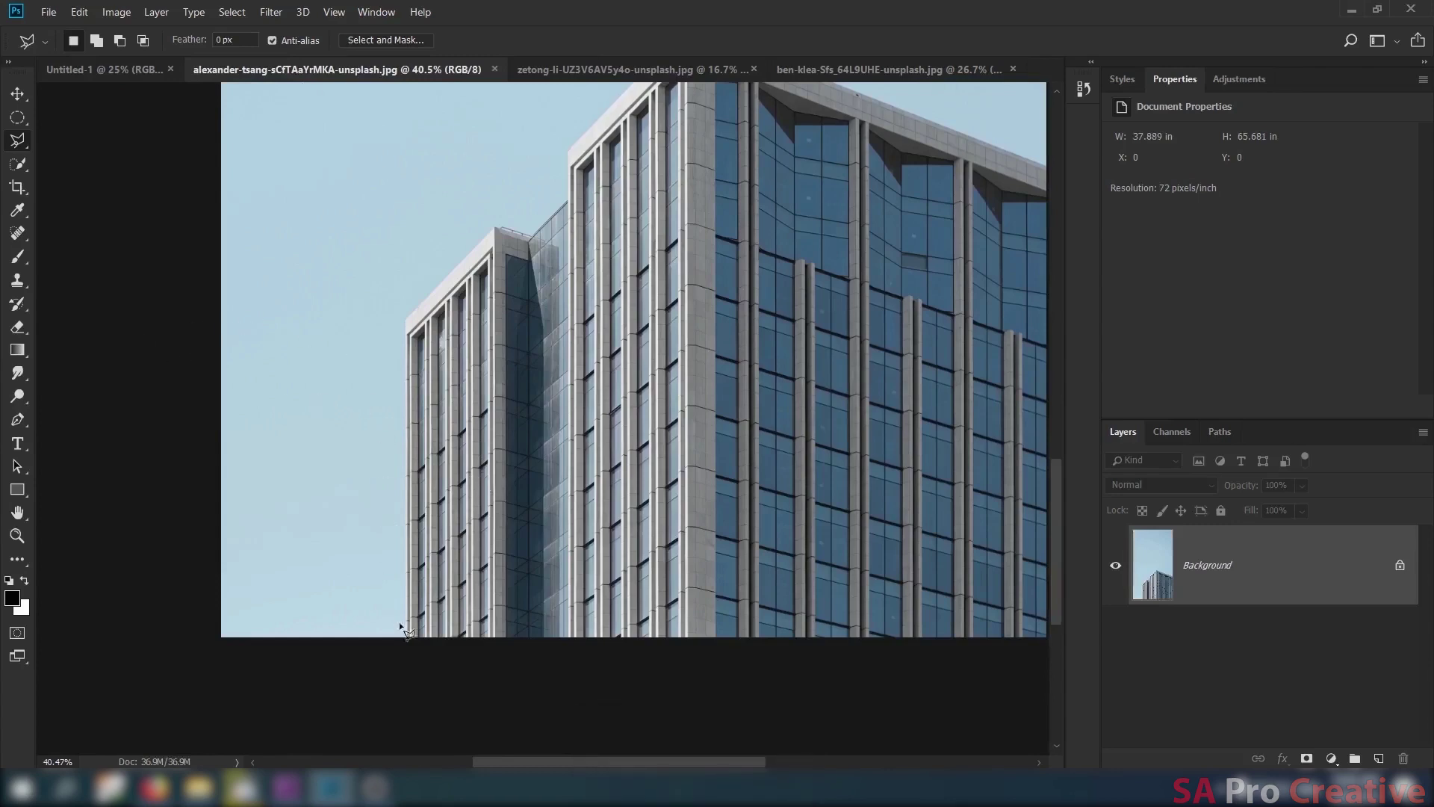
Zoom in and back out while tracing the building's roofline.
scroll("up", 3)
scroll("down", 3)
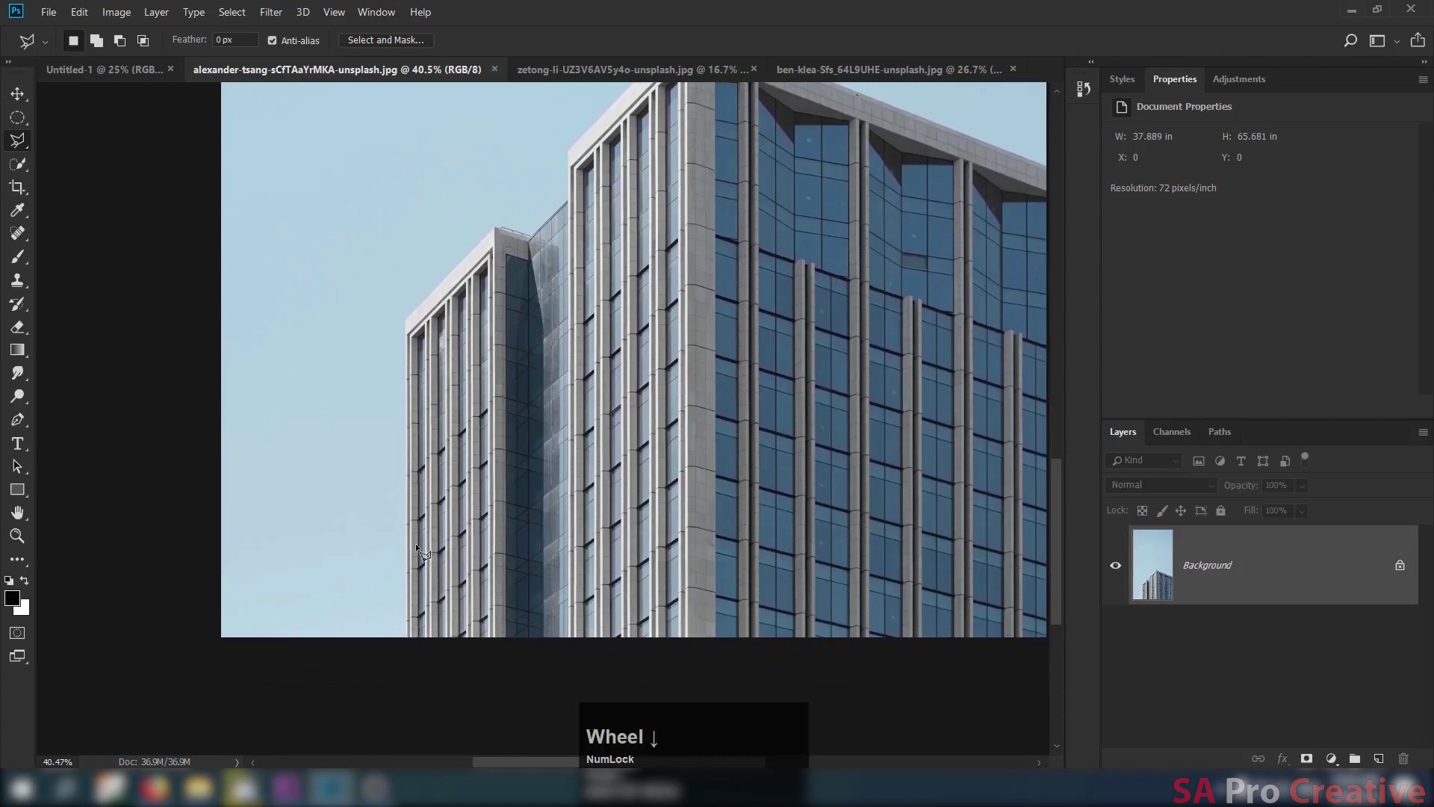
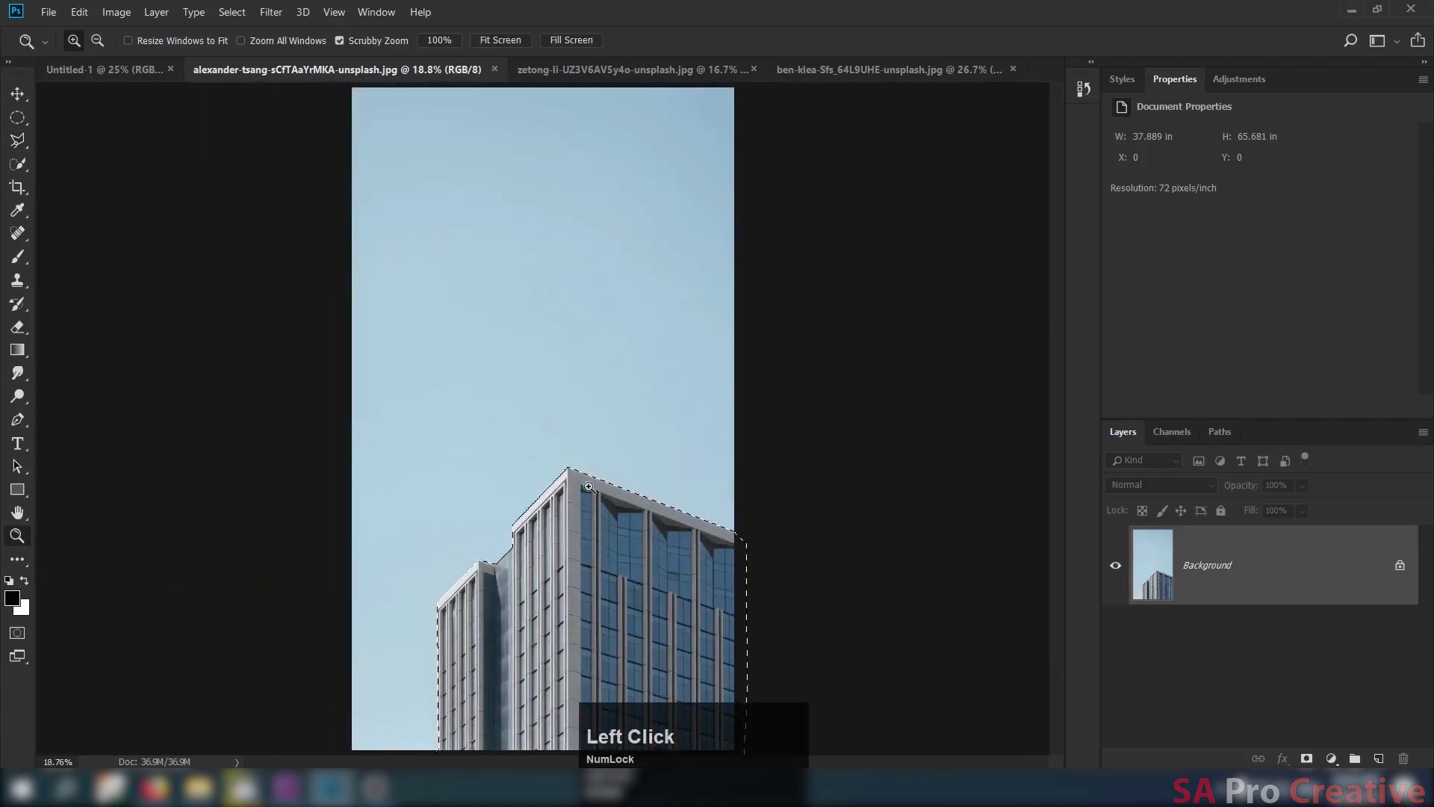
Copy the selected building top onto a new Layer 1 with Ctrl+J using the Move tool.
scroll("down", 3)
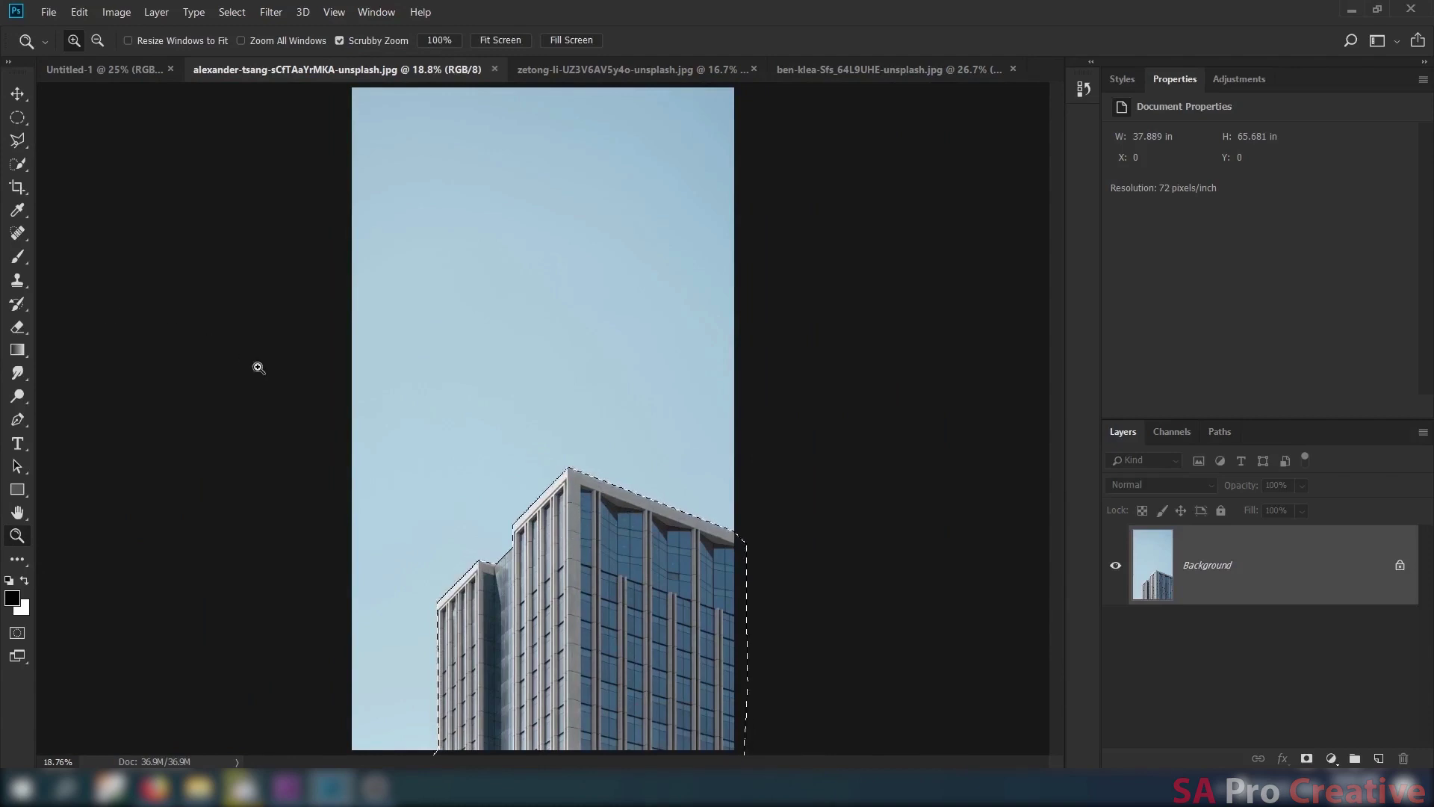
left_click(30, 104)
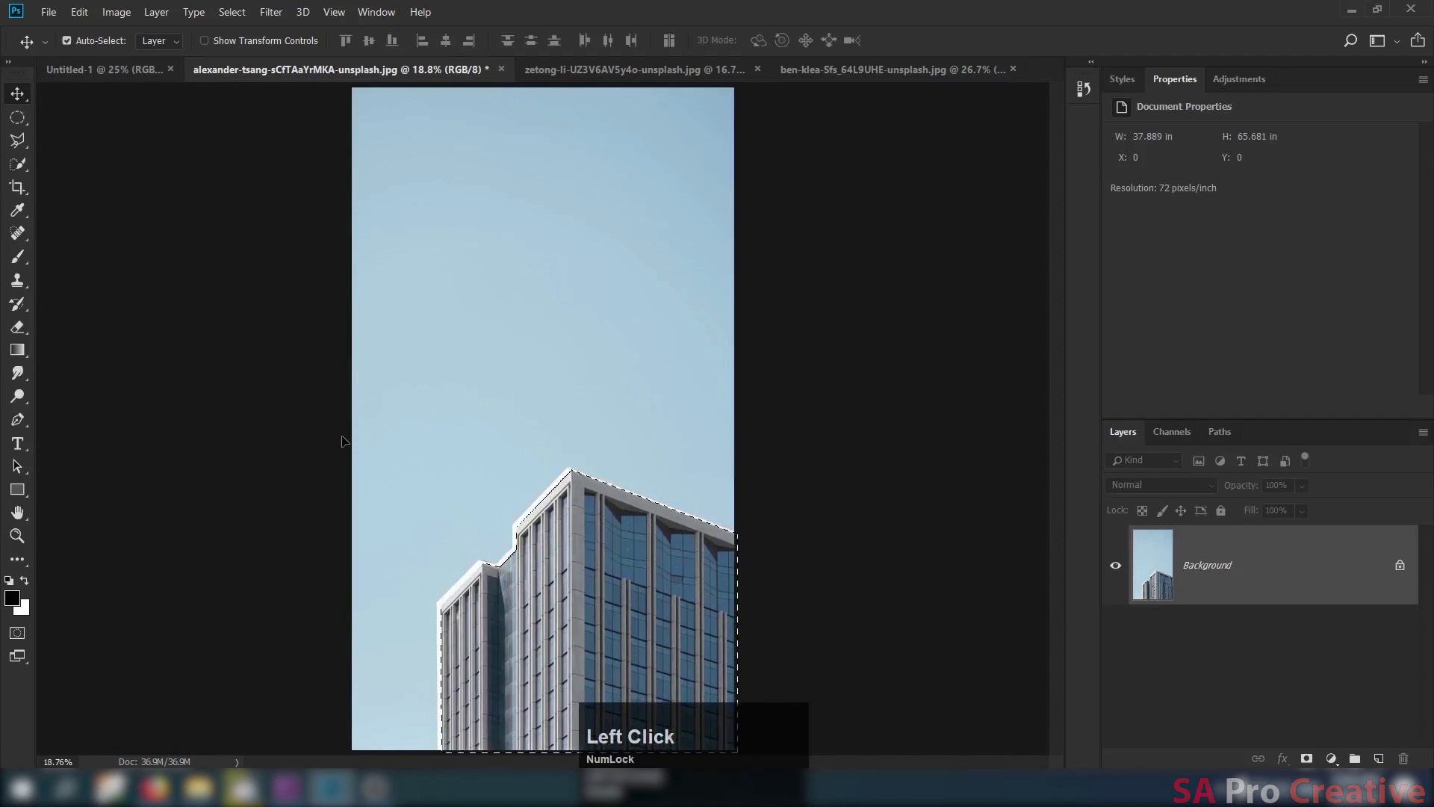
key("ctrl+alt+z")
scroll("up", 3)
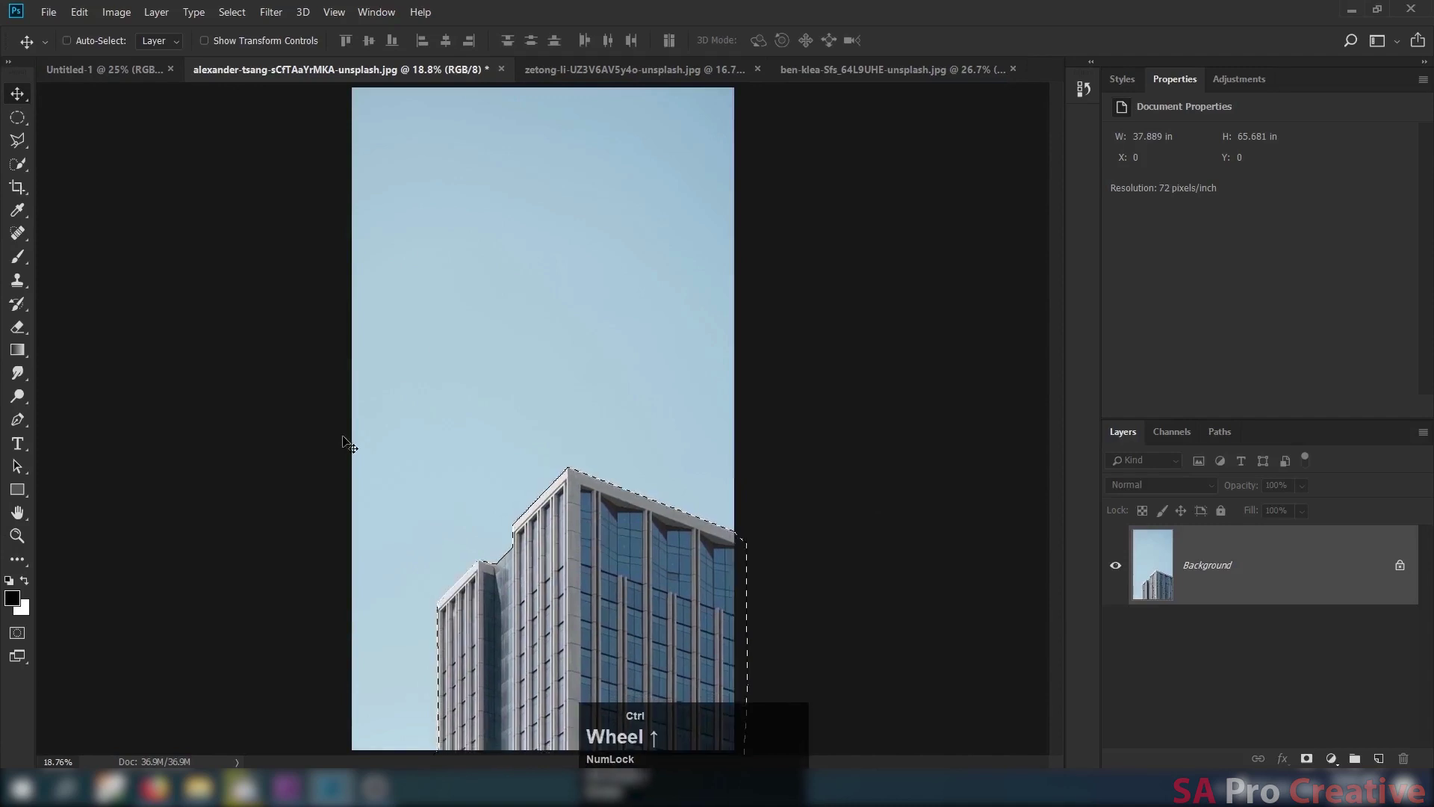
key("ctrl+j")
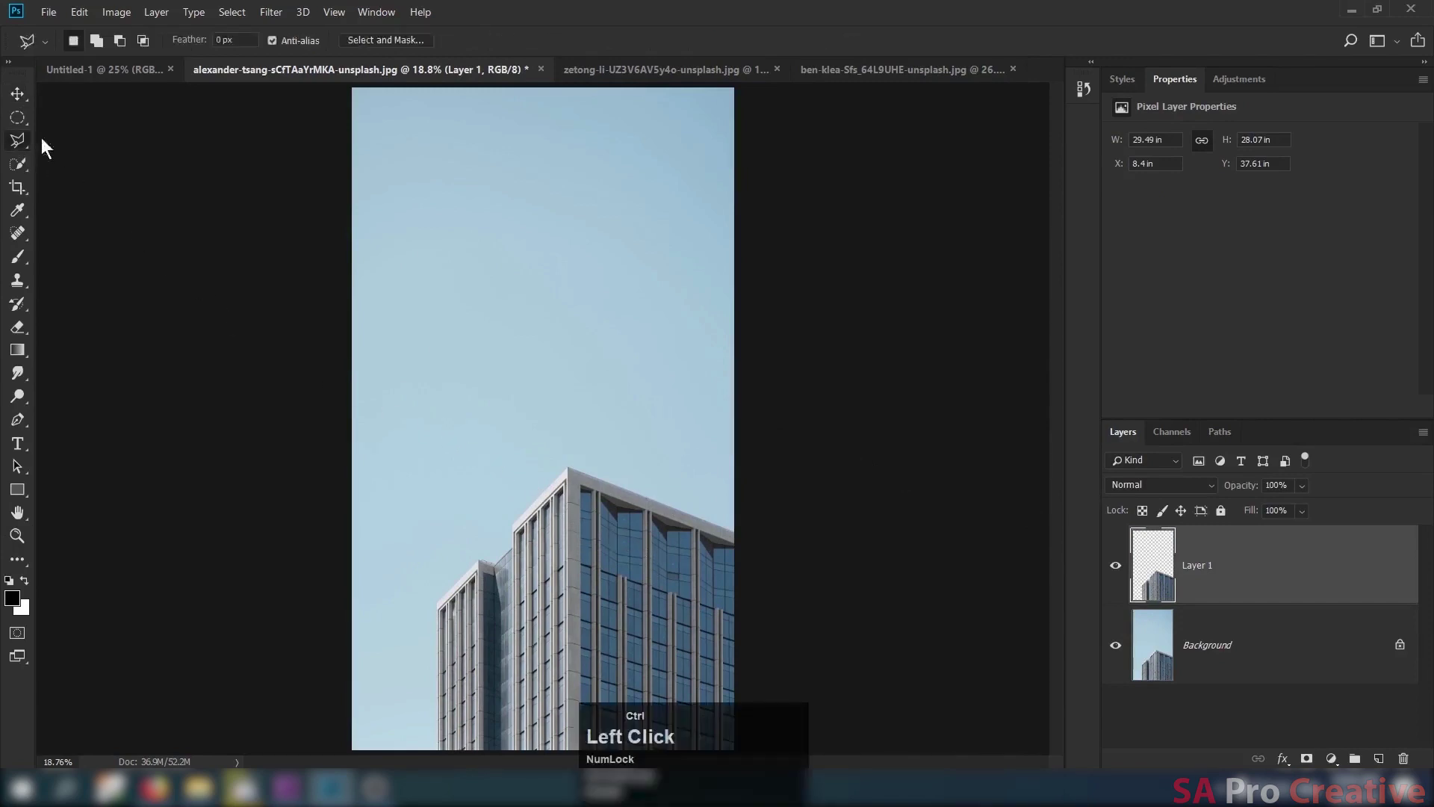
left_click(127, 66)
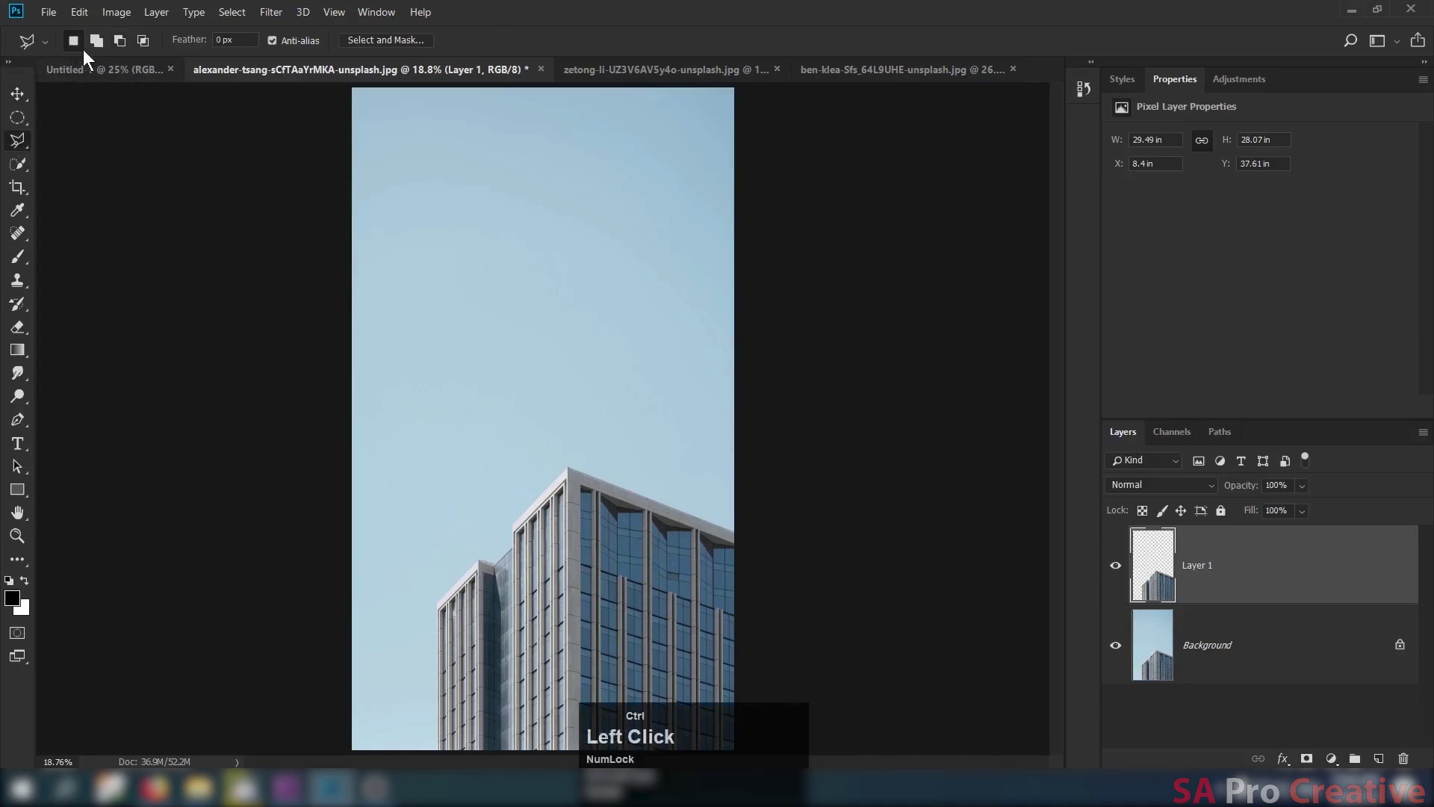
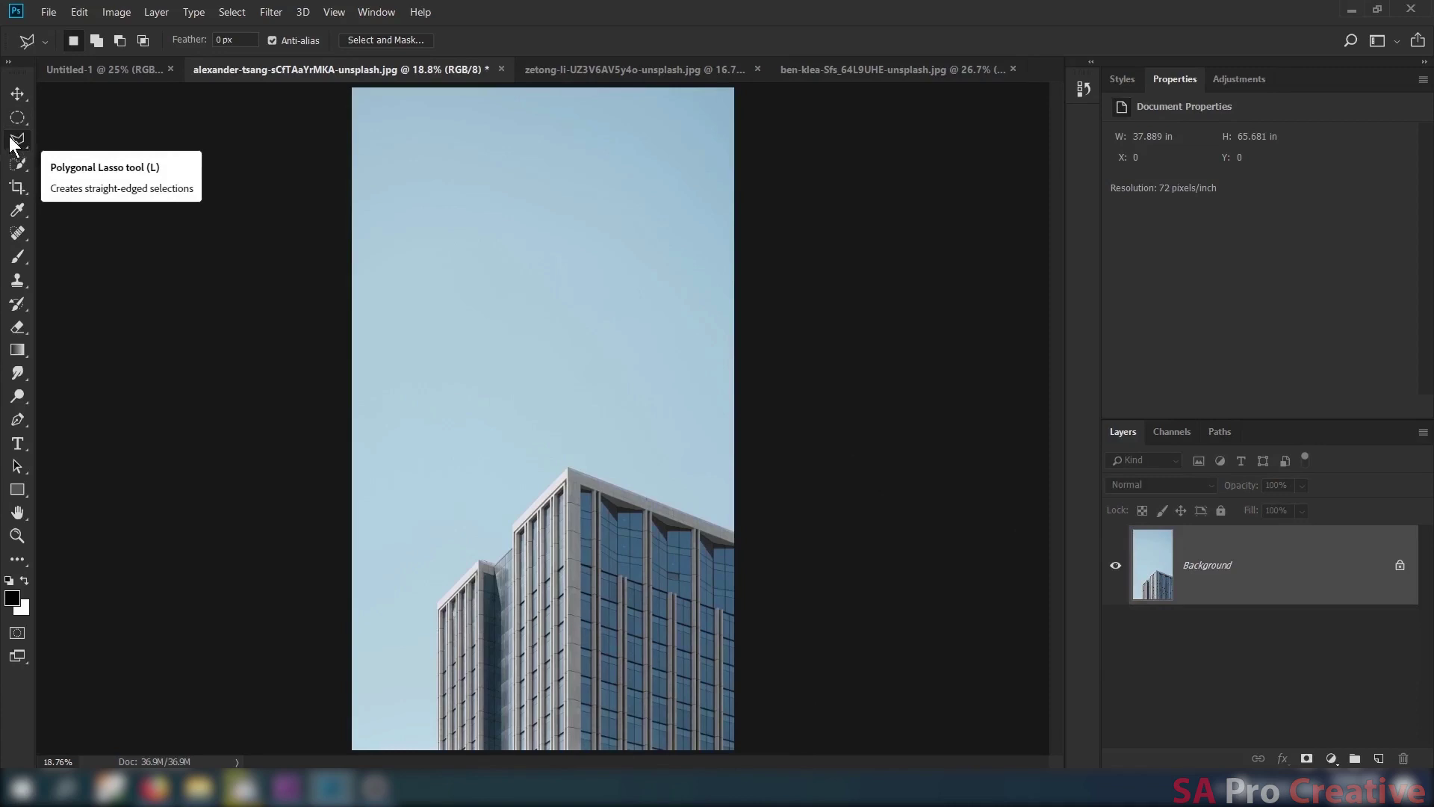
Switch to the Magnetic Lasso and set its detection Width to 256 px.
key("shift+l")
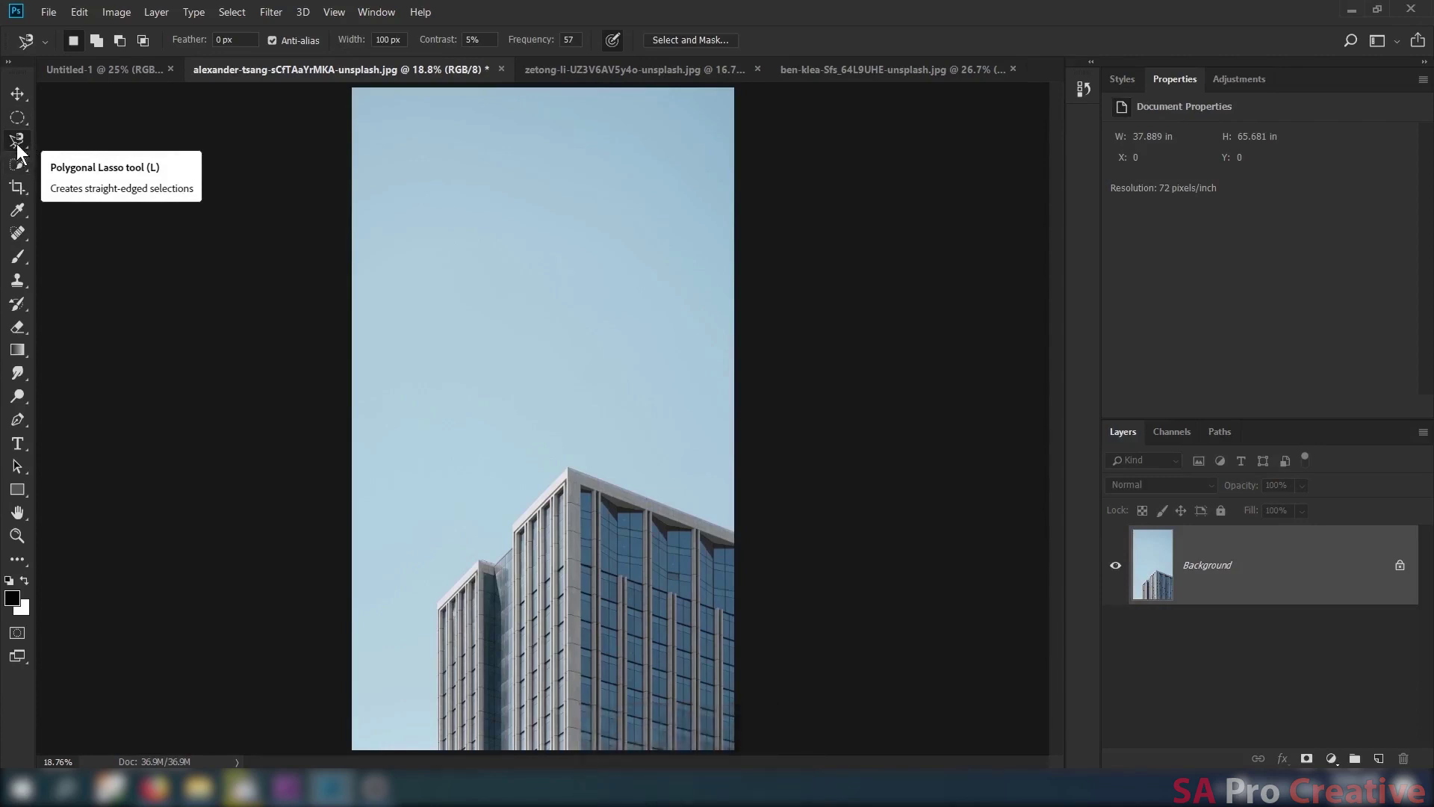
left_click(30, 151)
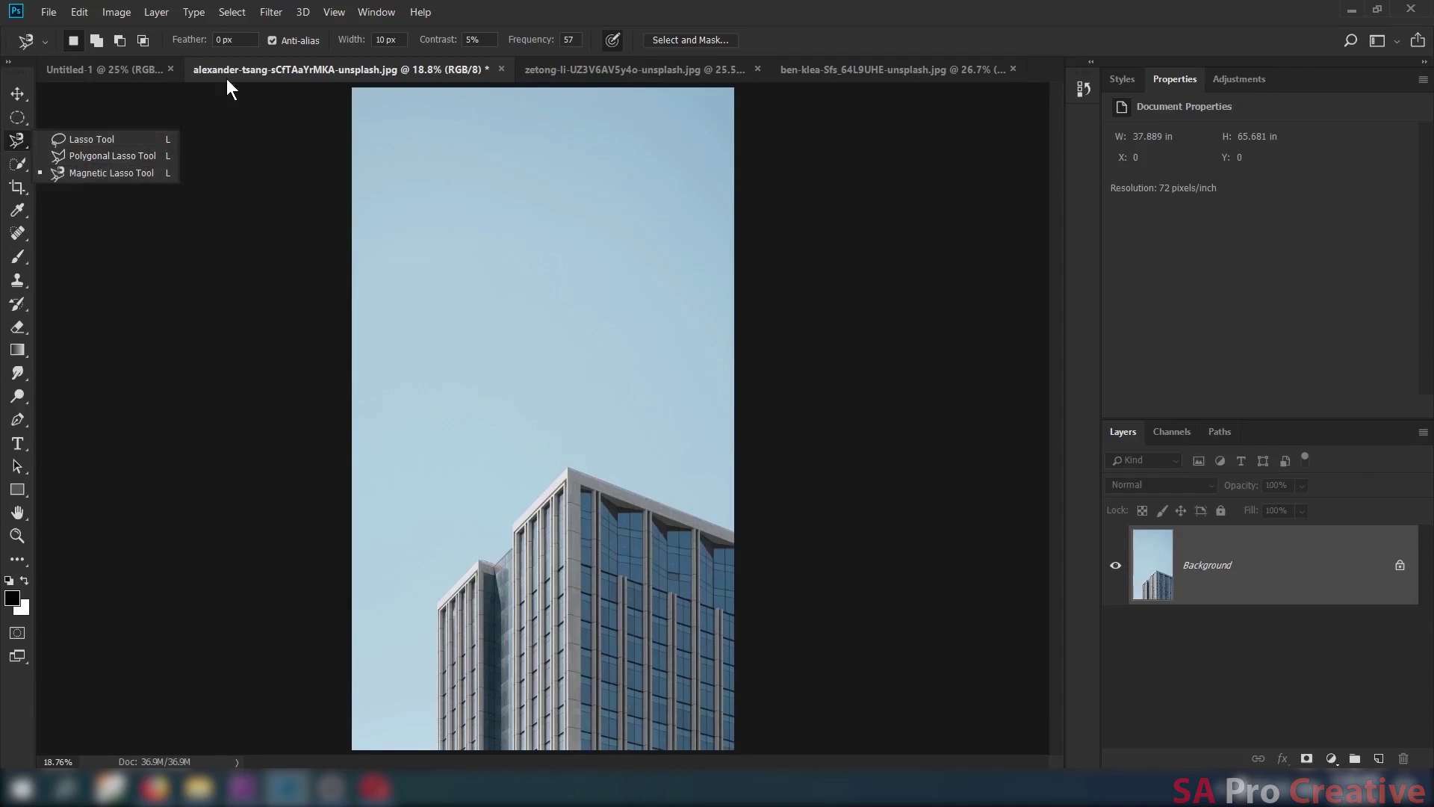
left_click(607, 21)
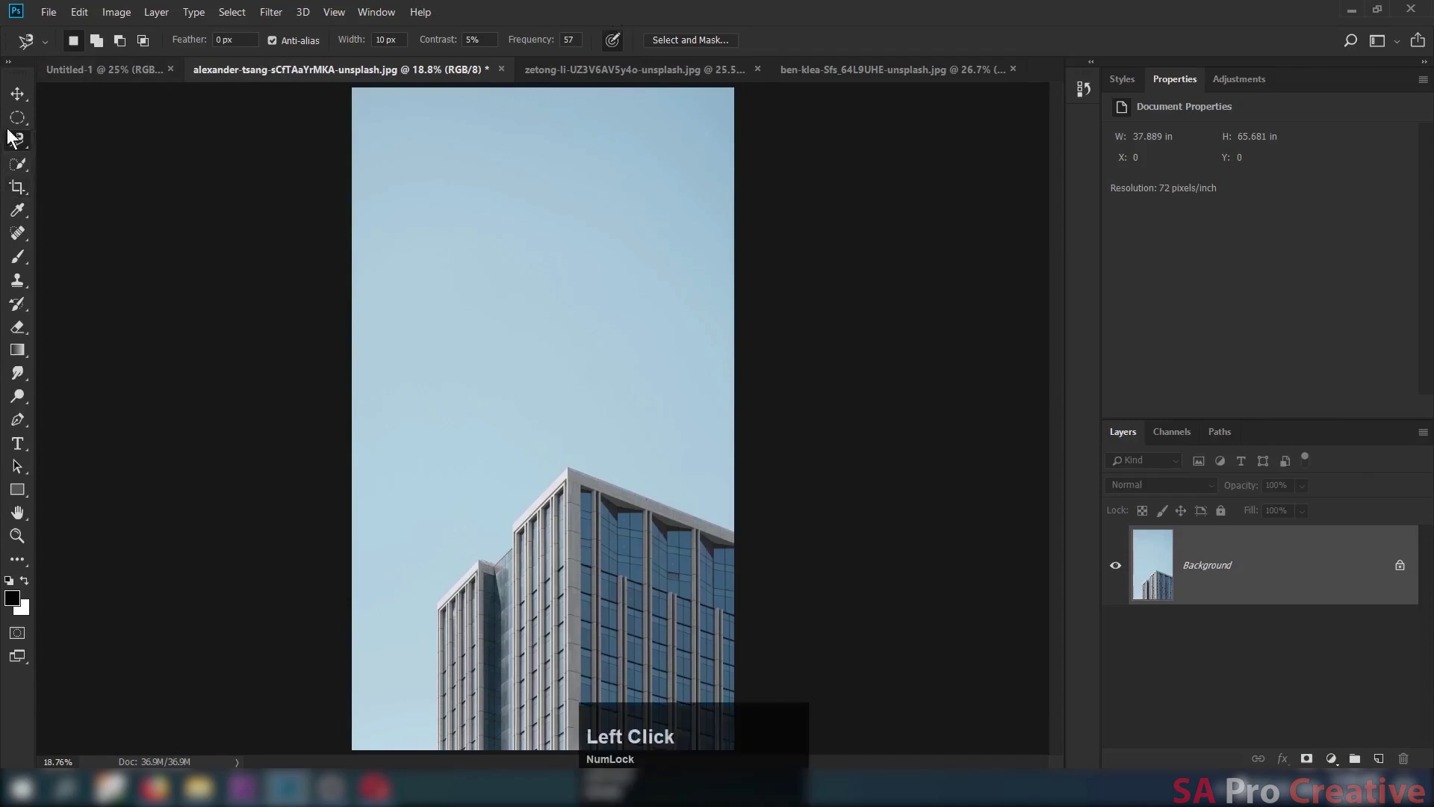
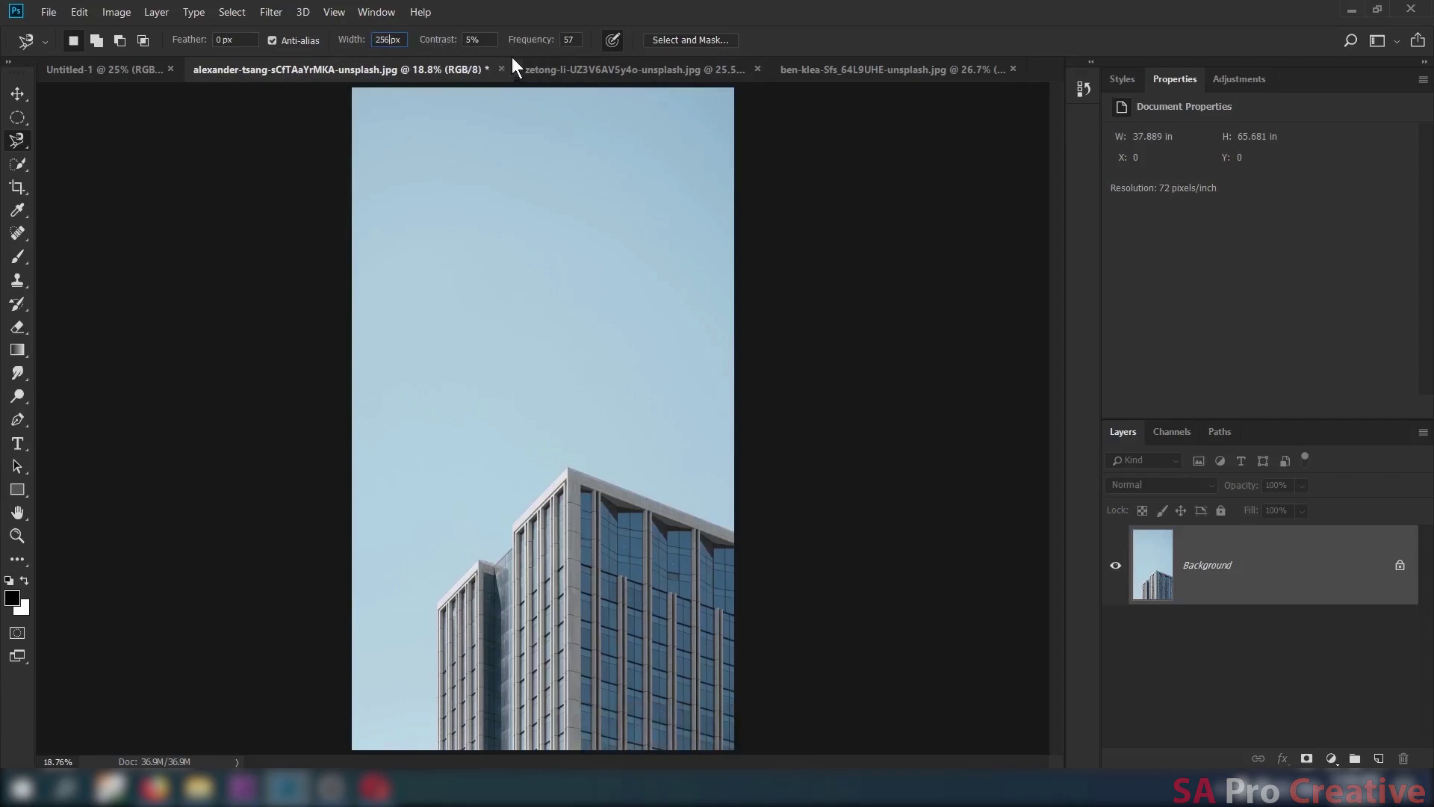
left_click(372, 57)
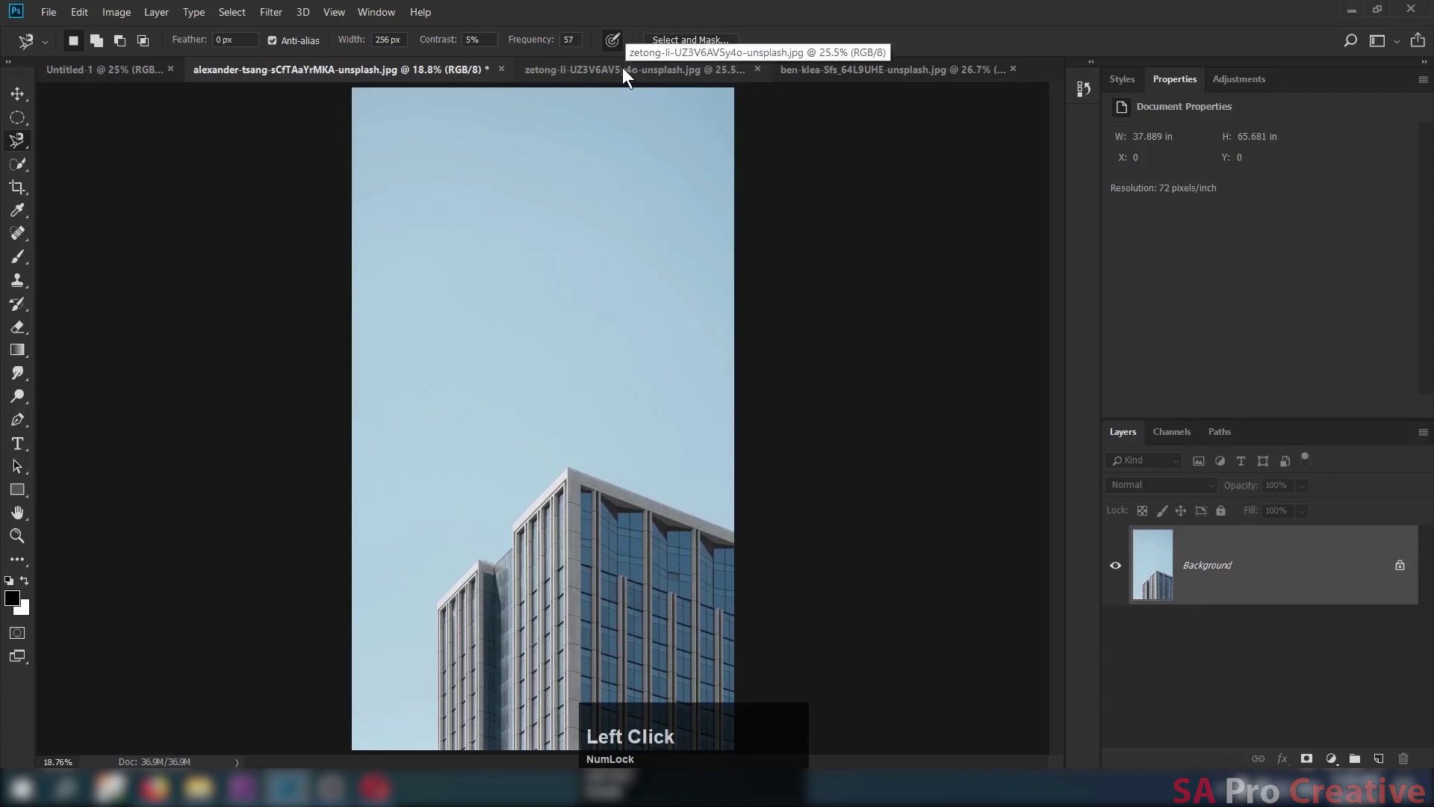
Switch to the zetong-li sunset photo and begin a magnetic lasso trace along the horizon, panning to follow it.
left_click(629, 74)
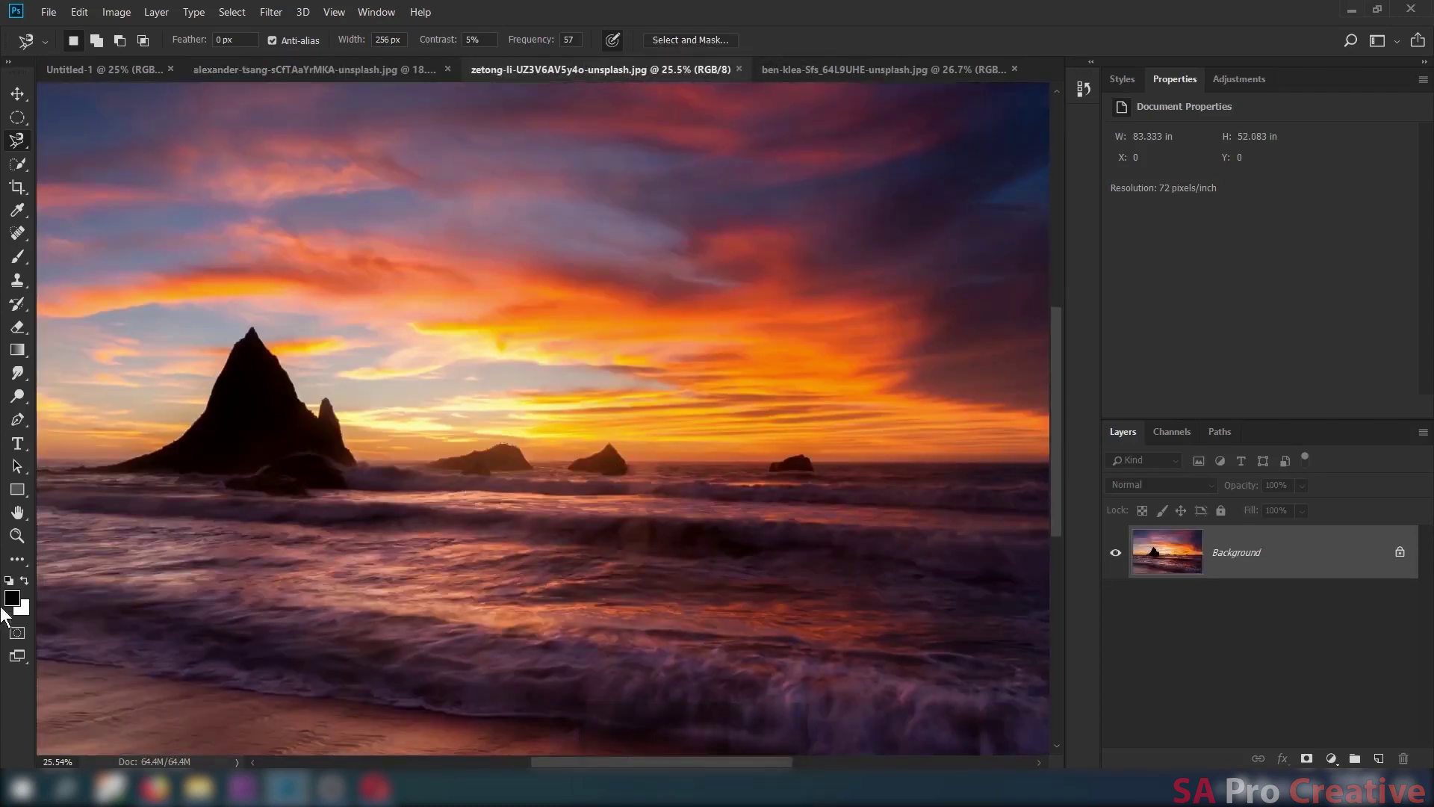
left_click(31, 547)
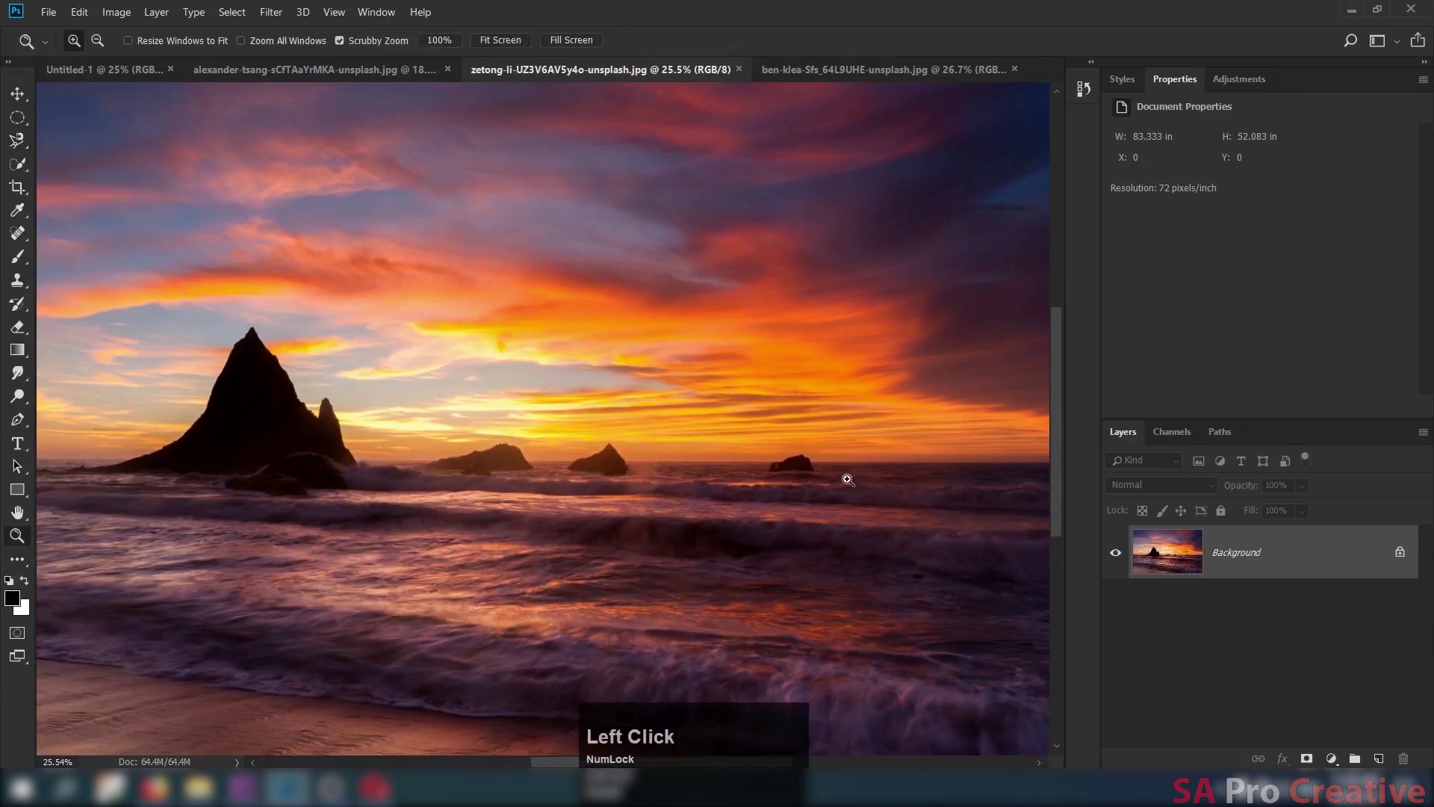
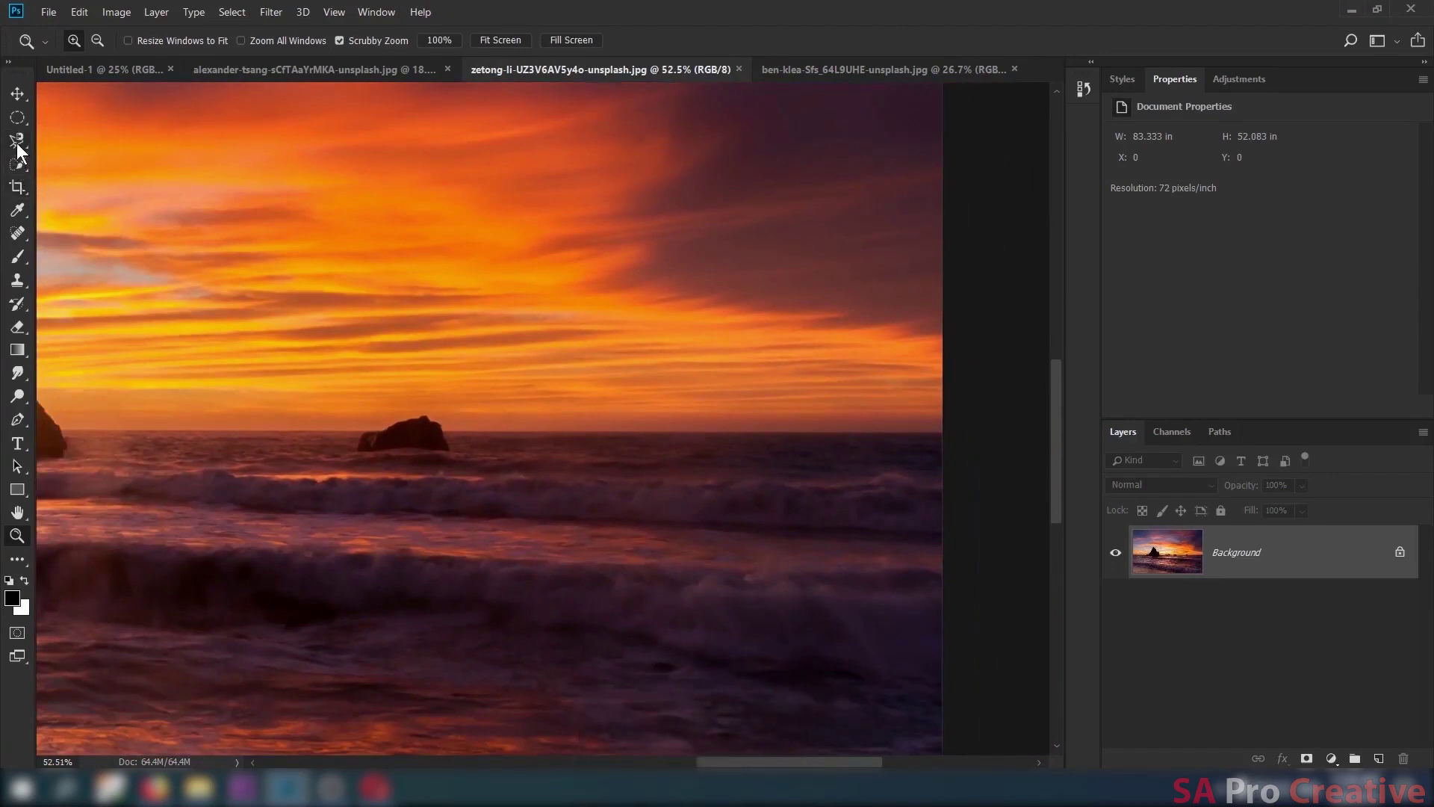
left_click(25, 144)
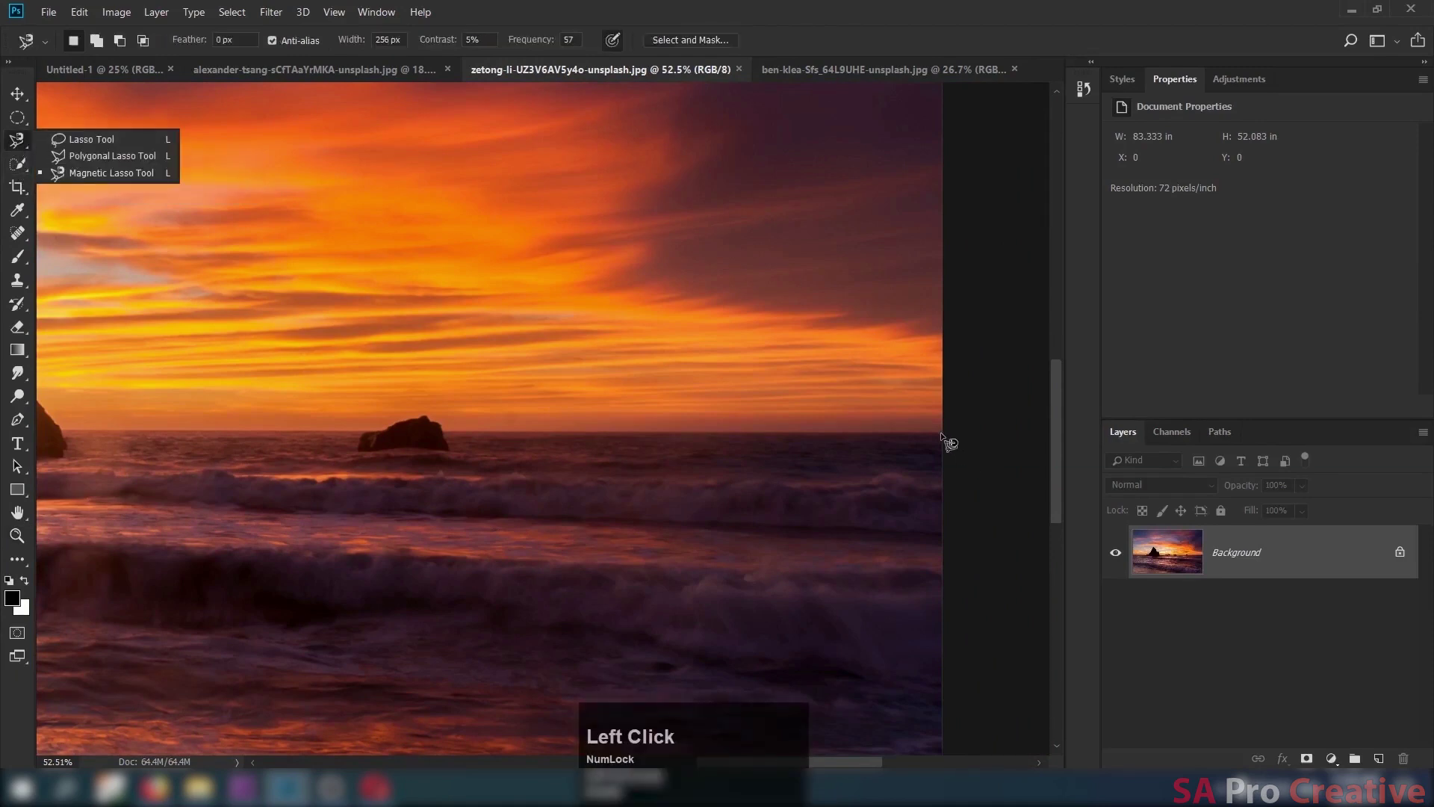
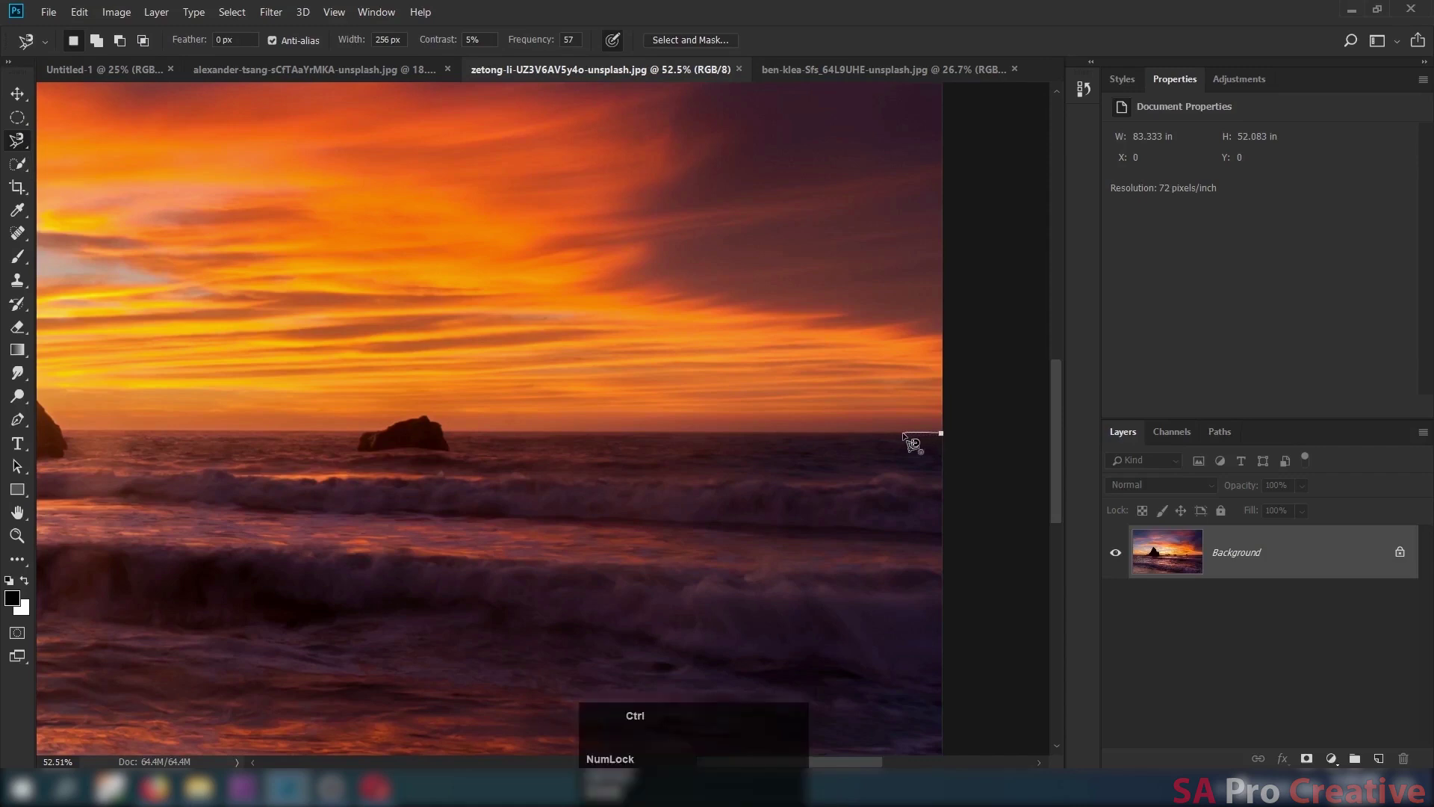
key("ctrl+alt+space")
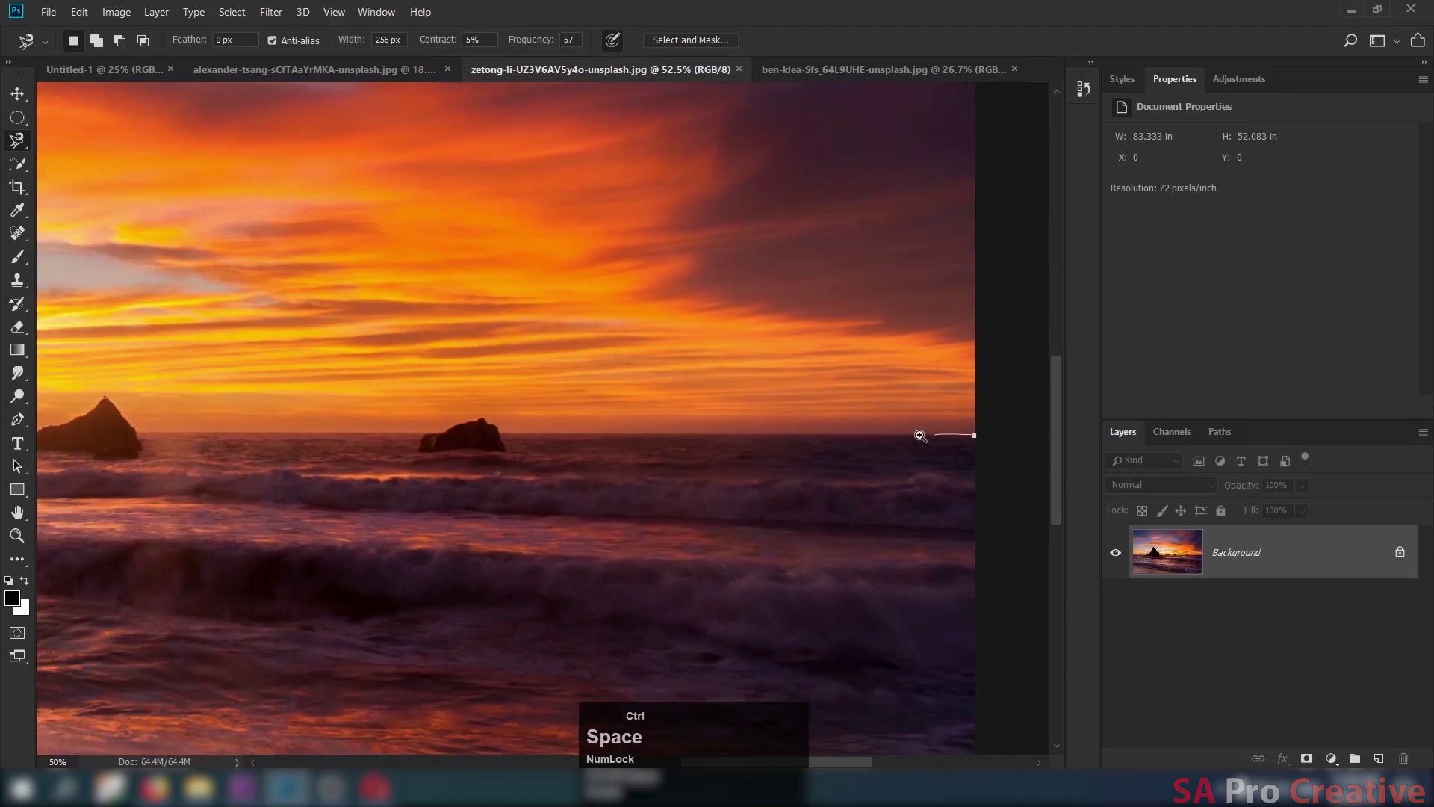
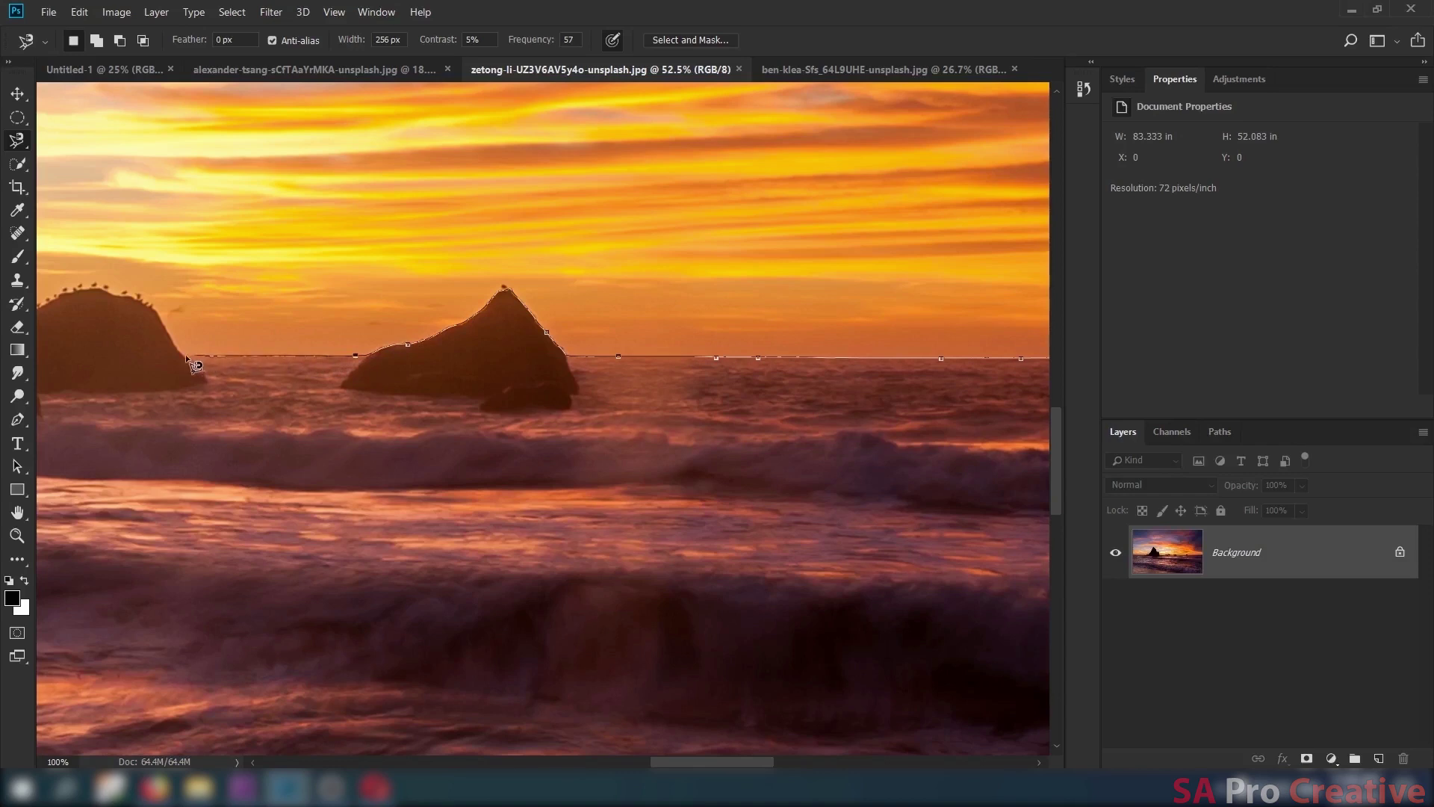
Extend the Magnetic Lasso outline along the wave edge toward the tall rocks, then discard it with Esc.
key("space")
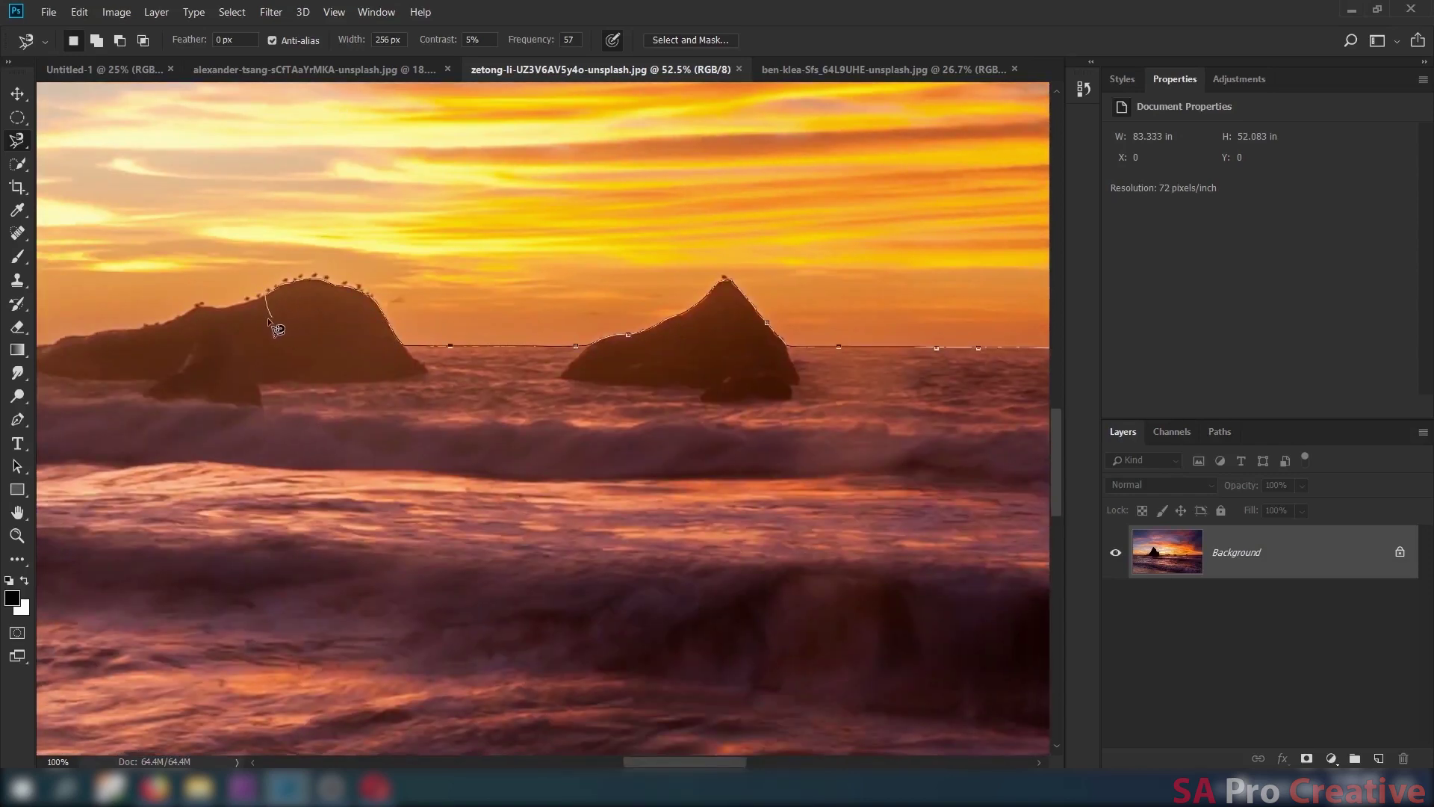
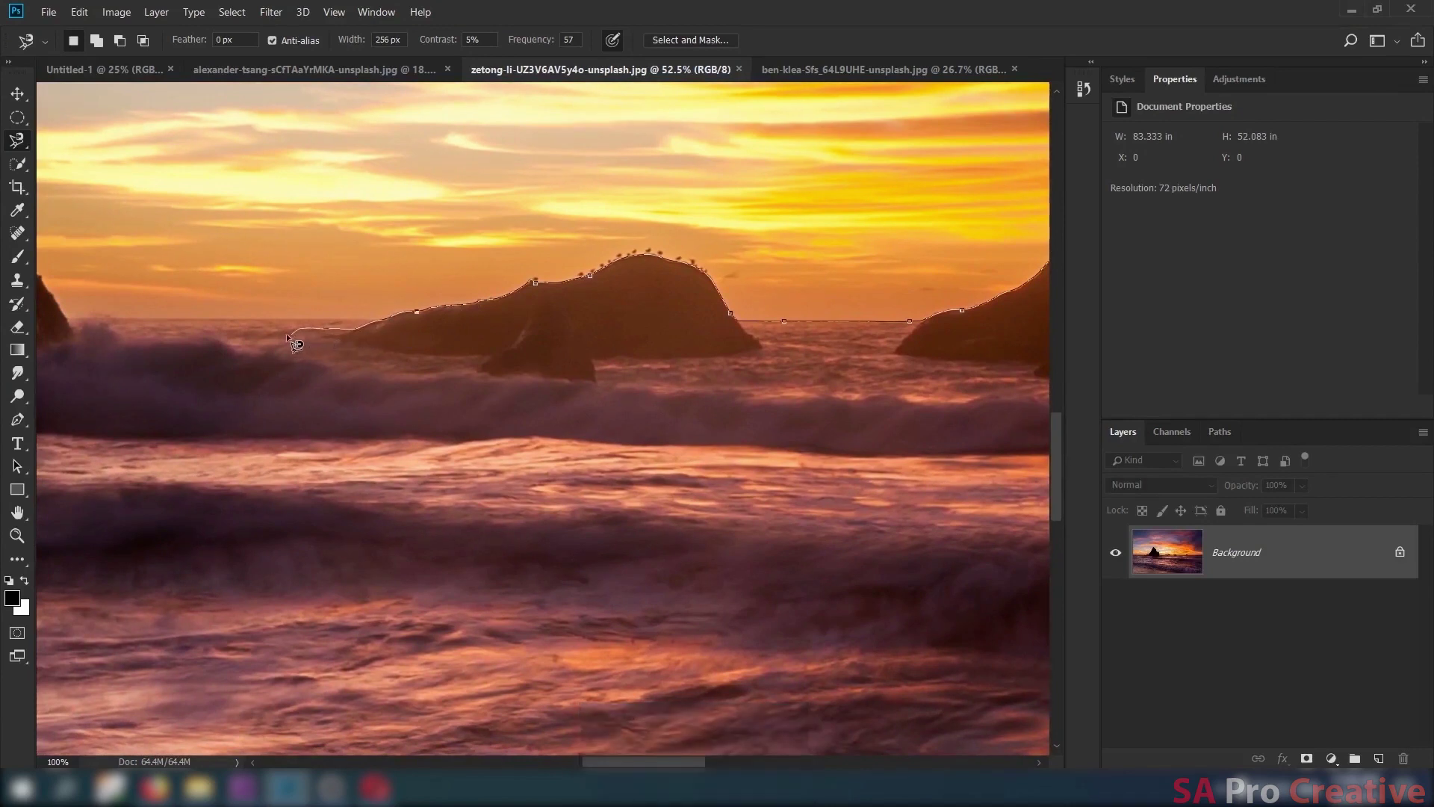
key("ctrl+space")
left_click(248, 340)
key("ctrl+space")
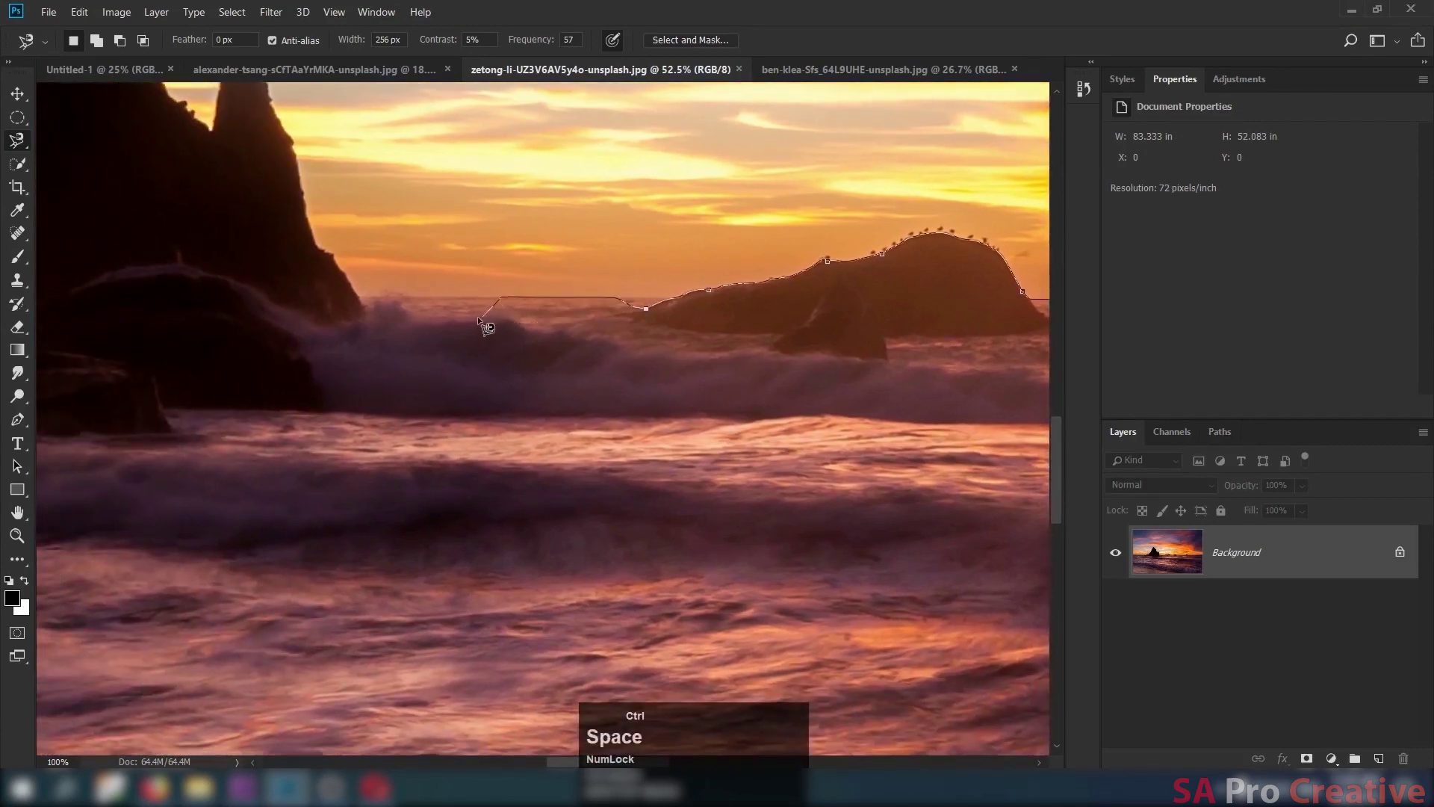
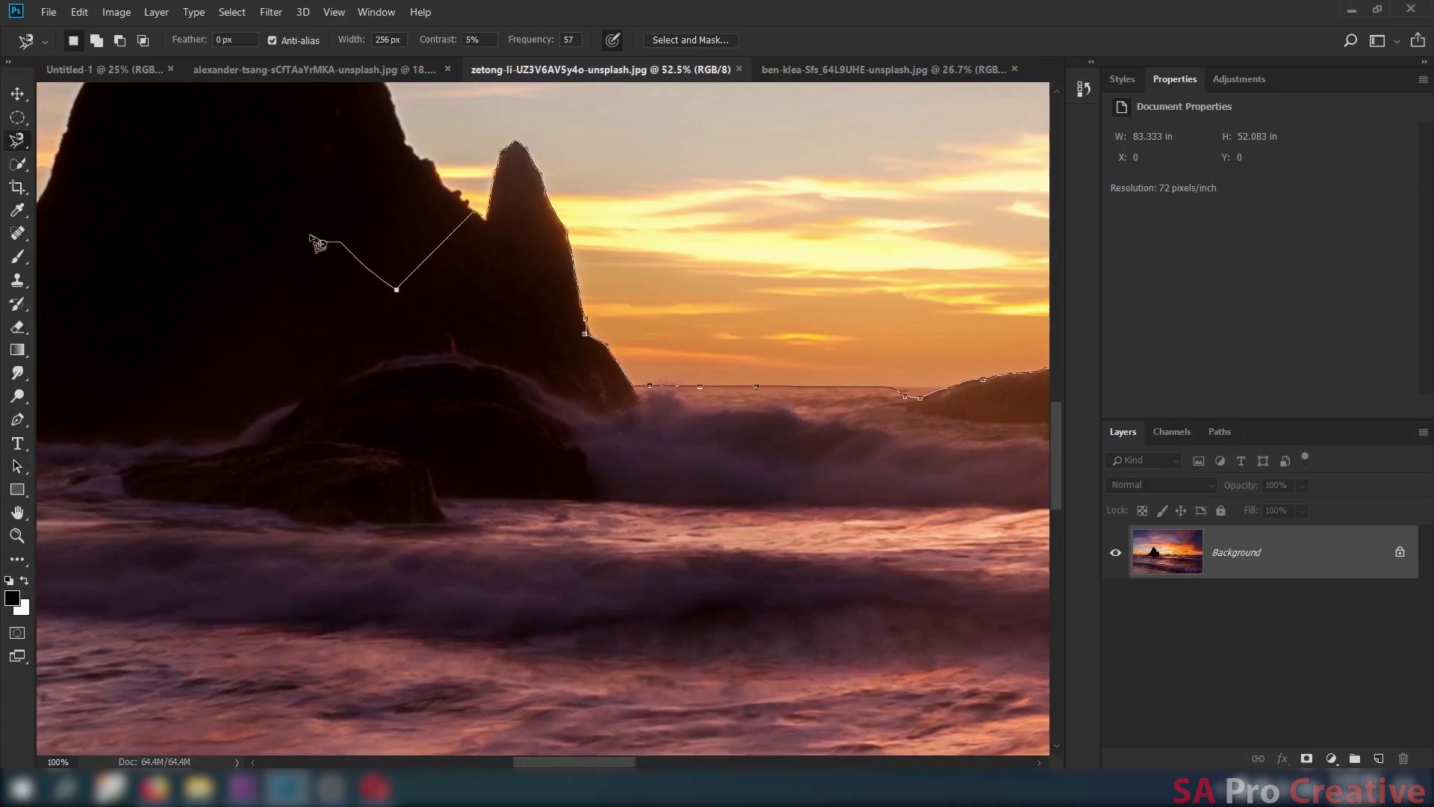
key("Escape")
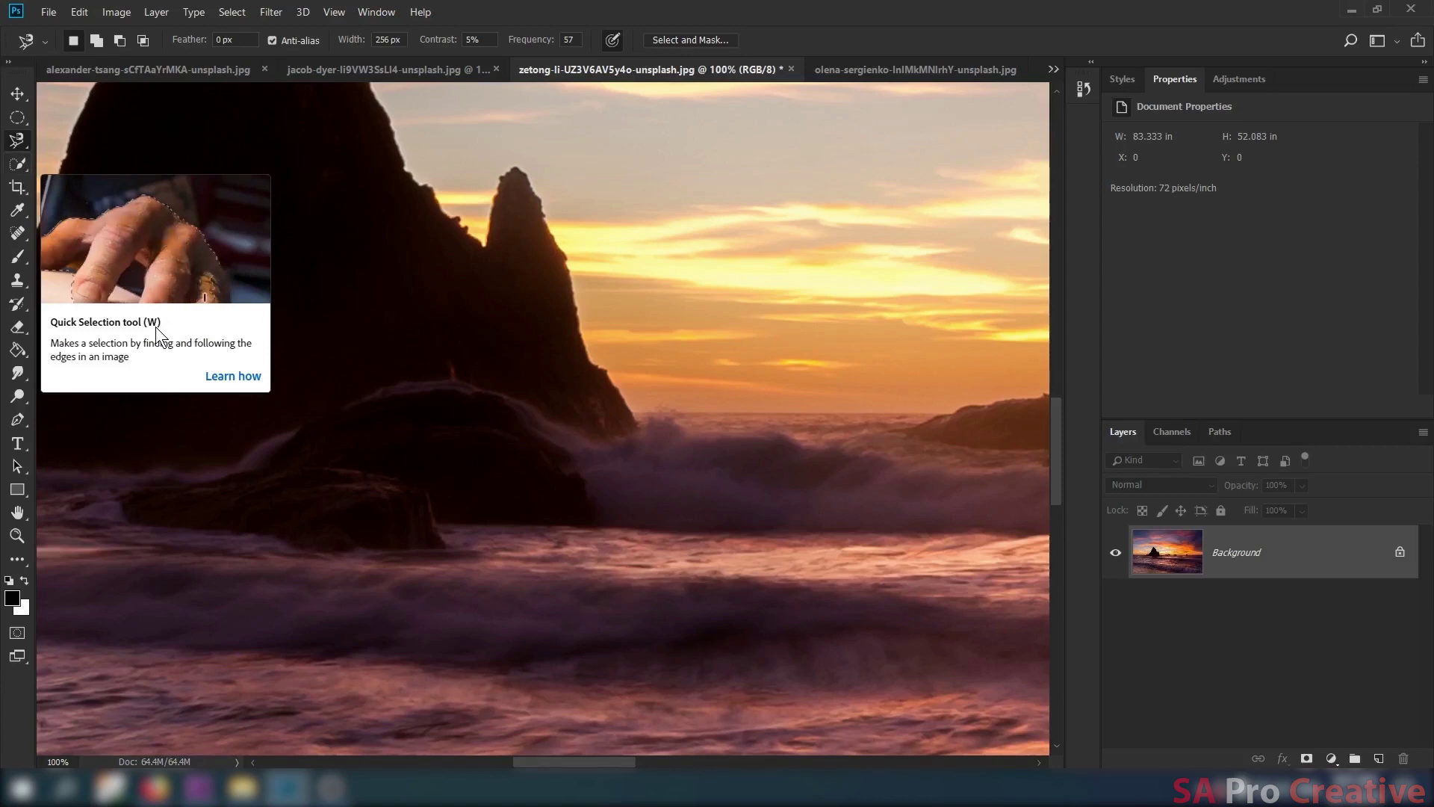
Brush a Quick Selection patch over the cloudy sky, then deselect it with Ctrl+D.
key("w")
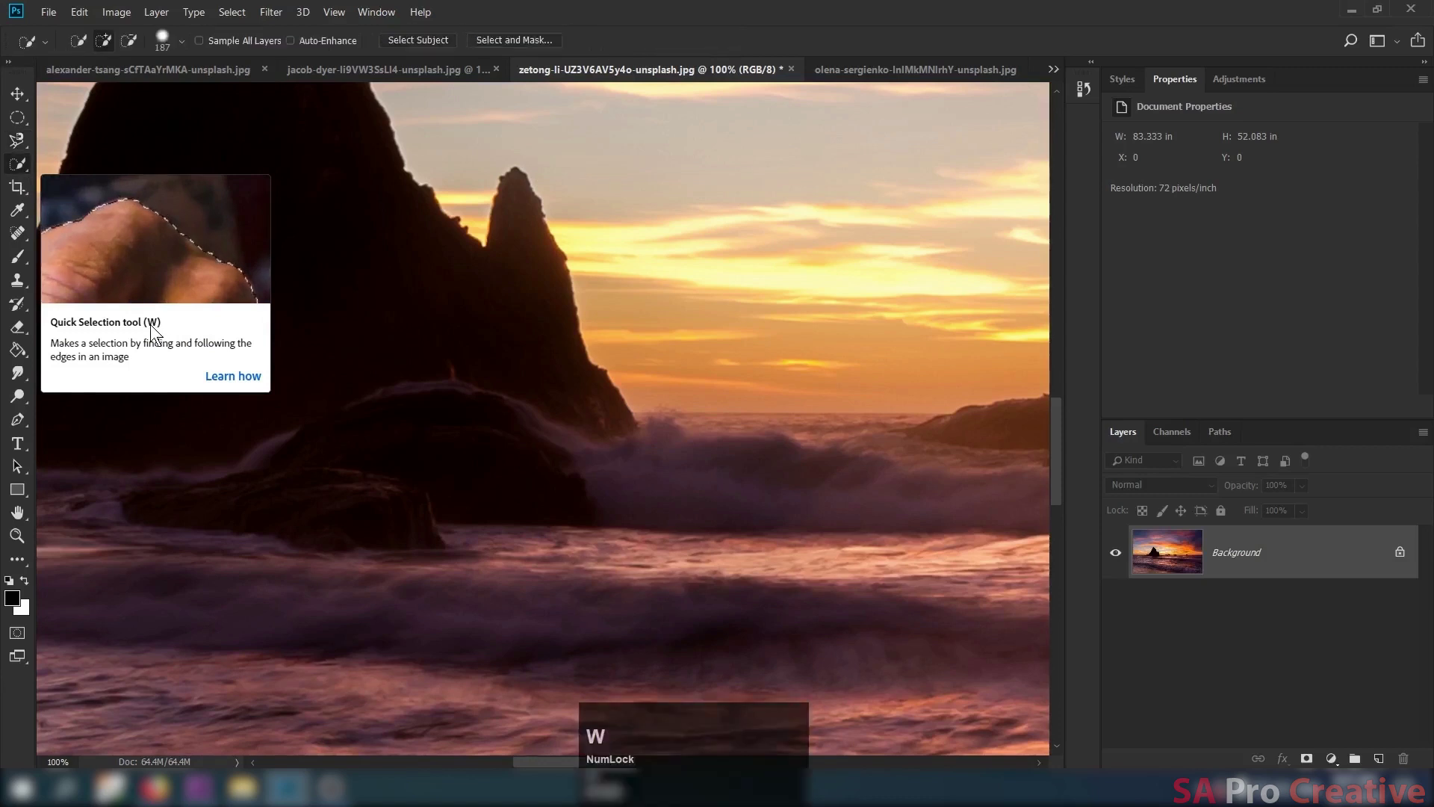
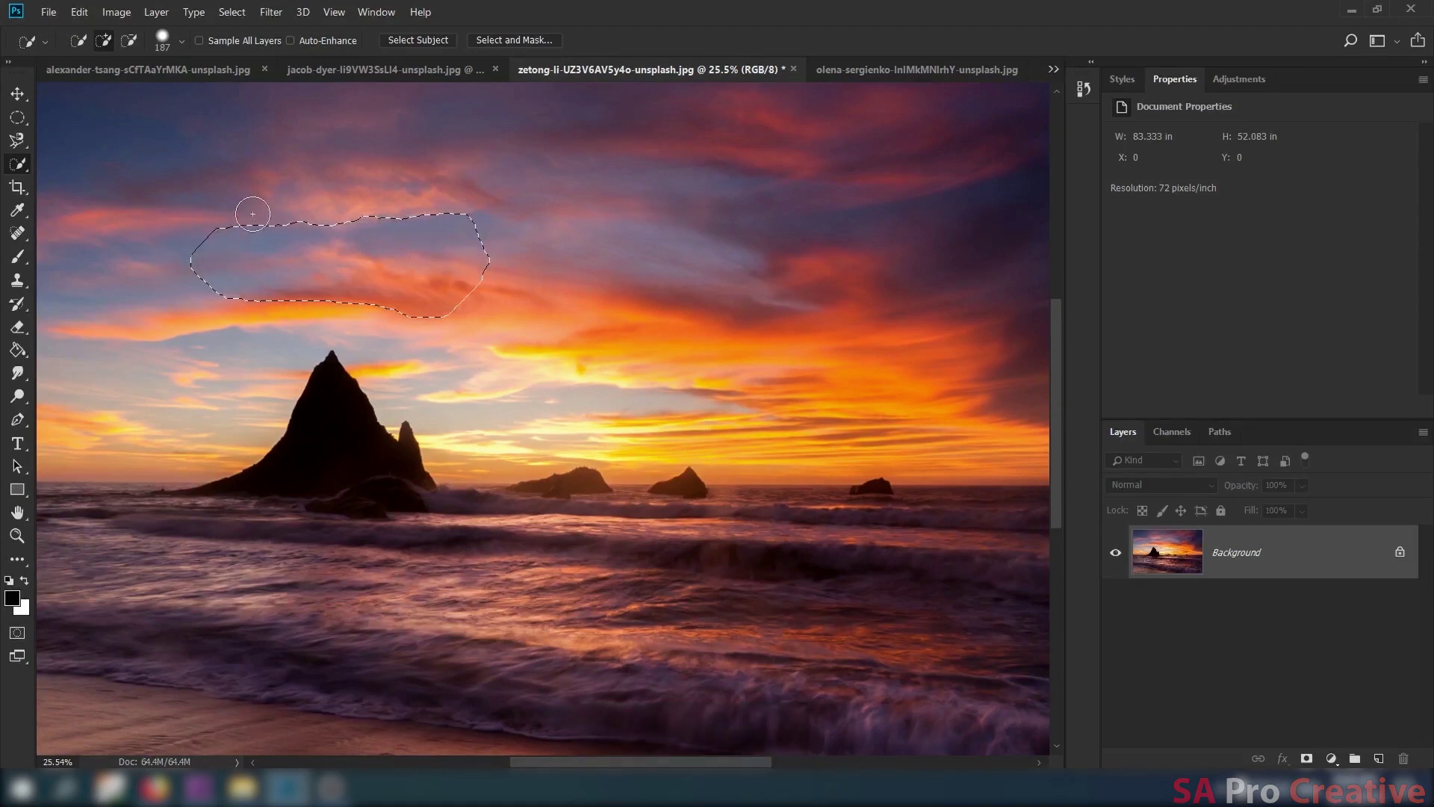
key("ctrl+d")
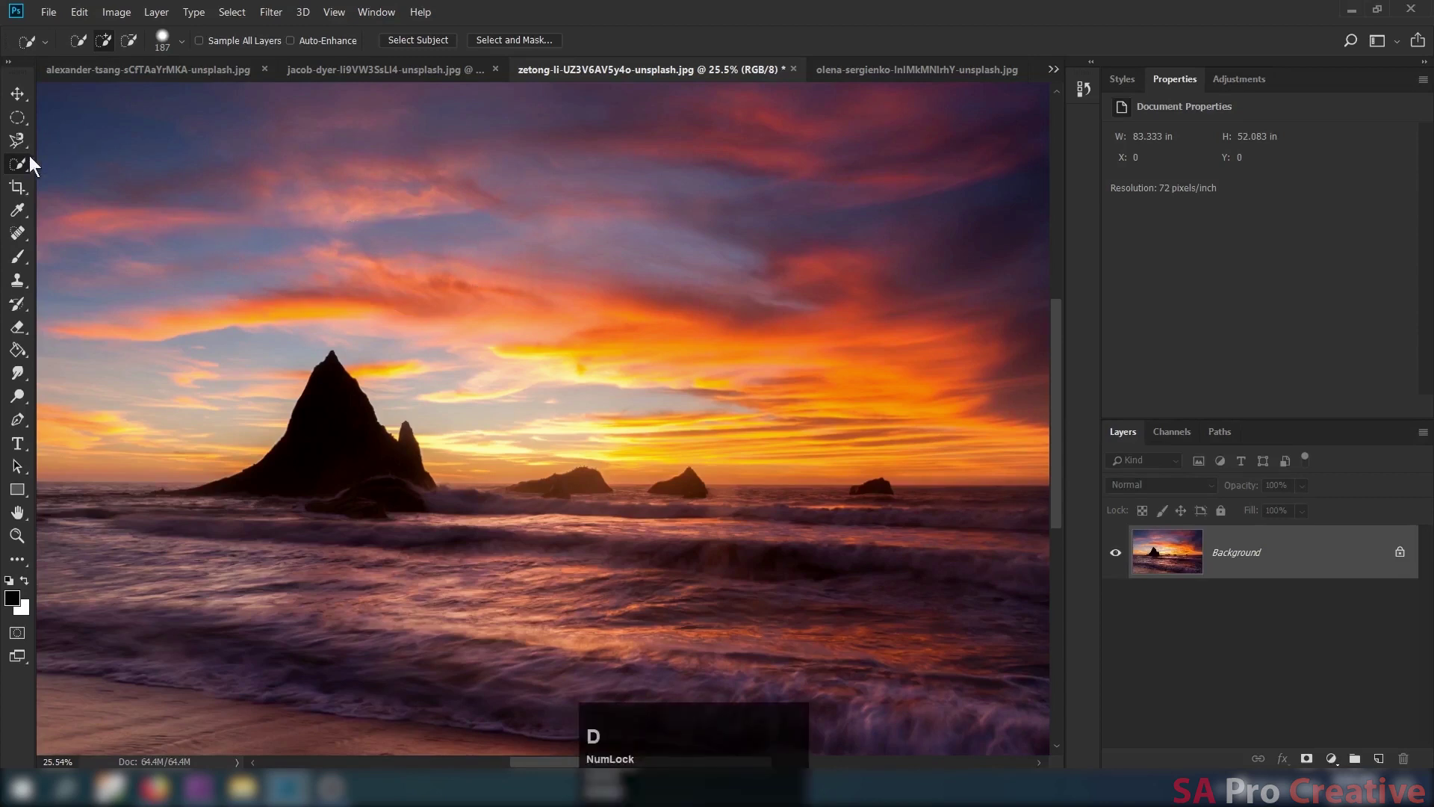
Choose the plain freehand Lasso from the lasso variants and set it to New Selection mode.
right_click(17, 149)
left_click(70, 150)
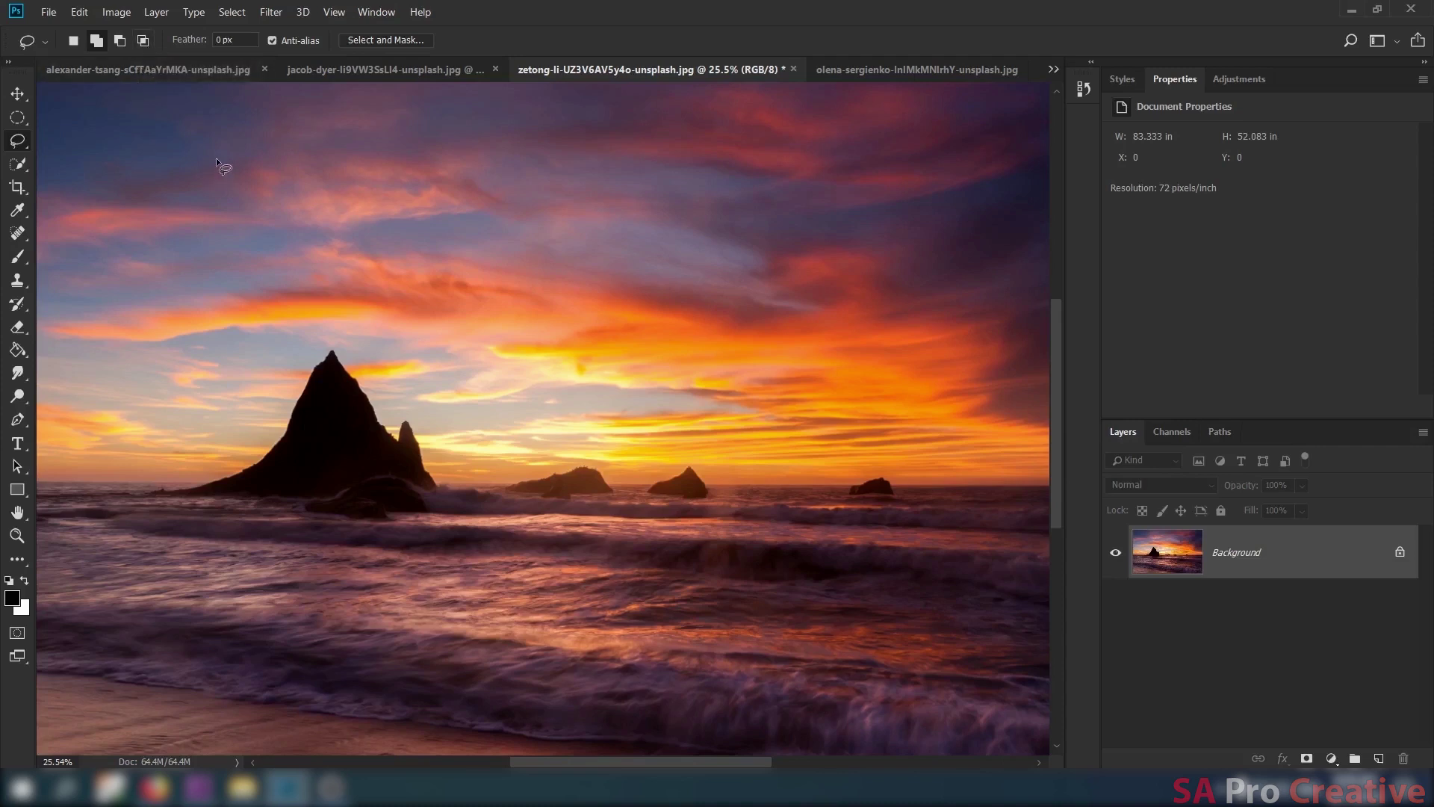
left_click(79, 54)
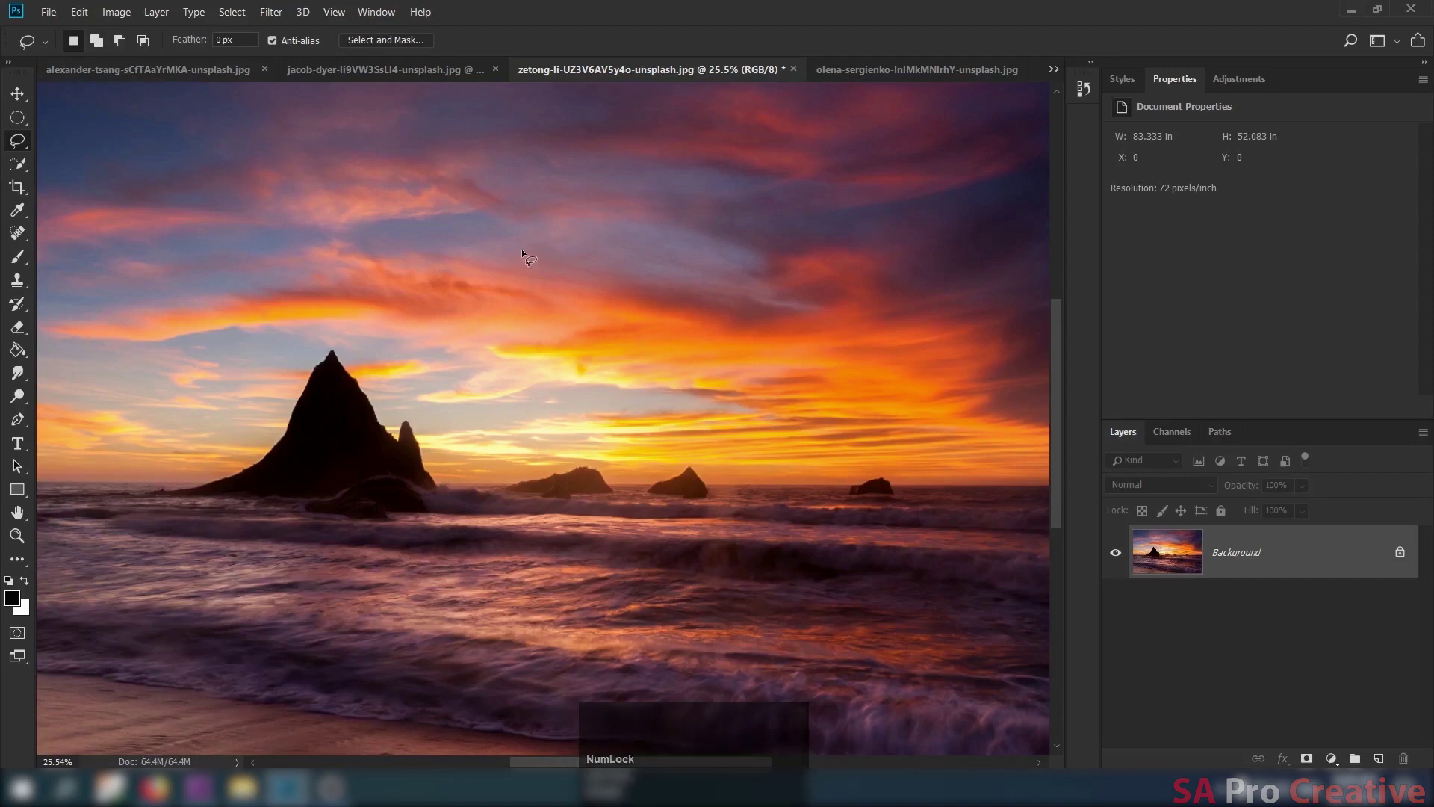
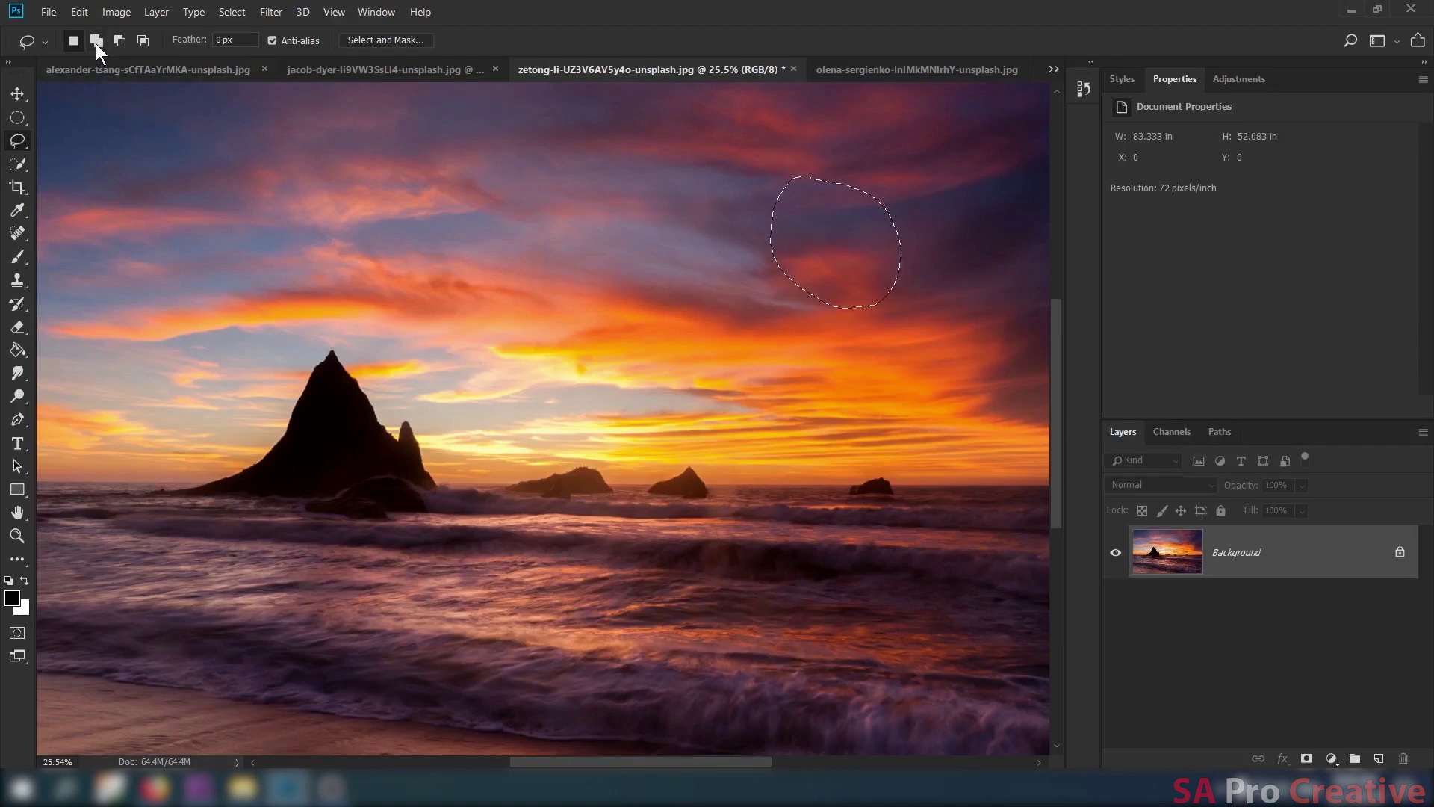
Set the Lasso to Add to Selection so new strokes extend the sky selection.
left_click(104, 52)
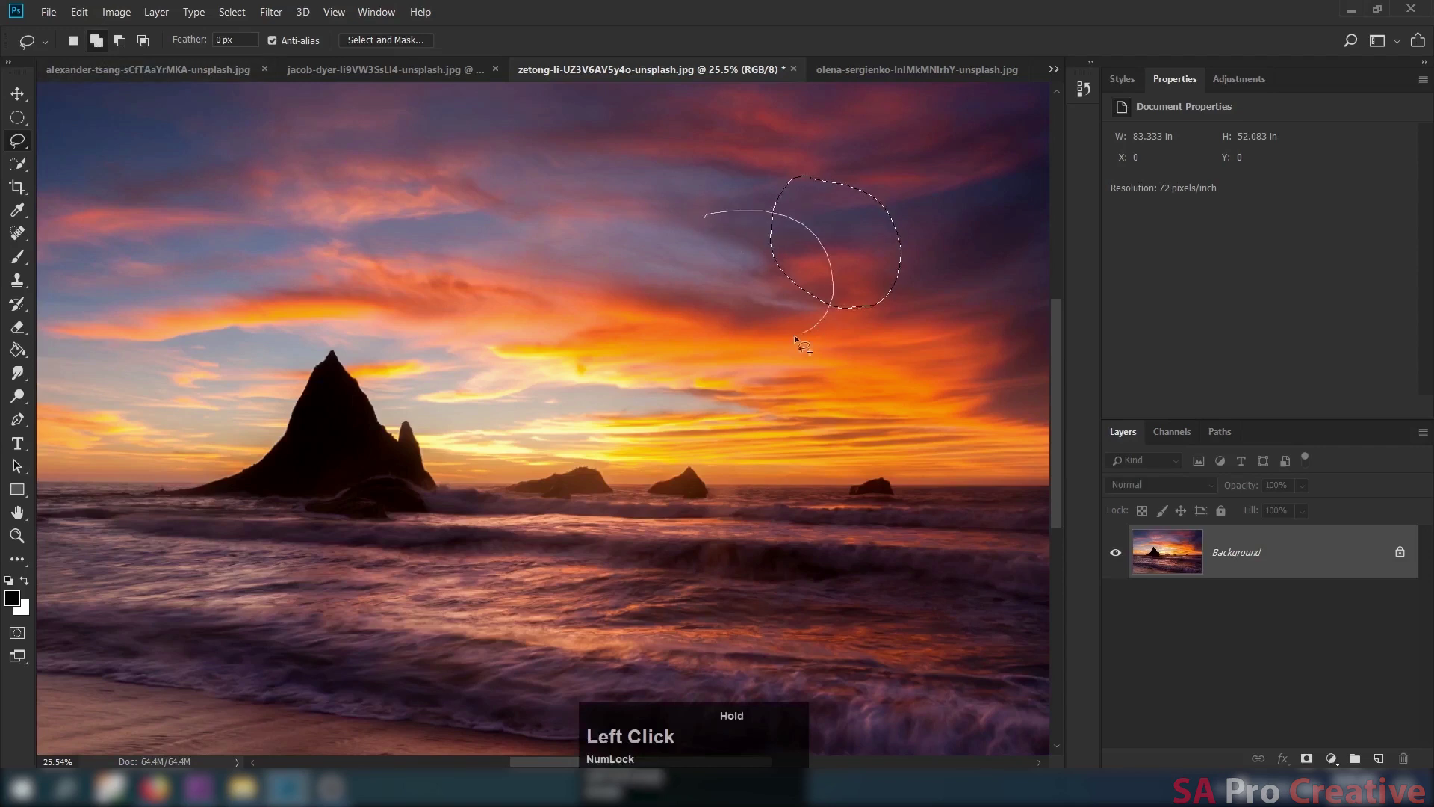
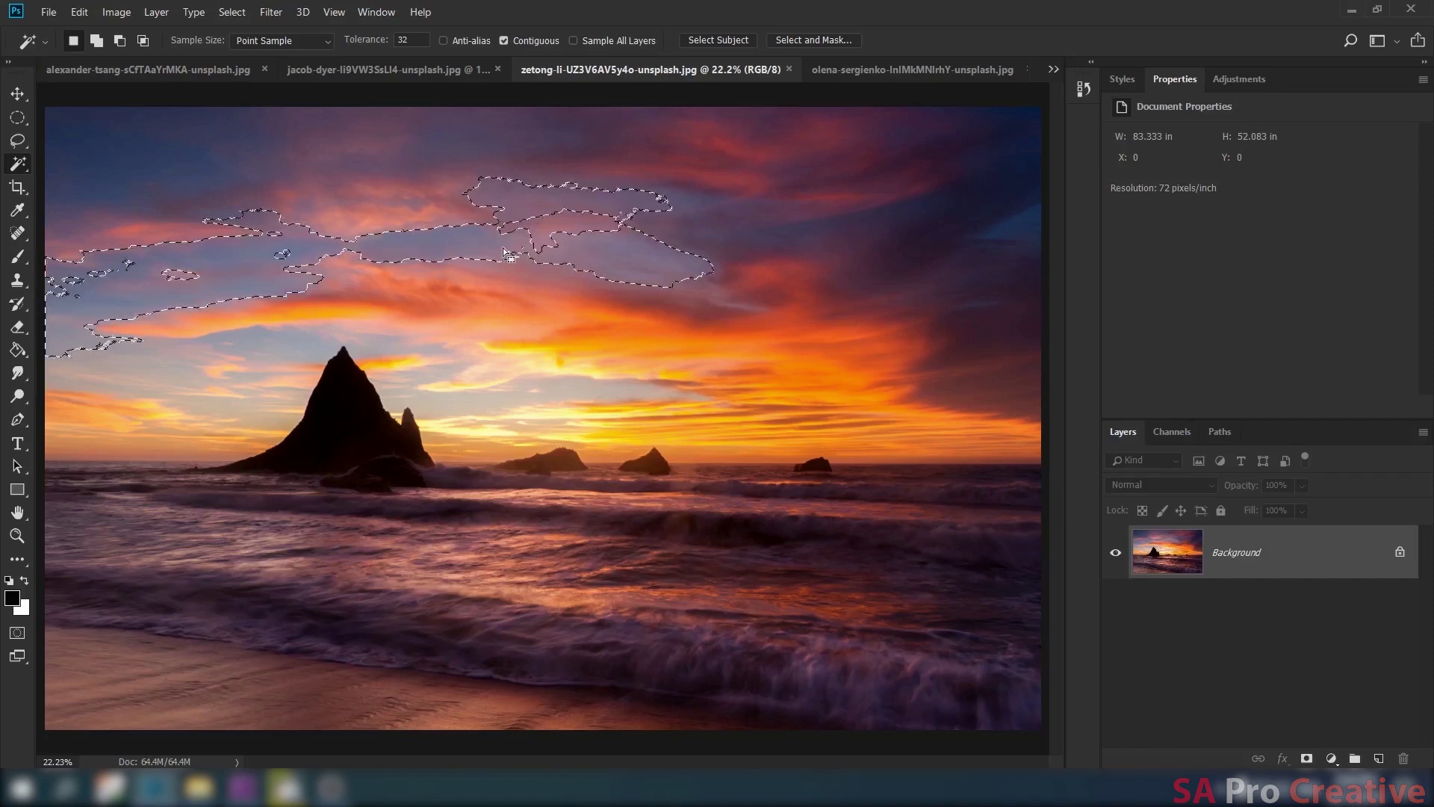
Deselect the Magic Wand selection on the sunset sky with Ctrl+D.
key("ctrl+d")
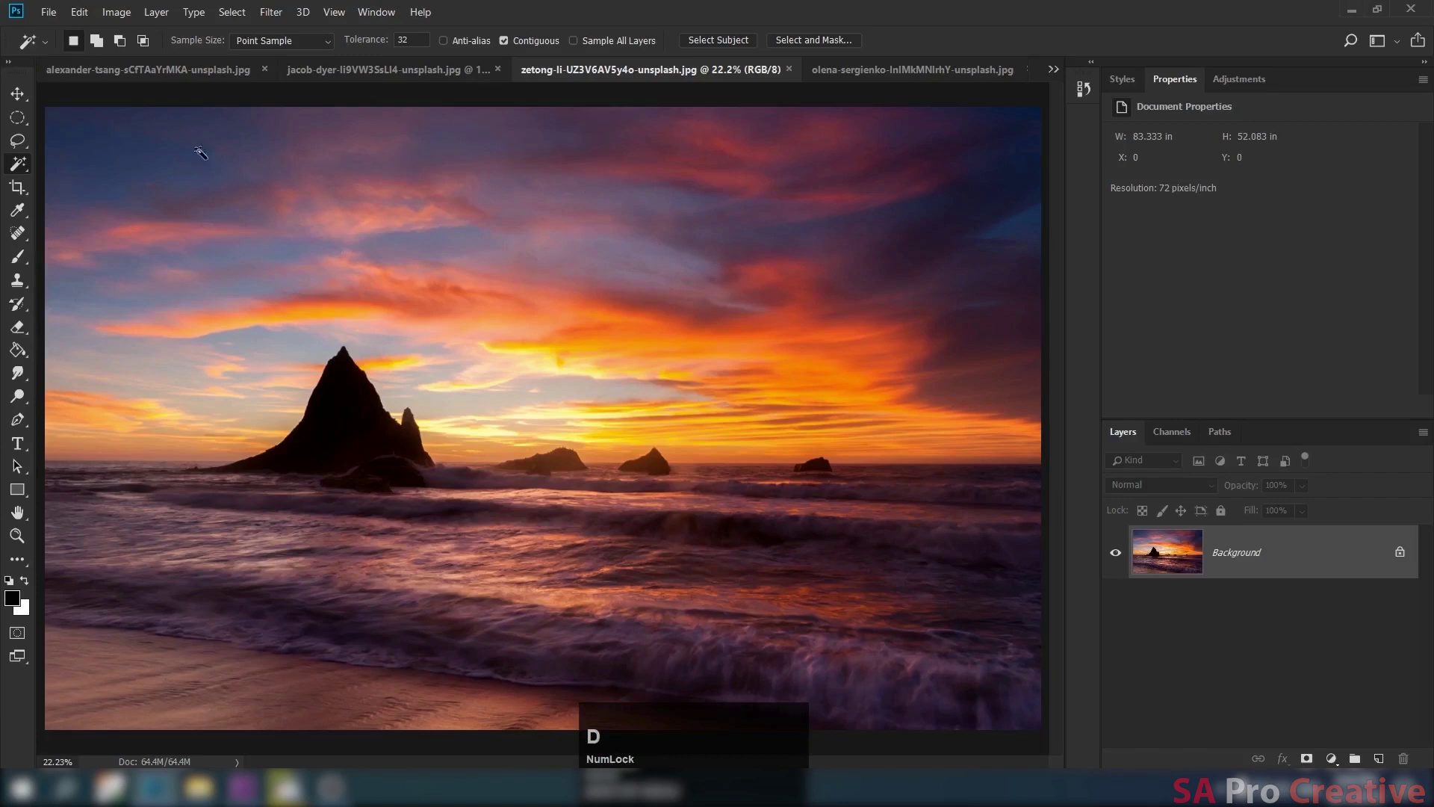